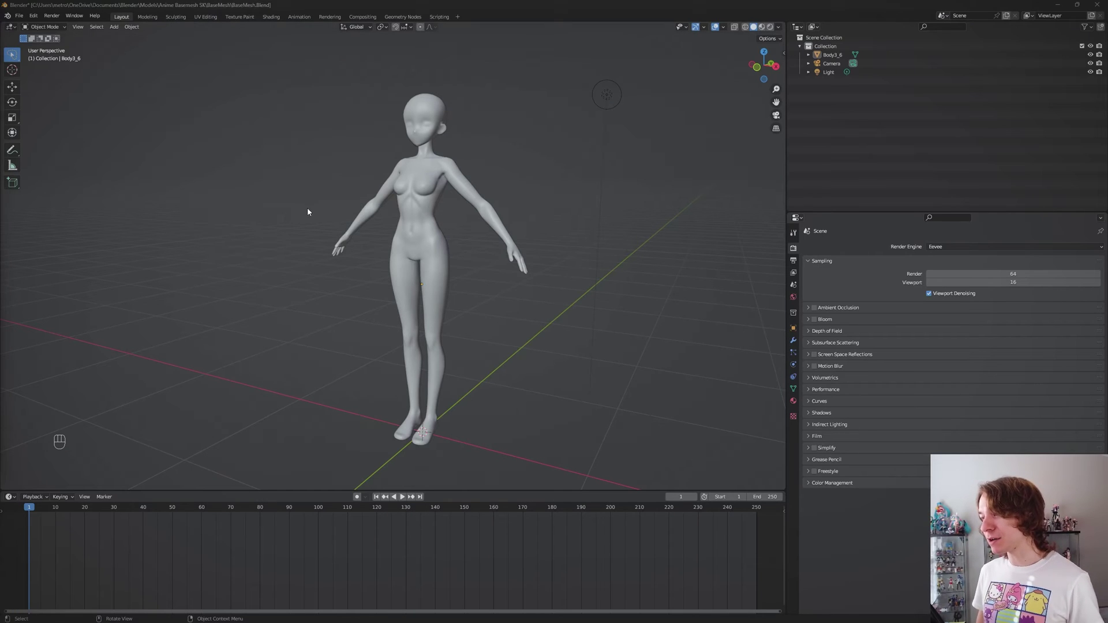
Orbit and zoom around the anime base mesh, settling on a front three-quarter view.
drag(452, 280, 457, 278)
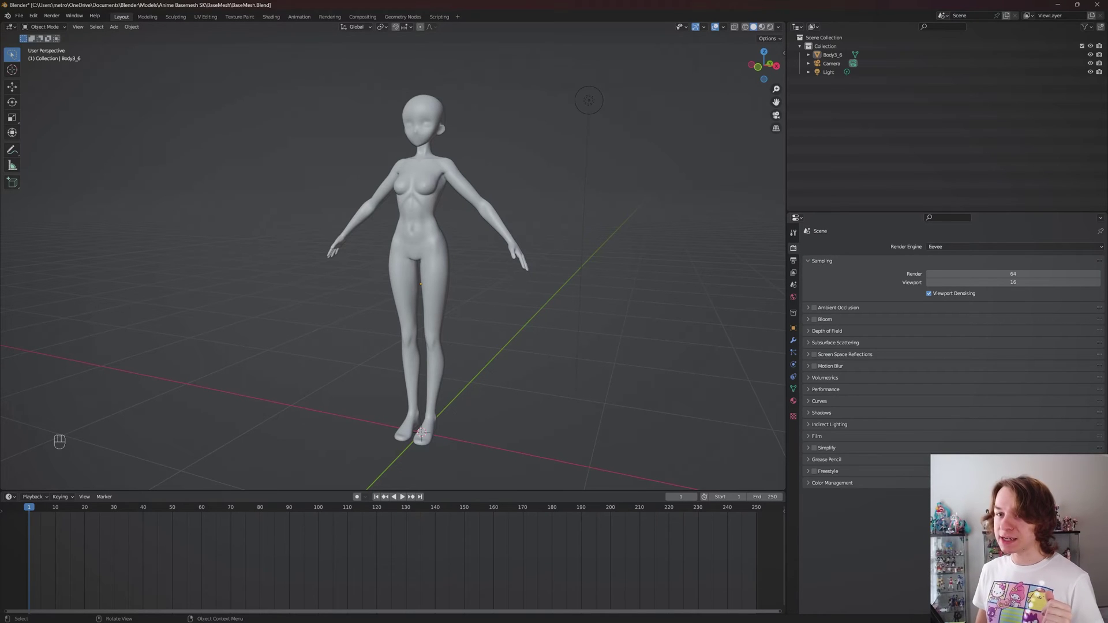
drag(603, 323, 612, 333)
middle_click(626, 329)
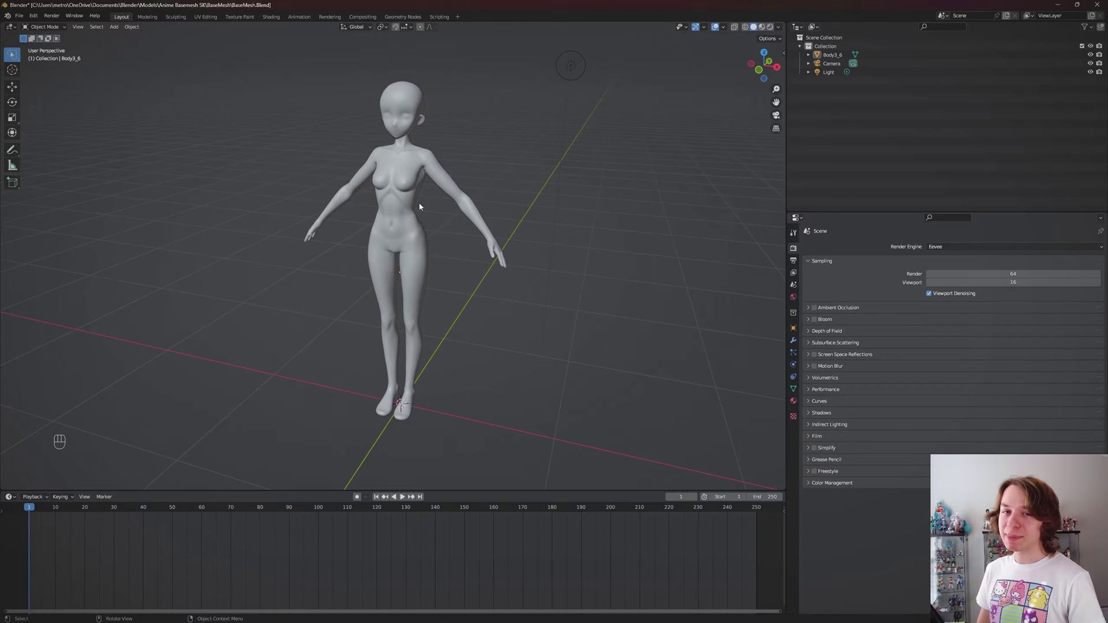
drag(423, 206, 401, 215)
scroll(up, 3)
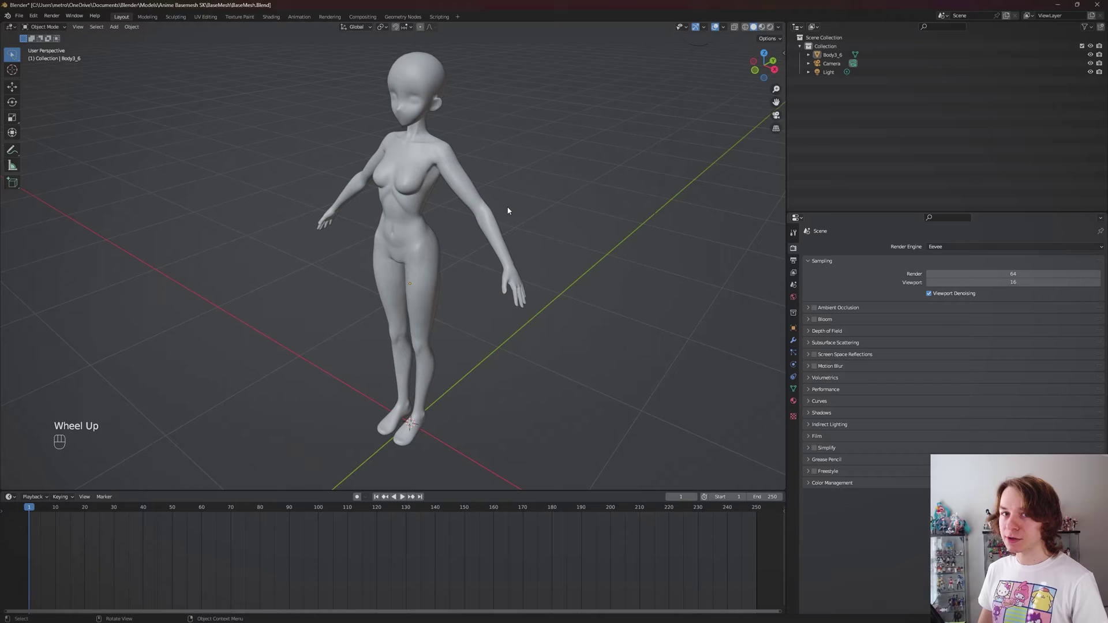
drag(473, 209, 489, 205)
middle_click(526, 264)
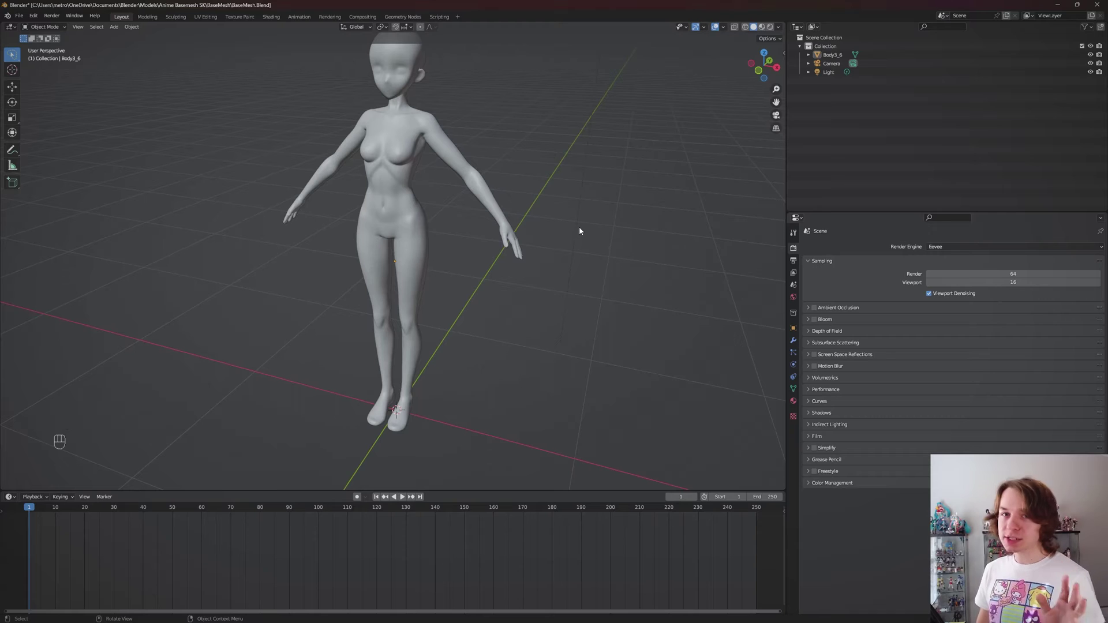
drag(579, 159, 570, 207)
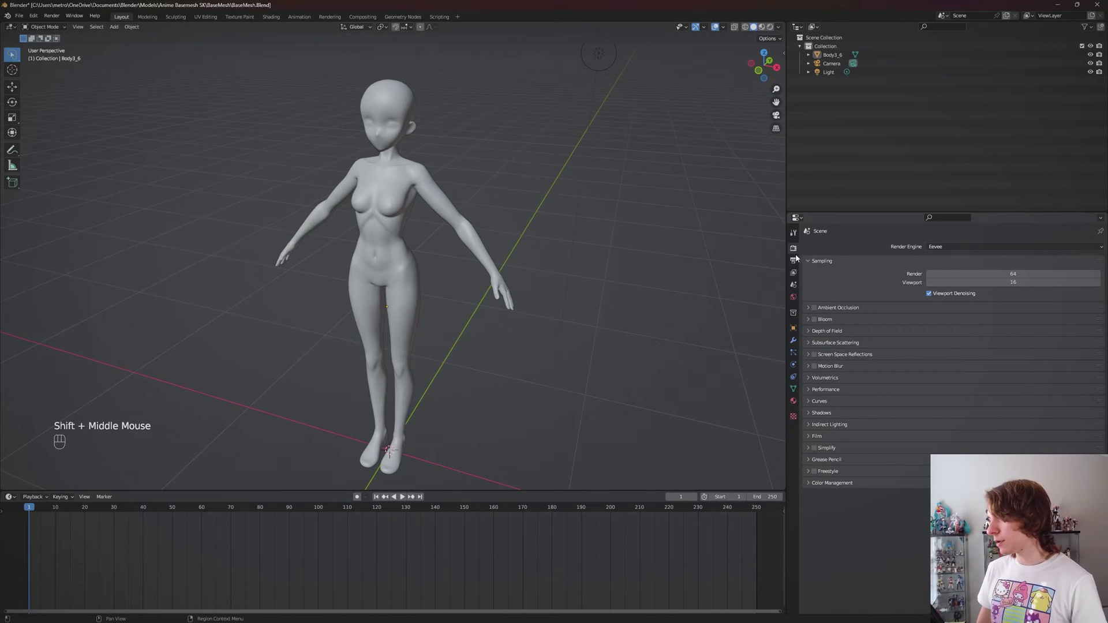
click(798, 253)
click(950, 255)
click(950, 249)
middle_click(426, 161)
scroll(down, 3)
drag(521, 195, 514, 183)
middle_click(501, 167)
middle_click(532, 180)
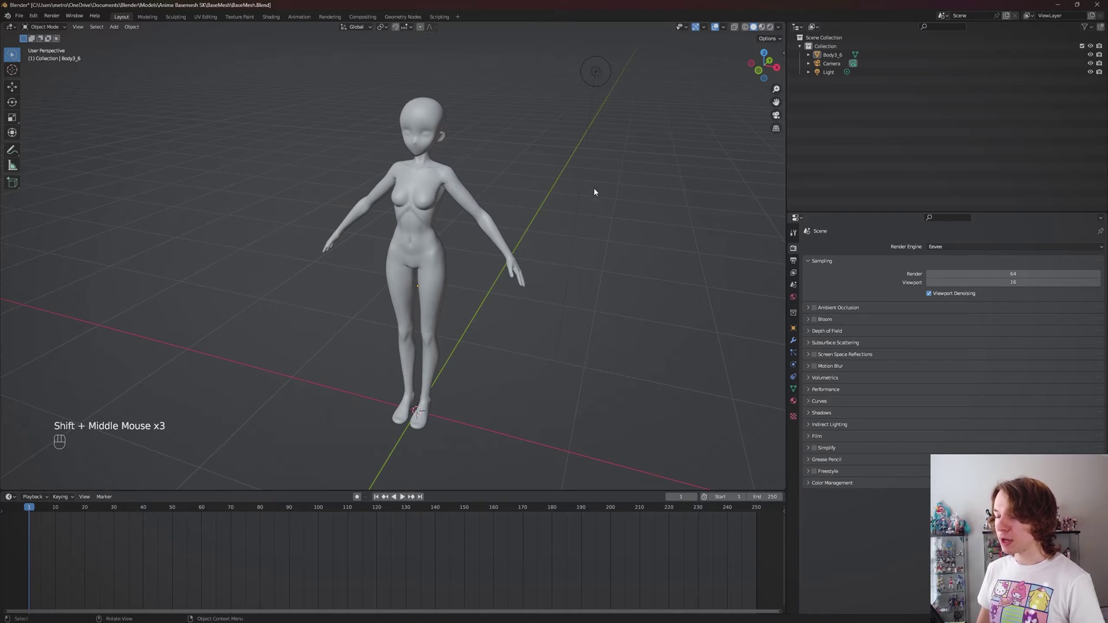
middle_click(623, 156)
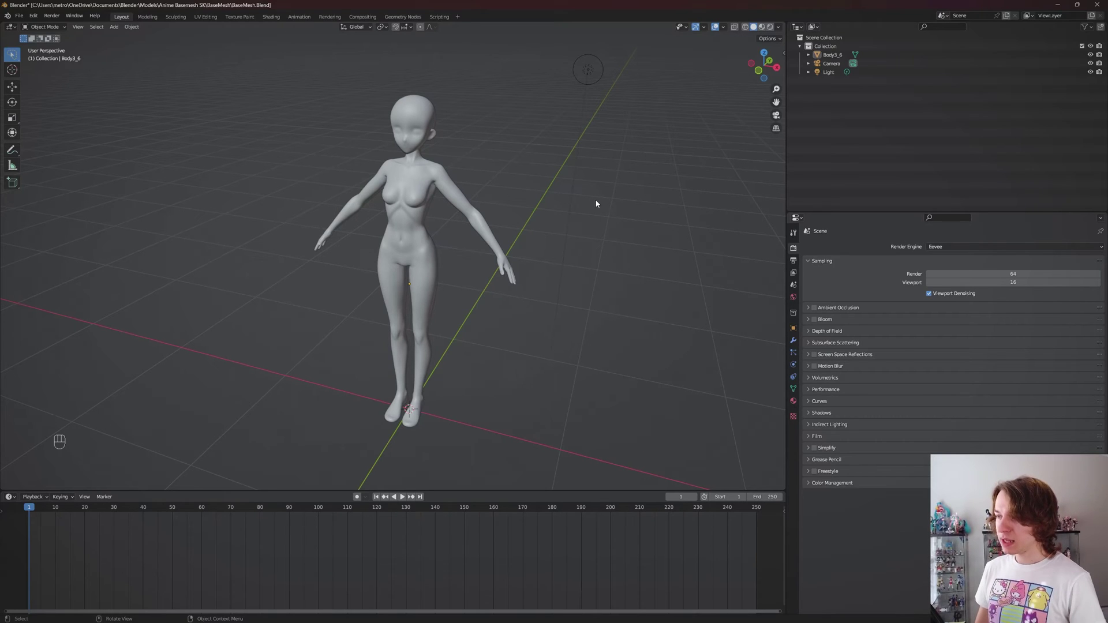
drag(572, 199, 556, 199)
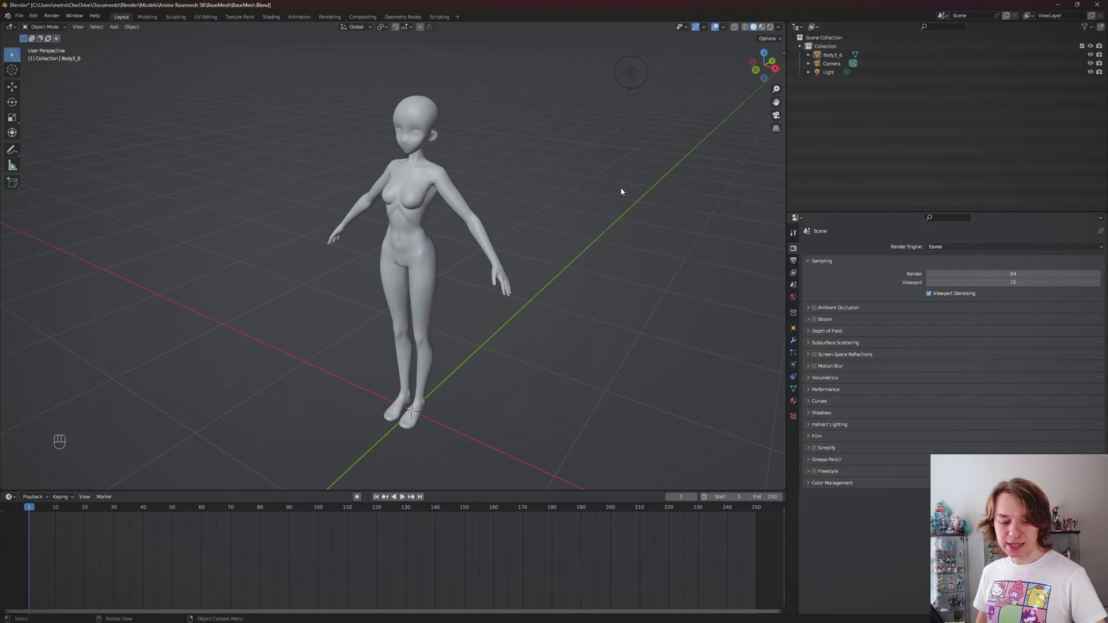
Switch viewport shading to Material Preview, then to Rendered Eevee so the scene light shows on the mesh.
key(z)
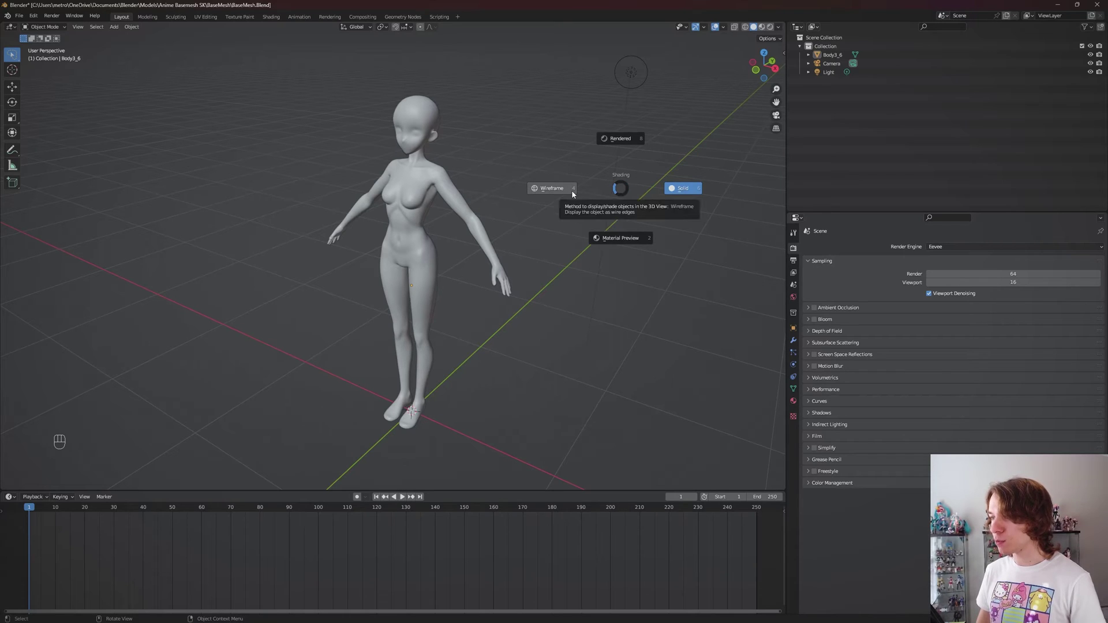
key(z)
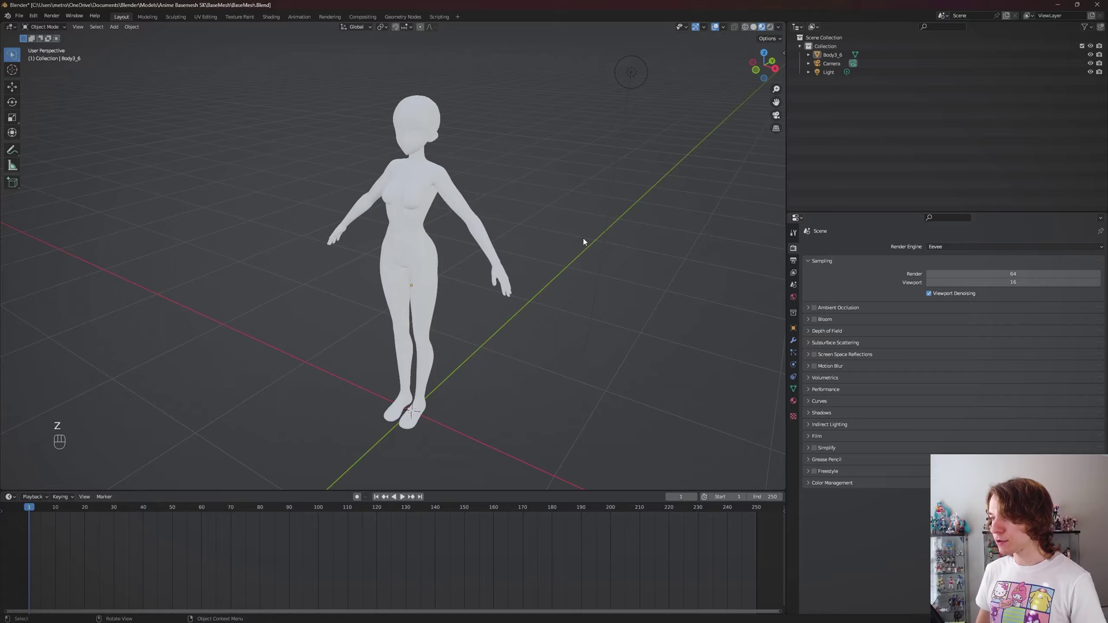
key(z)
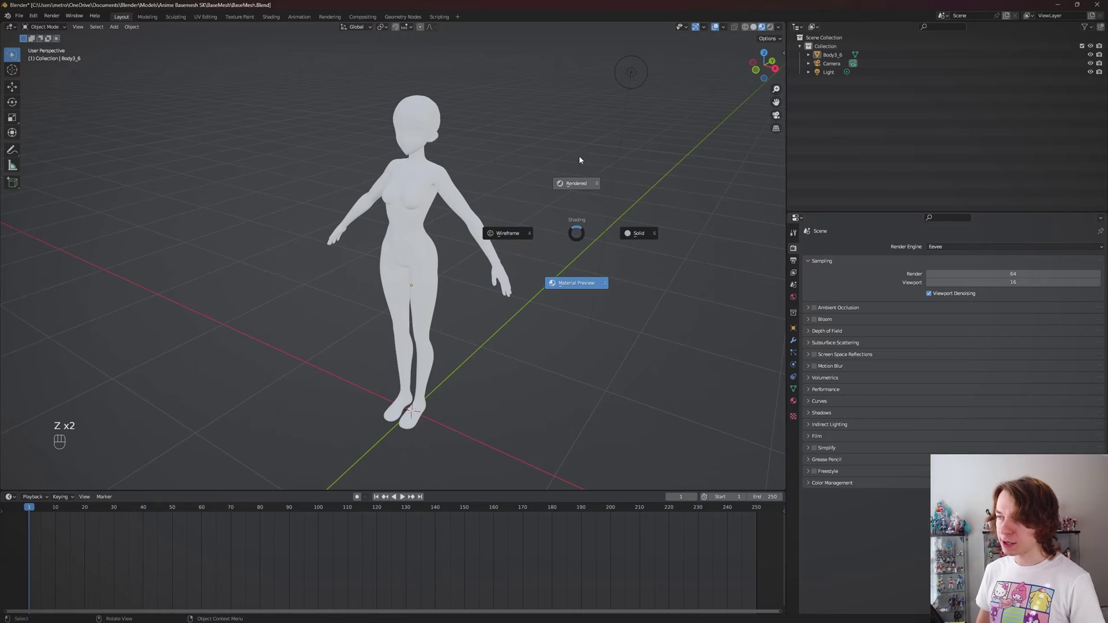
scroll(down, 3)
middle_click(571, 182)
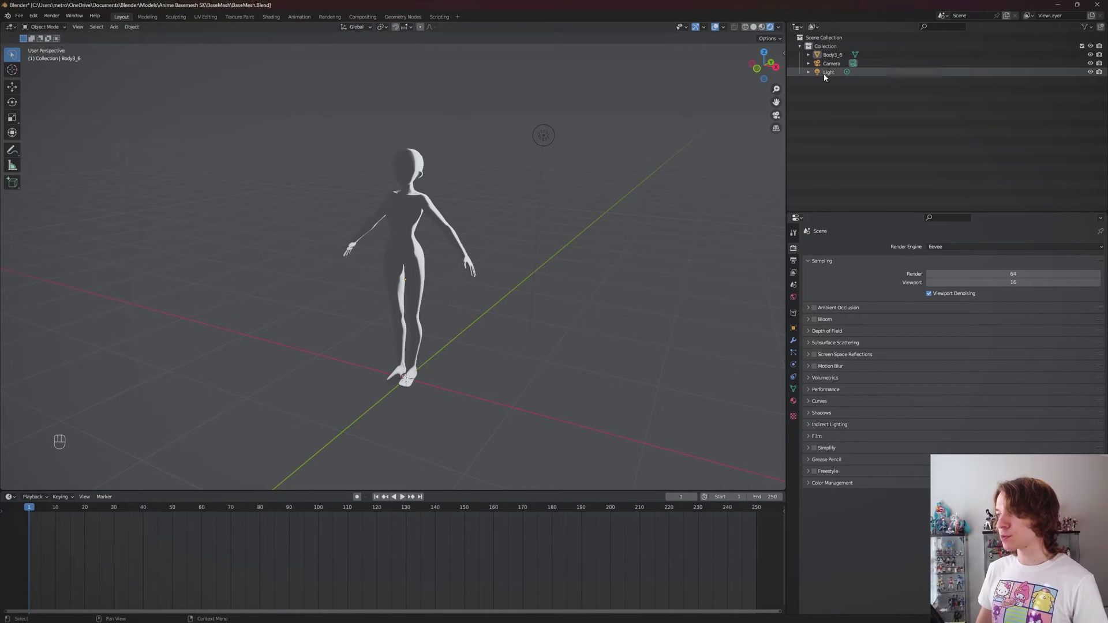
Select the light and raise Eevee's shadow Cube Size and Cascade Size to 4096 px.
click(831, 72)
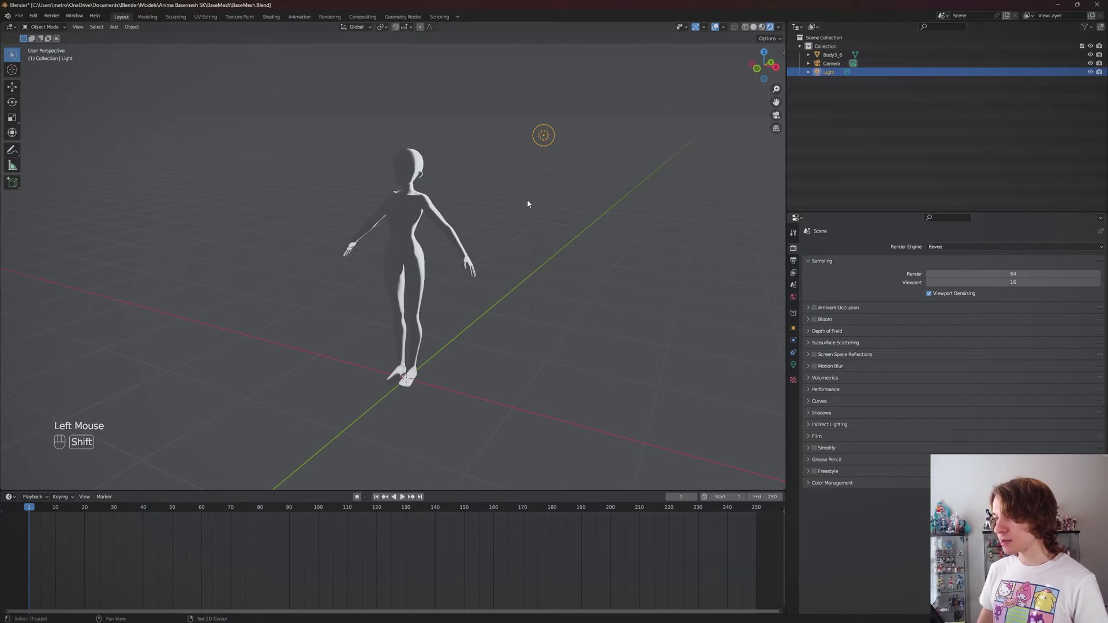
middle_click(523, 198)
scroll(up, 3)
scroll(down, 3)
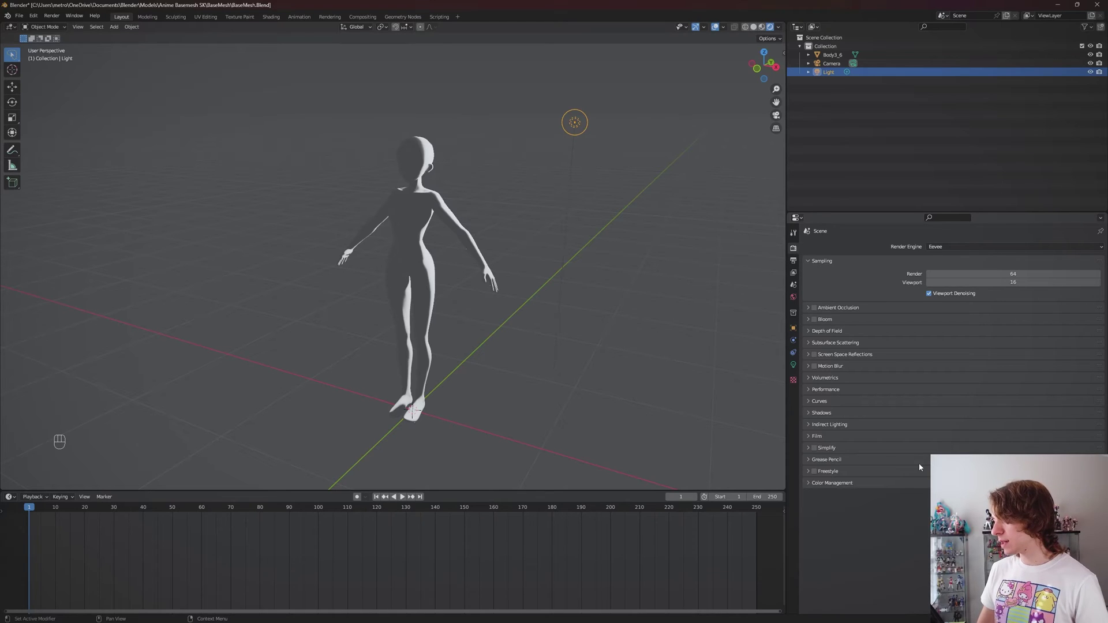
click(835, 416)
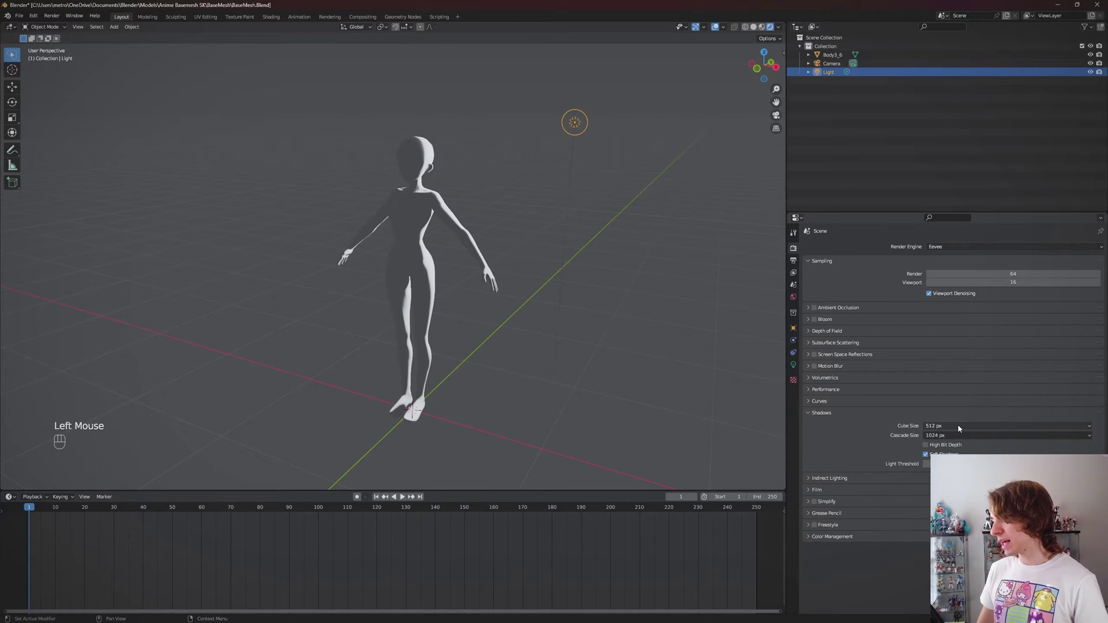
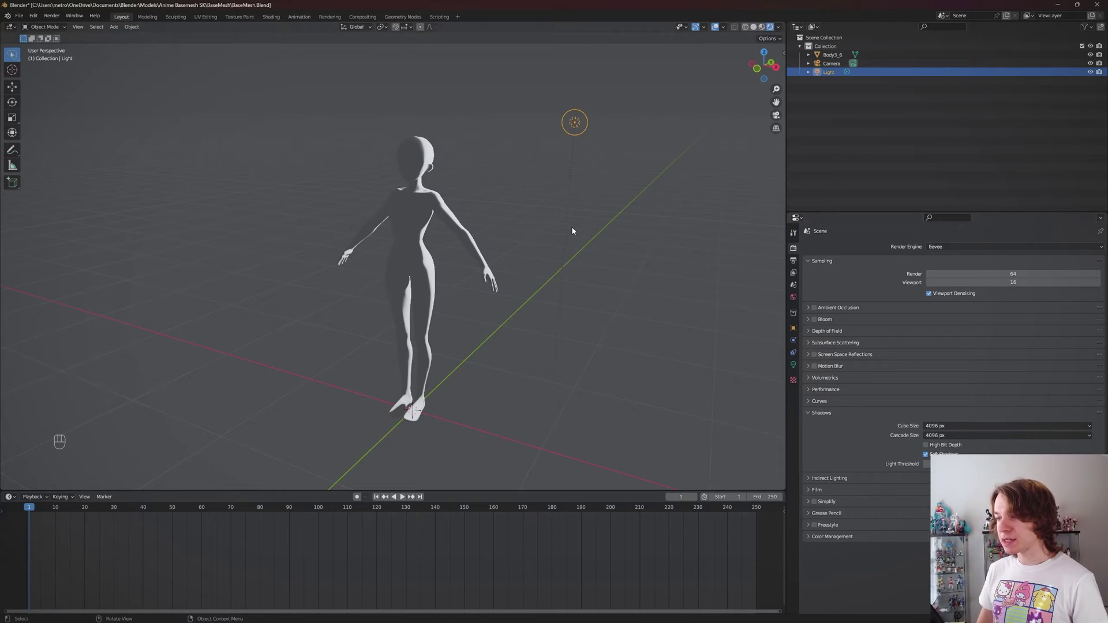
middle_click(551, 226)
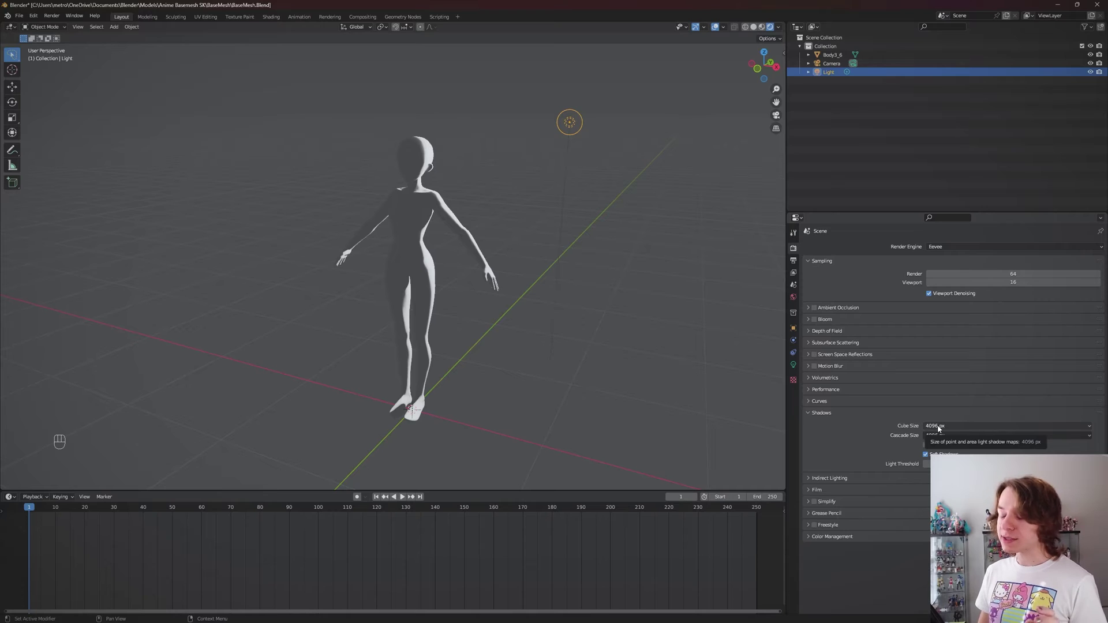
click(952, 432)
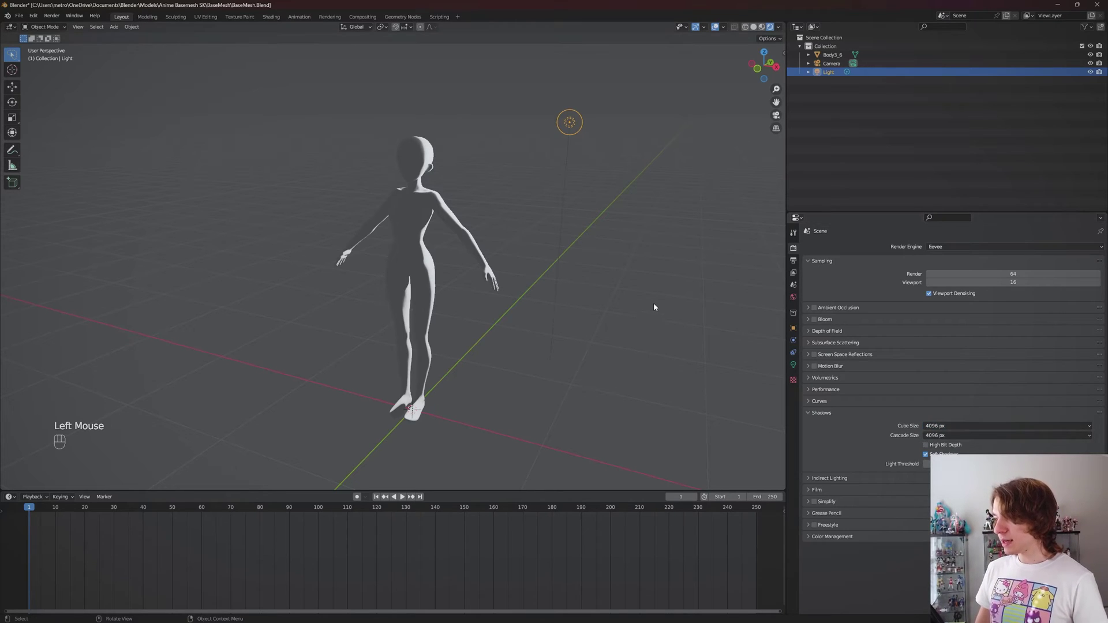
Adjust the Viewport Shading options so a faint environment light evens out the mesh.
click(784, 26)
click(783, 31)
click(783, 29)
Set a value in the Viewport Shading popover and reselect the scene light.
drag(783, 28, 617, 374)
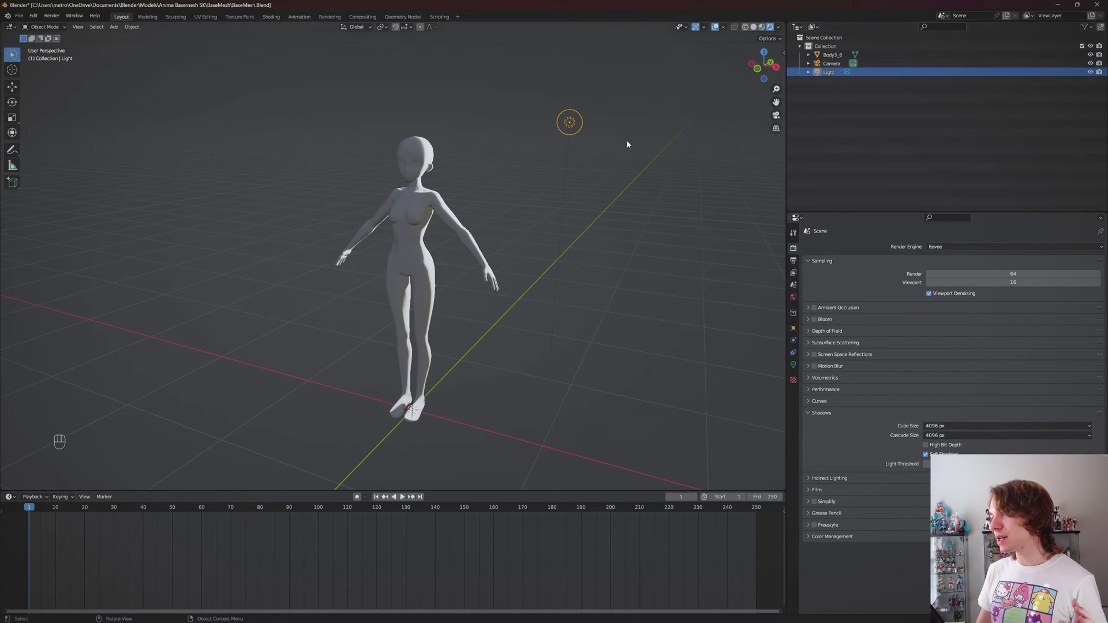
click(830, 78)
scroll(down, 3)
drag(597, 207, 567, 200)
scroll(down, 3)
drag(566, 188, 601, 191)
Move the point light to a new spot above and to the upper right of the figure.
click(832, 76)
middle_click(572, 185)
key(g)
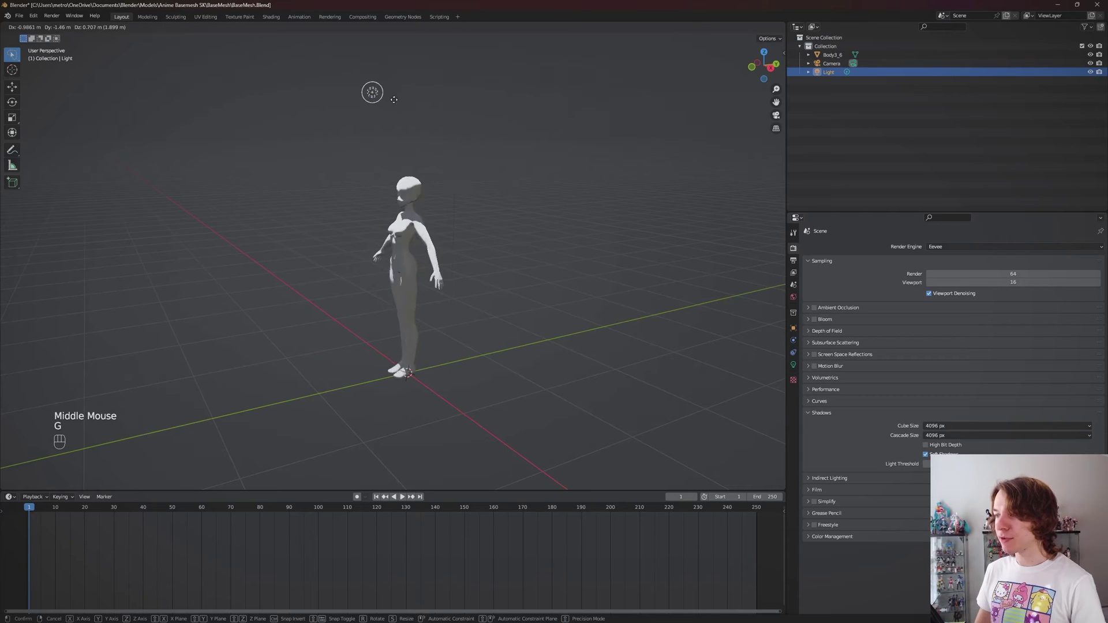
scroll(up, 3)
drag(533, 171, 598, 169)
drag(585, 164, 545, 158)
key(g)
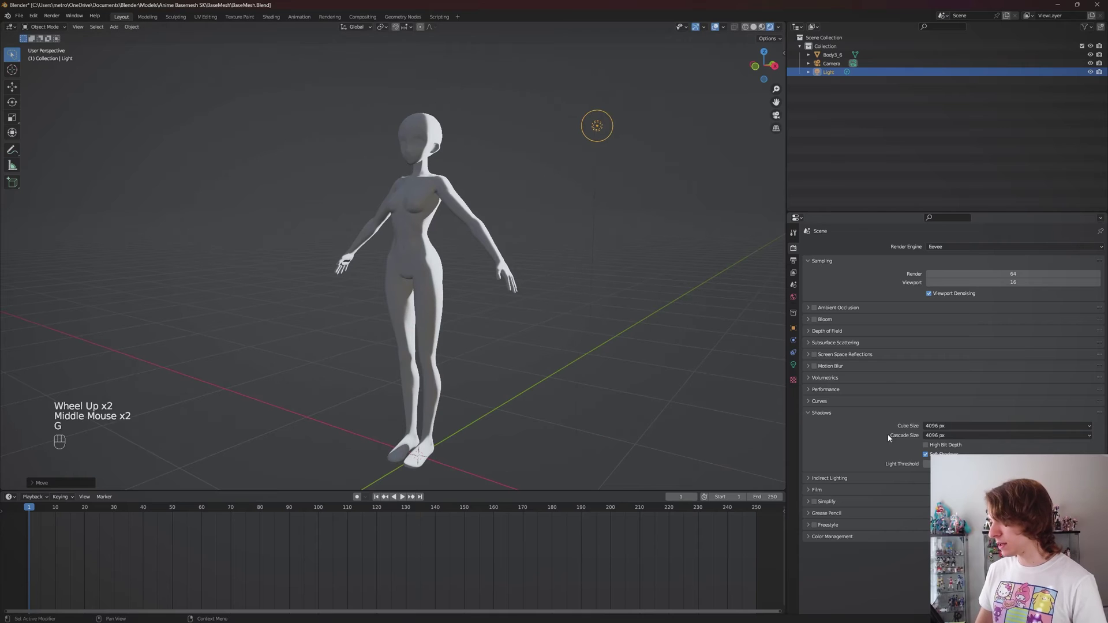
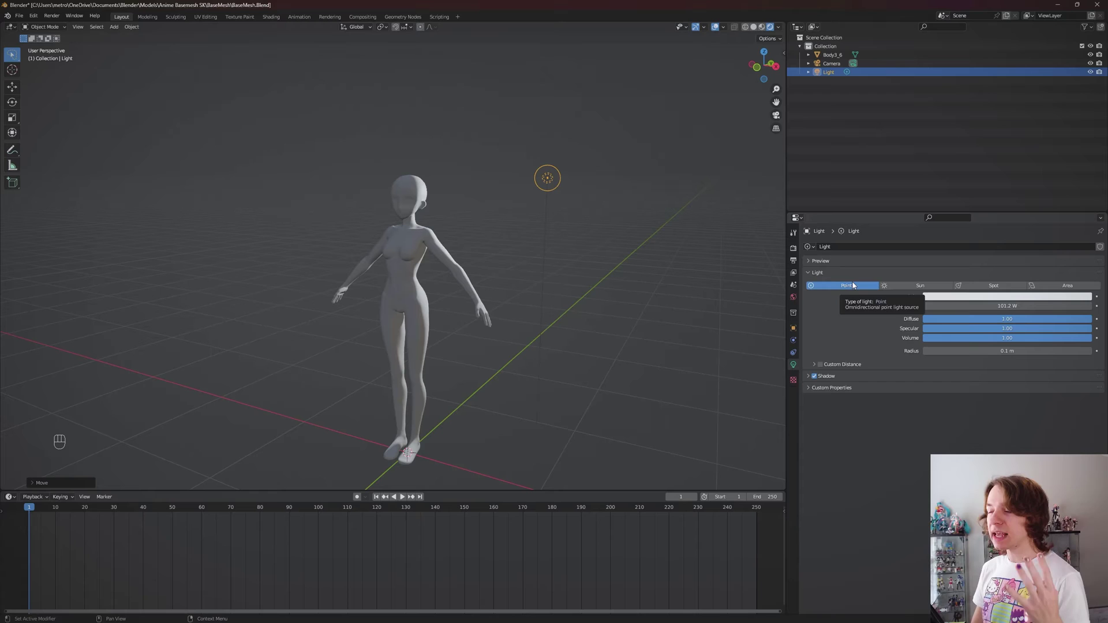
Keep the light set to the Point type in its Light properties.
click(860, 290)
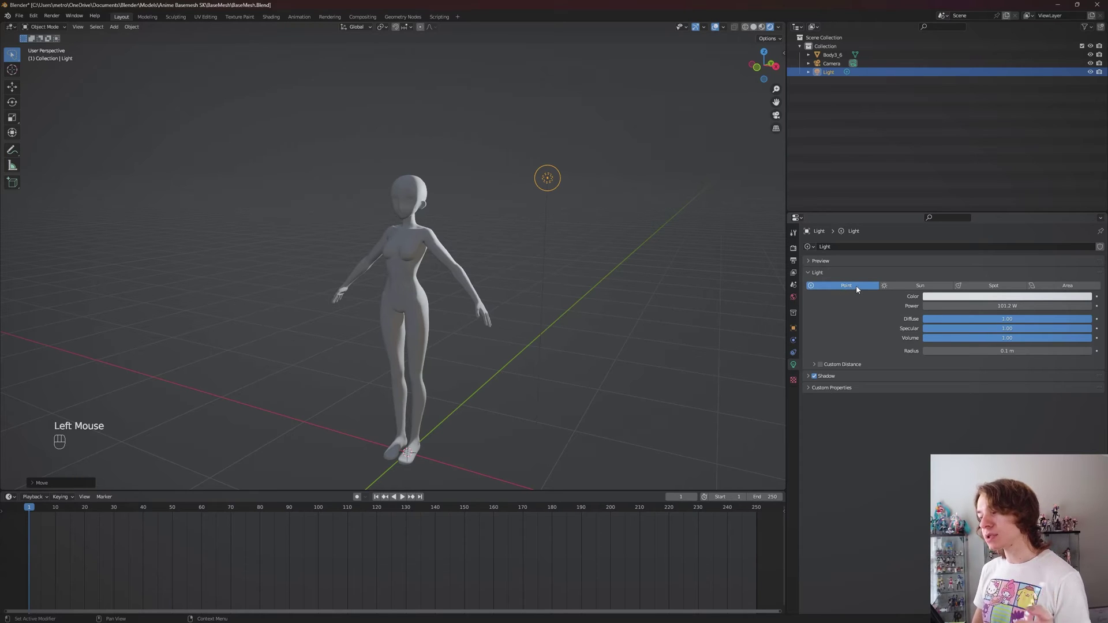
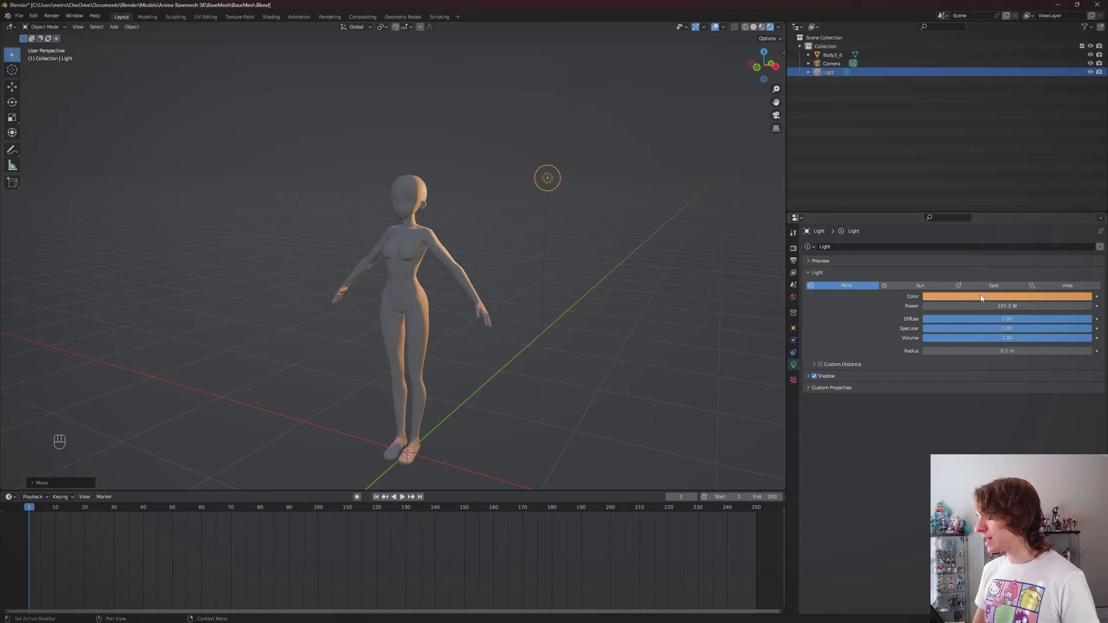
Change the point light's colour to orange and move it to the figure's left.
click(996, 300)
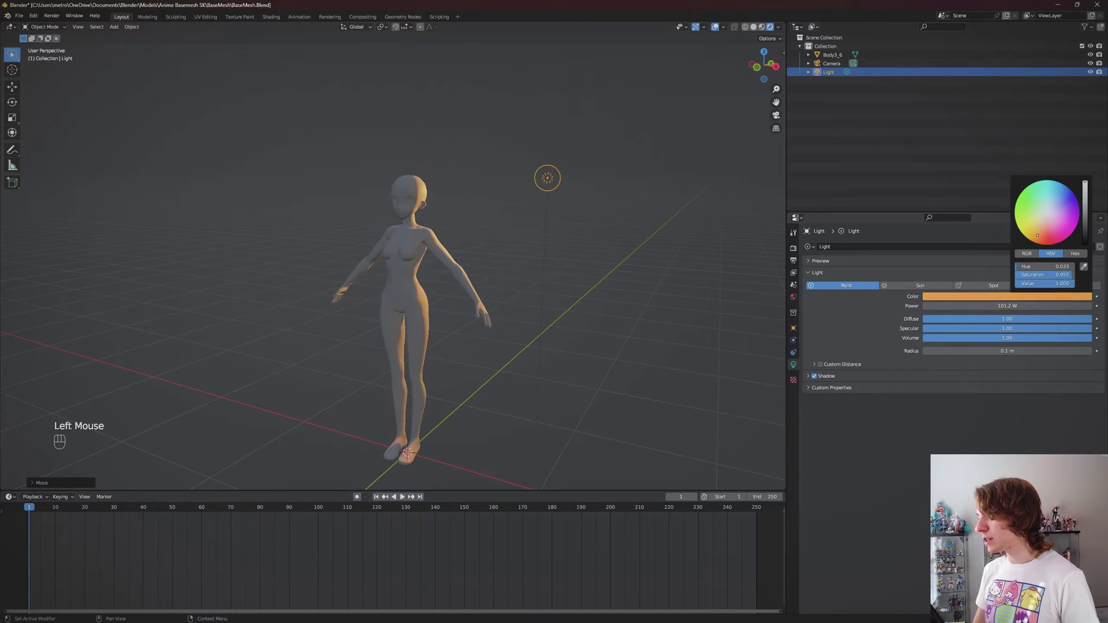
scroll(down, 3)
middle_click(551, 245)
drag(545, 245, 513, 248)
scroll(down, 3)
key(g)
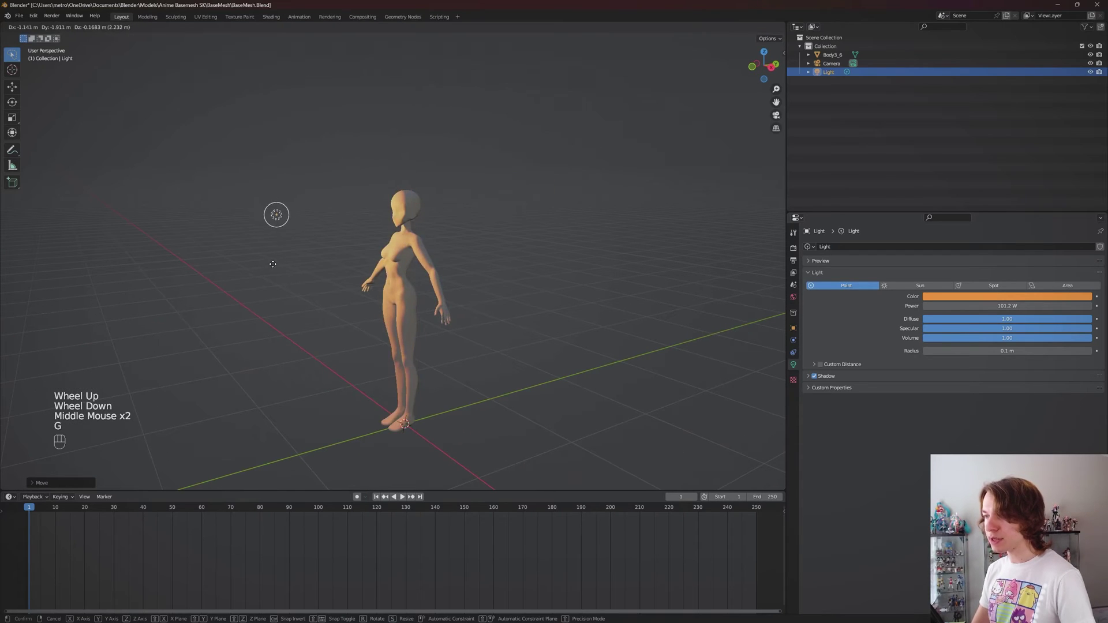
drag(380, 271, 455, 264)
key(g)
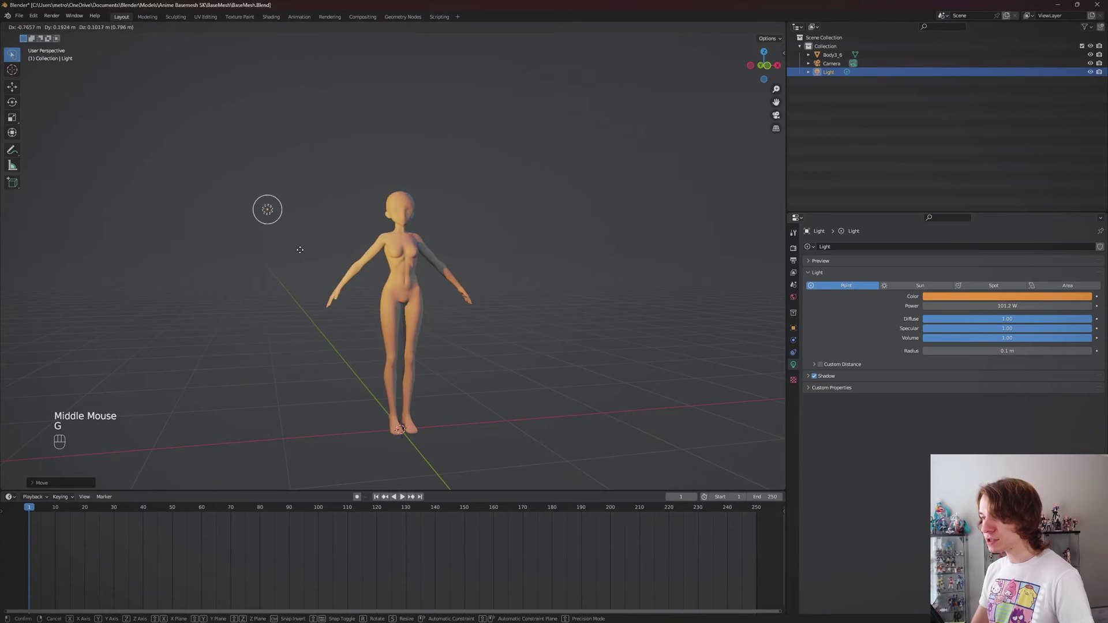
Reposition the orange light lower, beside the figure's left hand, checking from several angles.
click(567, 252)
middle_click(567, 253)
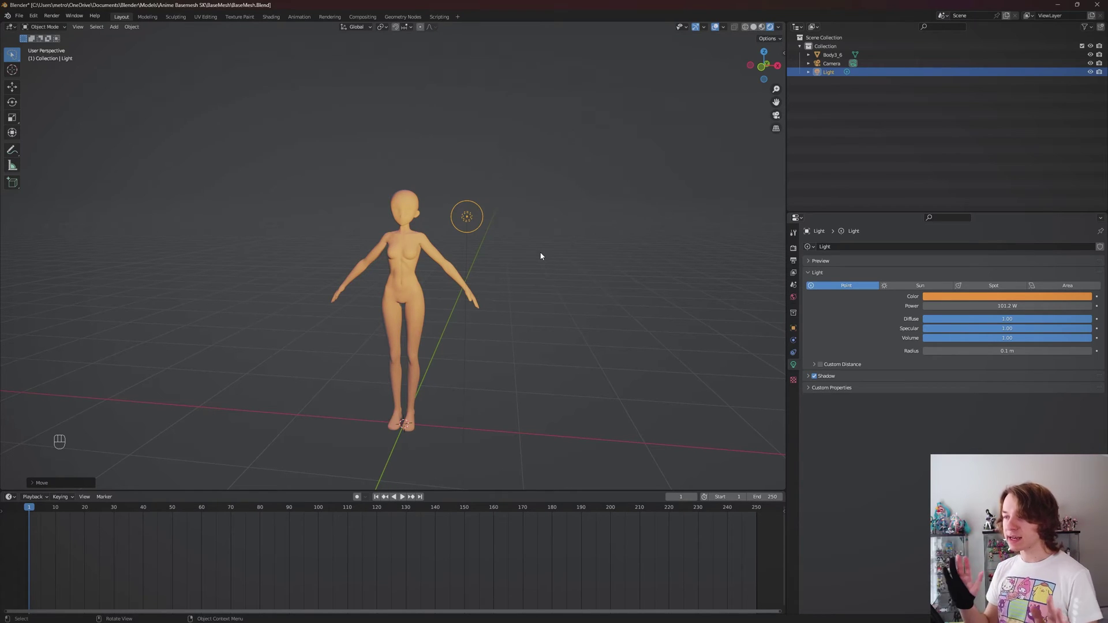
click(471, 252)
middle_click(471, 251)
key(g)
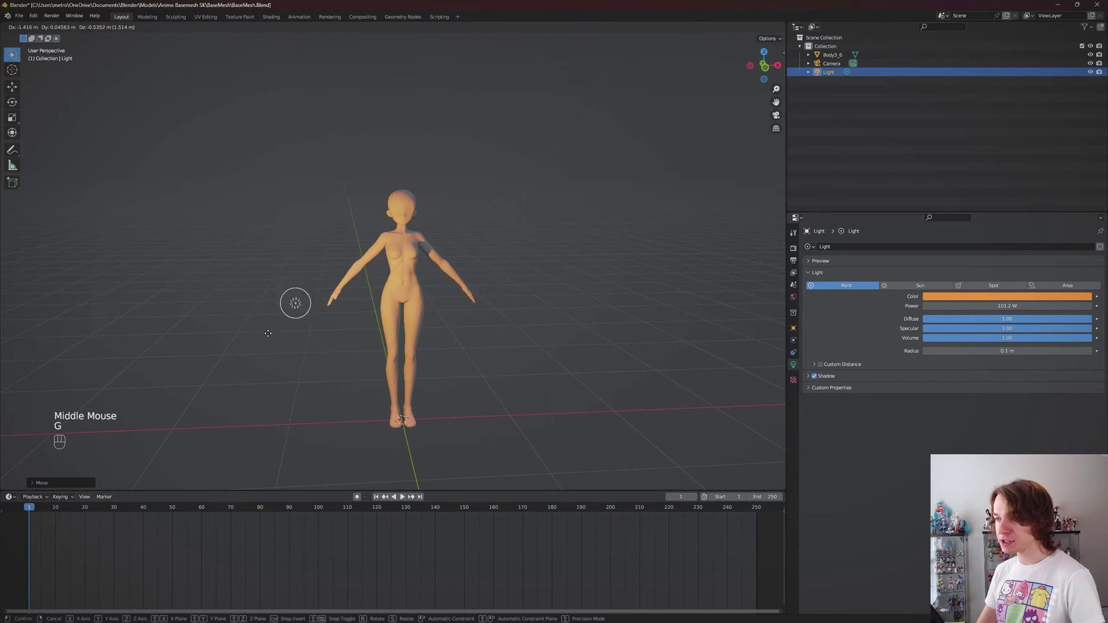
drag(493, 326, 546, 333)
middle_click(494, 327)
drag(492, 333, 402, 325)
middle_click(492, 333)
drag(495, 322, 455, 329)
middle_click(495, 322)
scroll(down, 3)
scroll(up, 3)
drag(431, 312, 449, 311)
middle_click(432, 311)
middle_click(452, 311)
Lift the point light up to sit just above the model's head.
key(r)
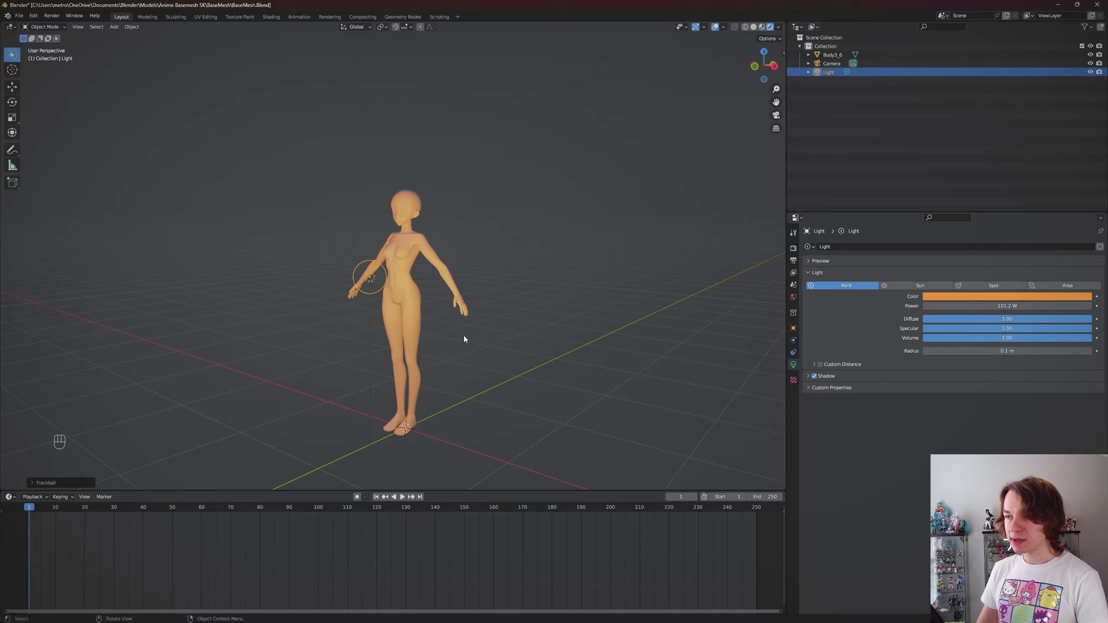
drag(464, 338, 446, 345)
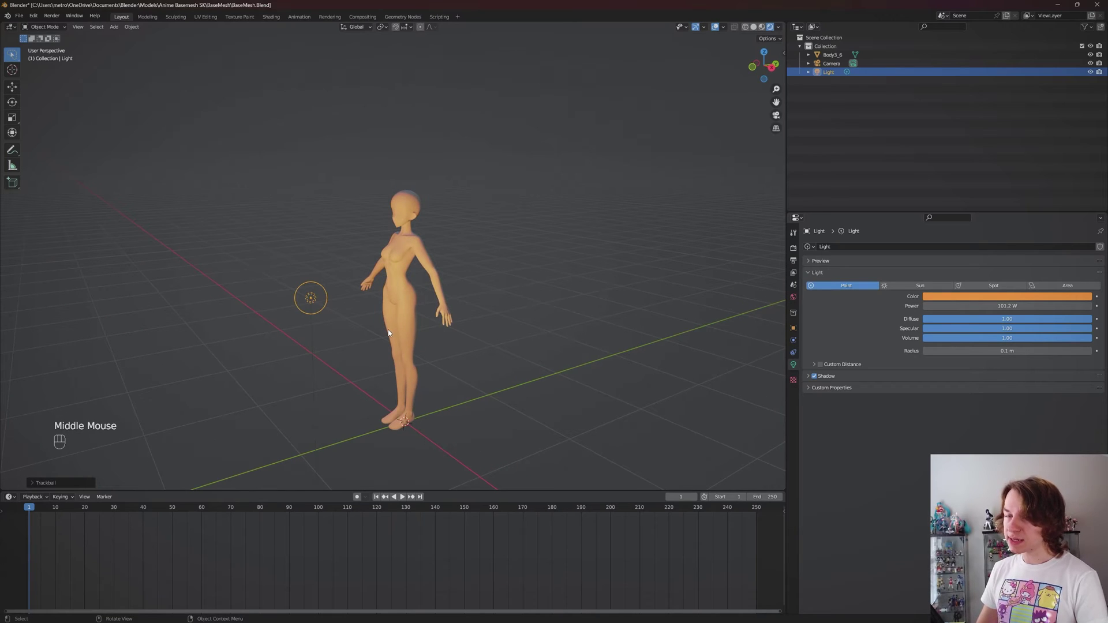
drag(405, 326, 425, 319)
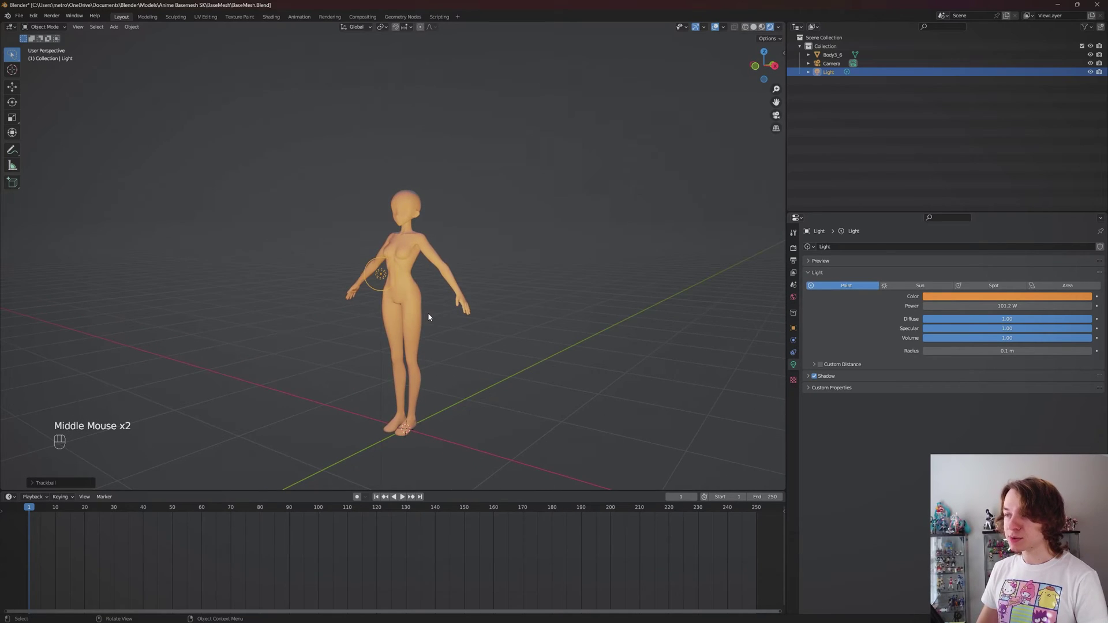
drag(452, 320, 418, 323)
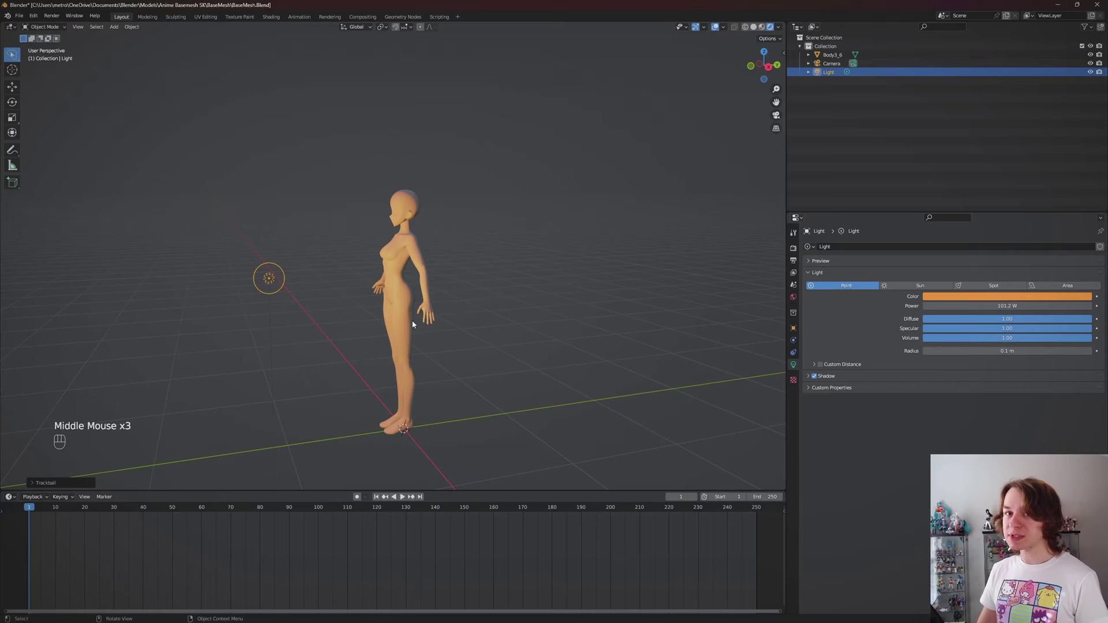
drag(381, 311, 459, 311)
key(g)
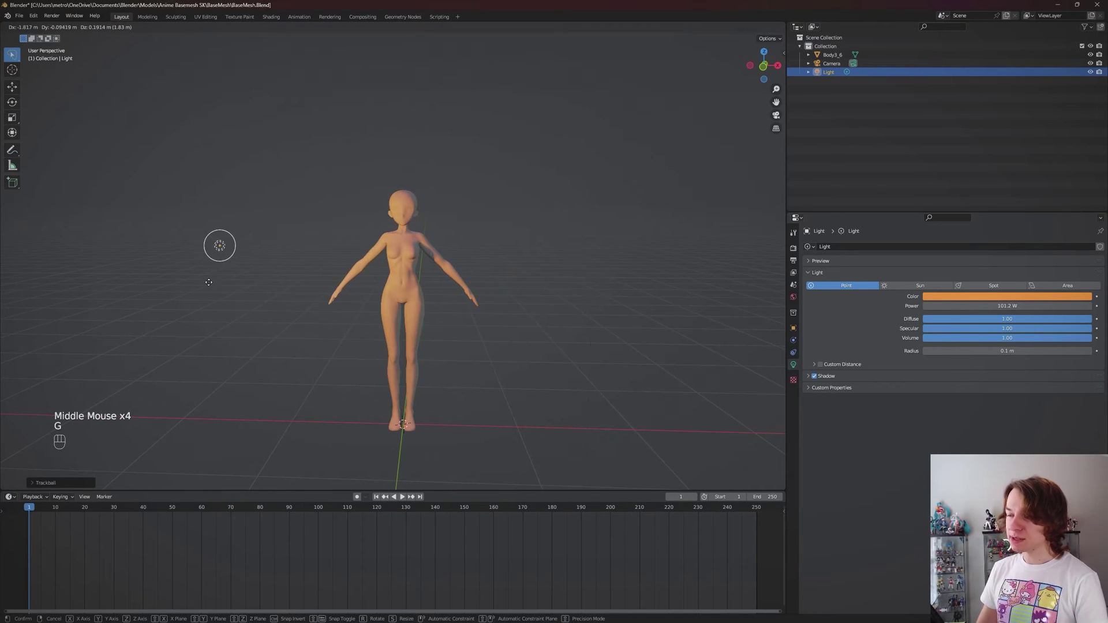
key(r)
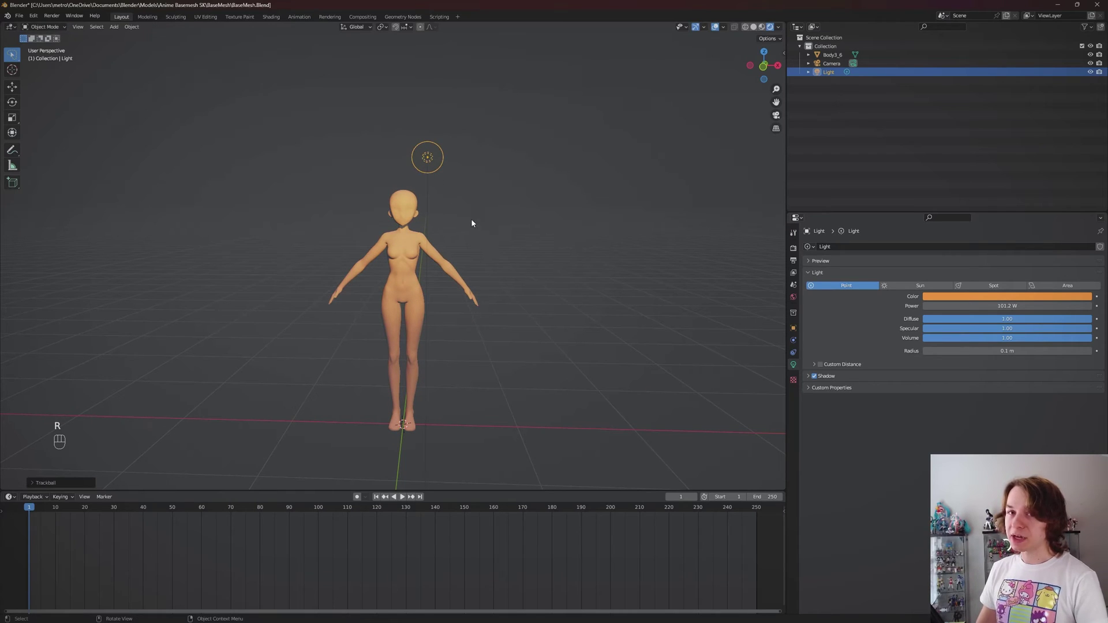
drag(499, 214, 506, 214)
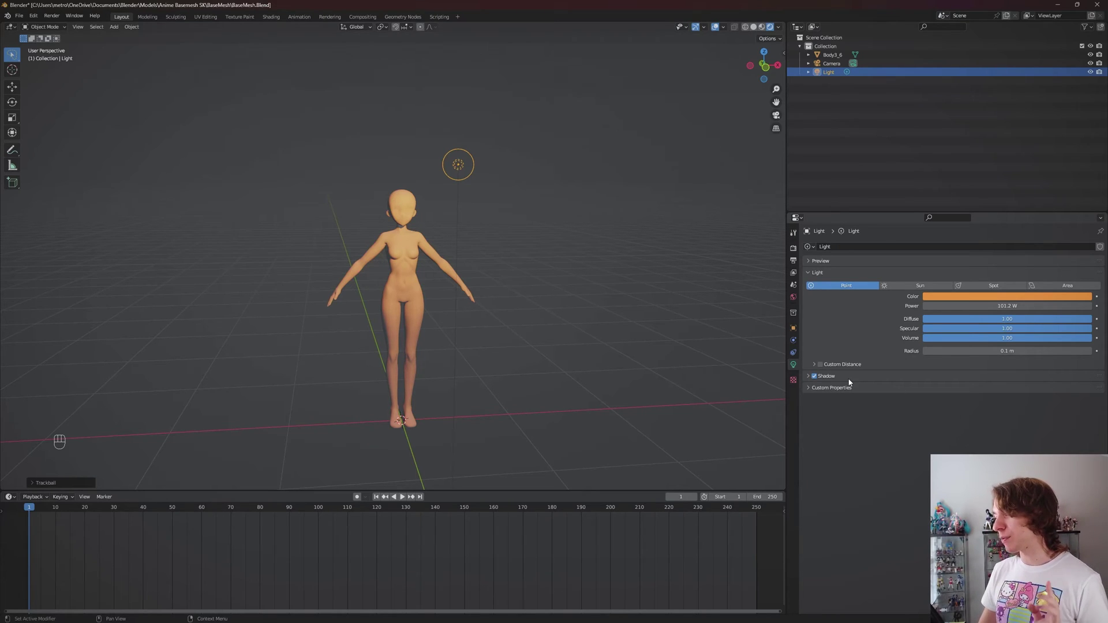
Enable shadows and contact shadows for the point light in its Shadow panel.
click(852, 381)
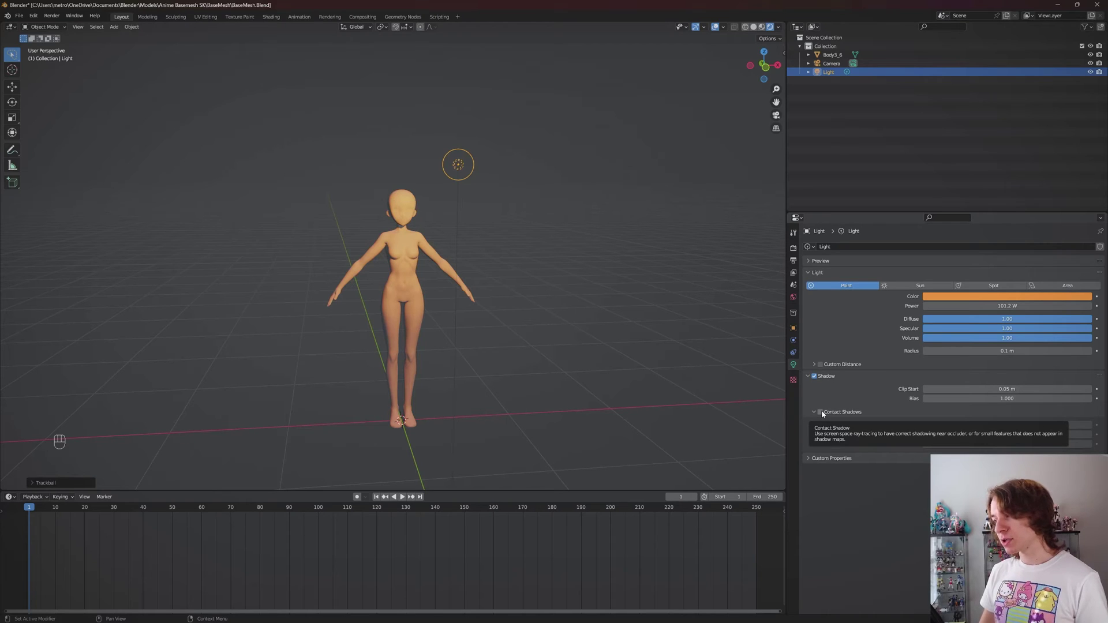
click(825, 415)
click(826, 414)
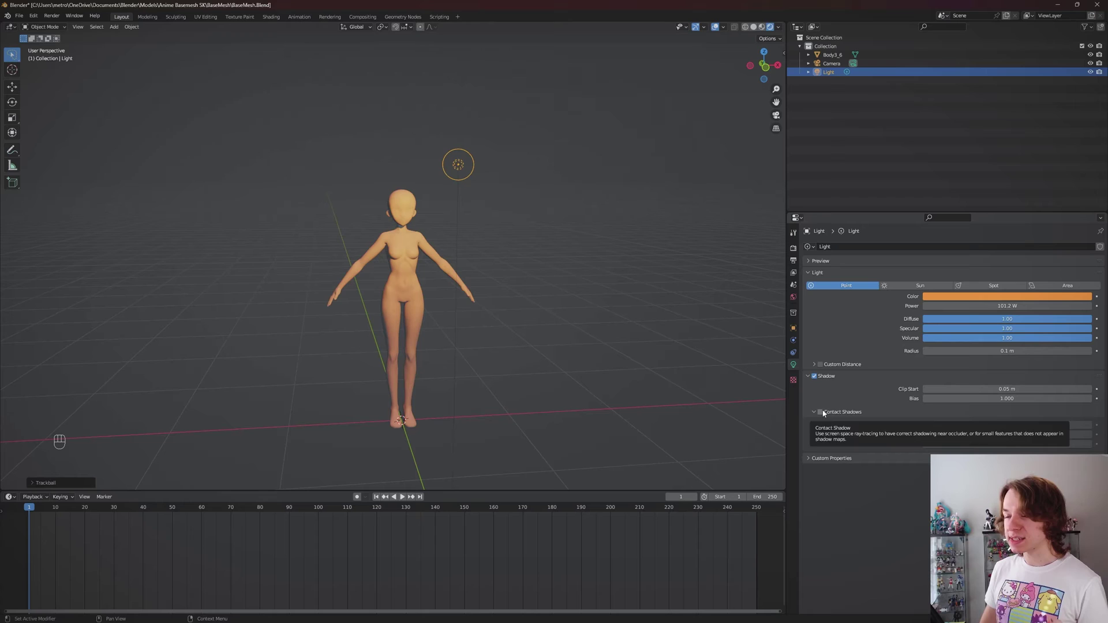
scroll(up, 3)
drag(546, 309, 570, 309)
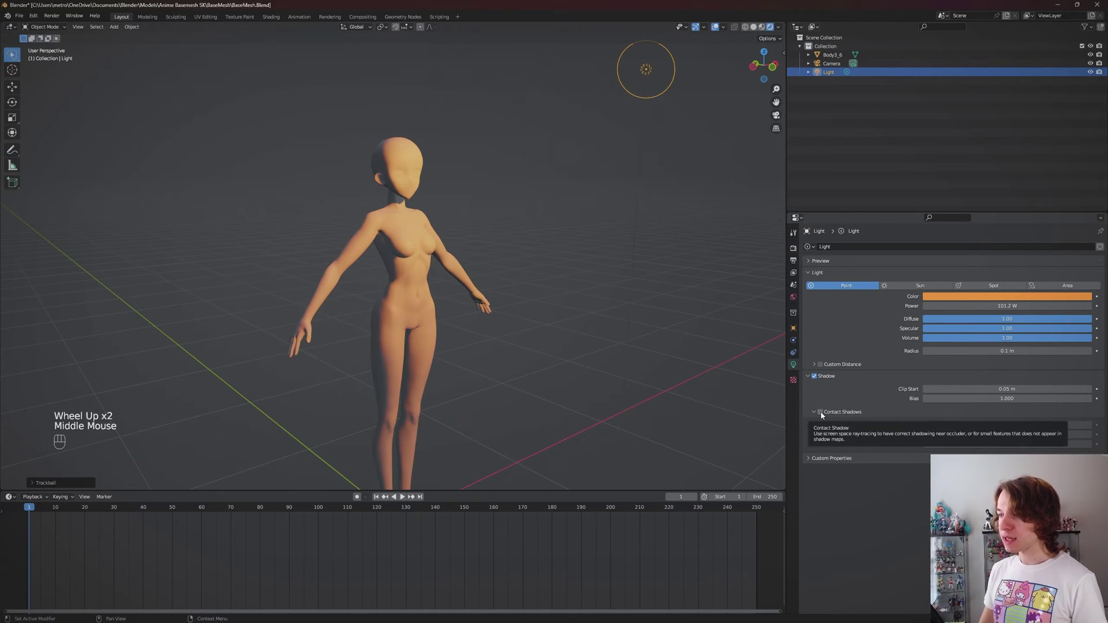
Toggle Contact Shadows repeatedly to compare the result, leaving it switched on.
click(825, 416)
click(825, 416)
click(825, 416)
click(825, 415)
click(825, 416)
click(825, 415)
click(825, 416)
click(825, 415)
click(825, 415)
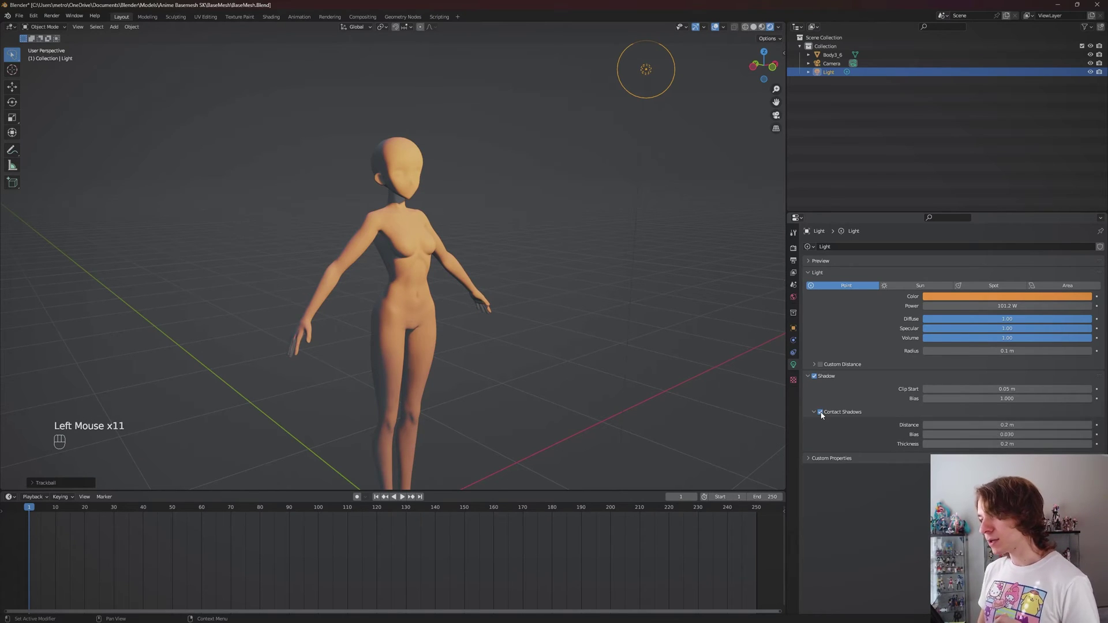
click(825, 416)
click(825, 415)
click(825, 416)
click(825, 416)
click(825, 415)
click(825, 417)
click(824, 417)
double_click(825, 417)
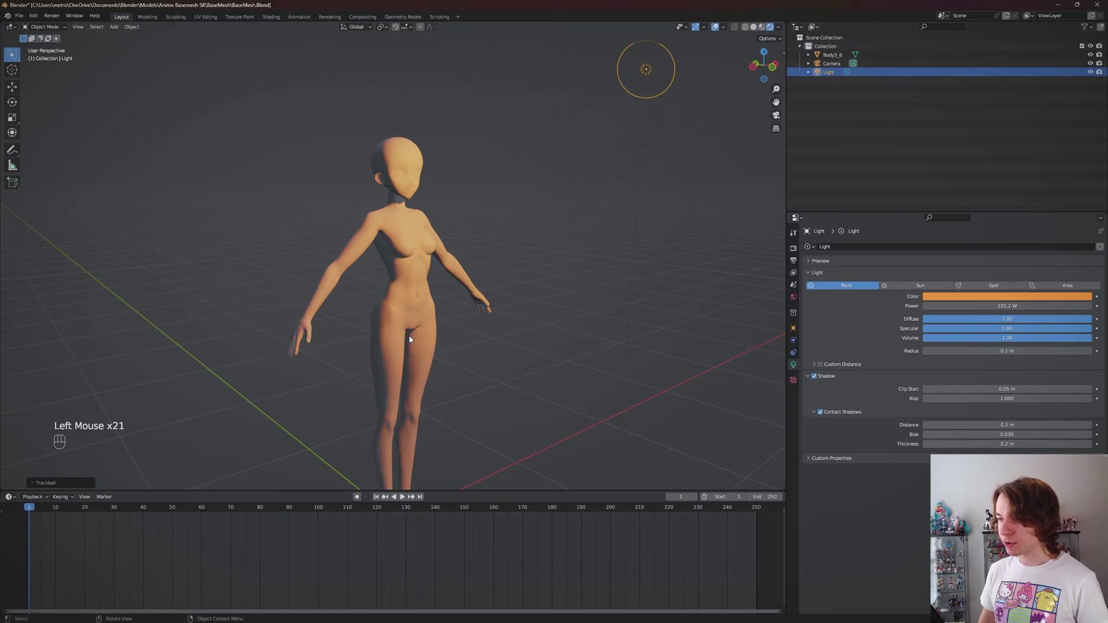
click(825, 416)
click(824, 415)
double_click(825, 415)
click(825, 416)
click(825, 415)
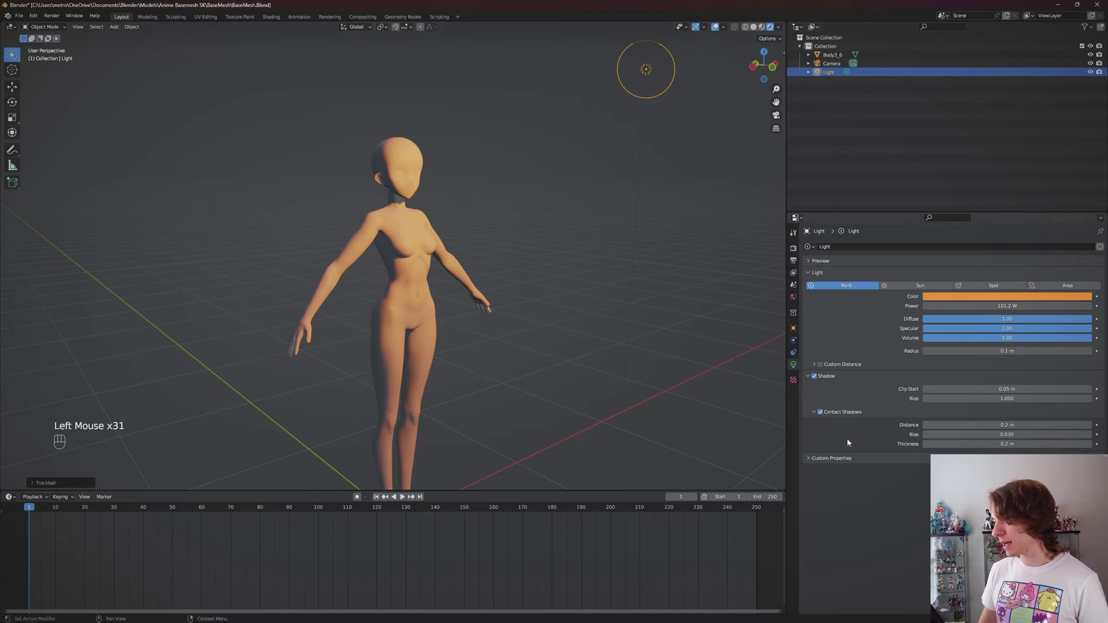
click(823, 413)
double_click(823, 413)
double_click(822, 413)
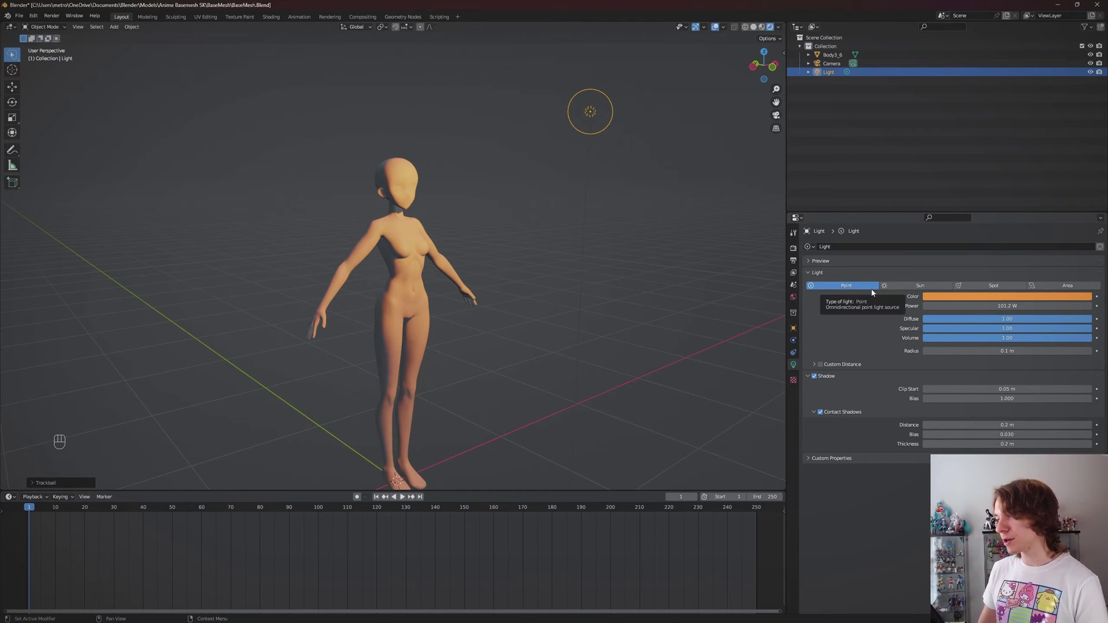
Try the Point, Sun, Spot and Area light types, ending back on Point.
click(851, 287)
click(800, 367)
click(832, 78)
click(797, 366)
click(906, 289)
click(853, 283)
click(905, 288)
click(850, 291)
click(922, 291)
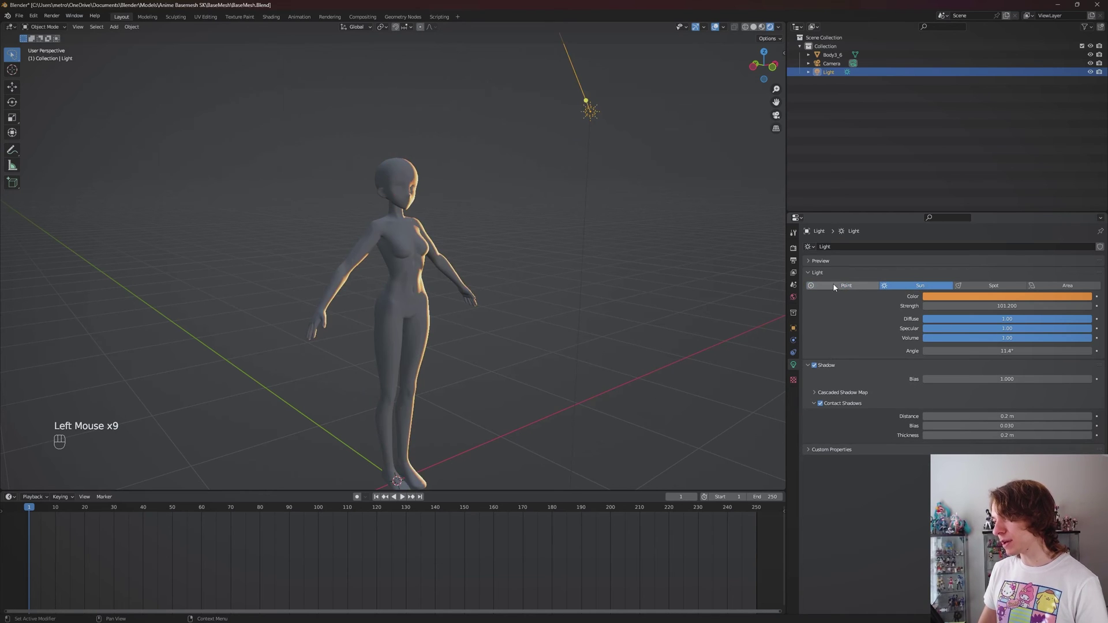
click(837, 287)
Change the scene light to a Sun, casting orange directional light on the figure.
drag(579, 295, 565, 292)
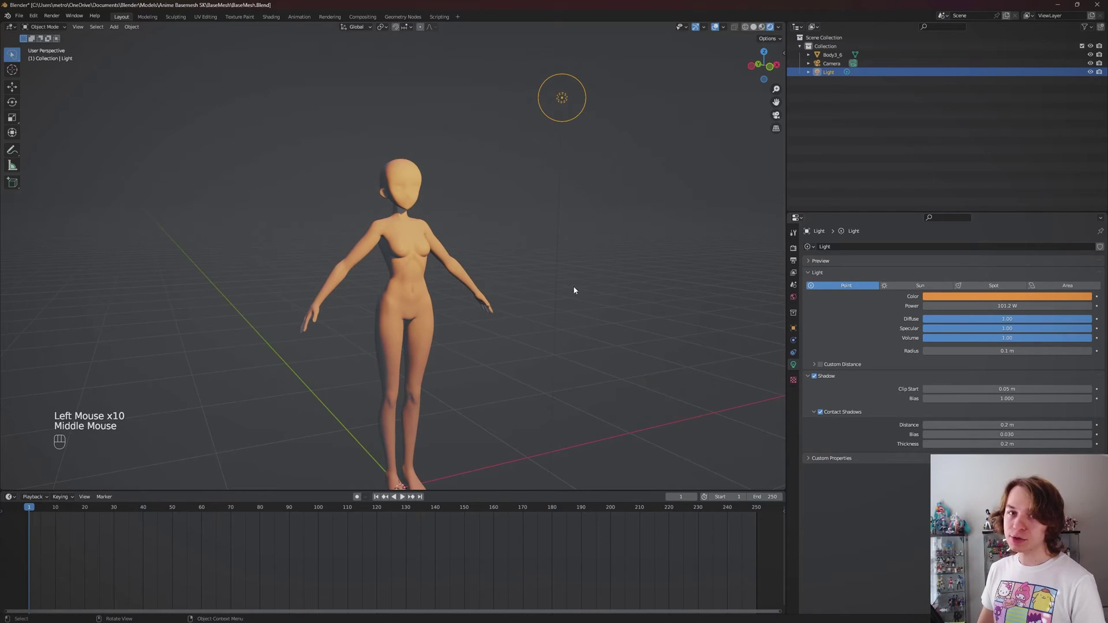
middle_click(596, 290)
key(shift+a)
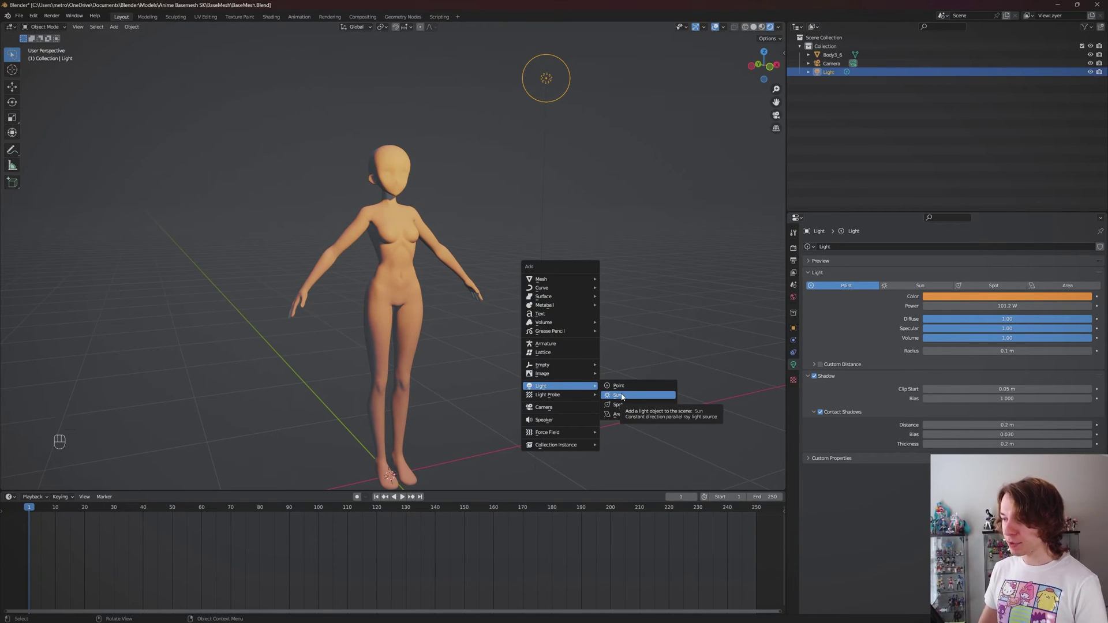
middle_click(584, 263)
scroll(down, 3)
click(909, 290)
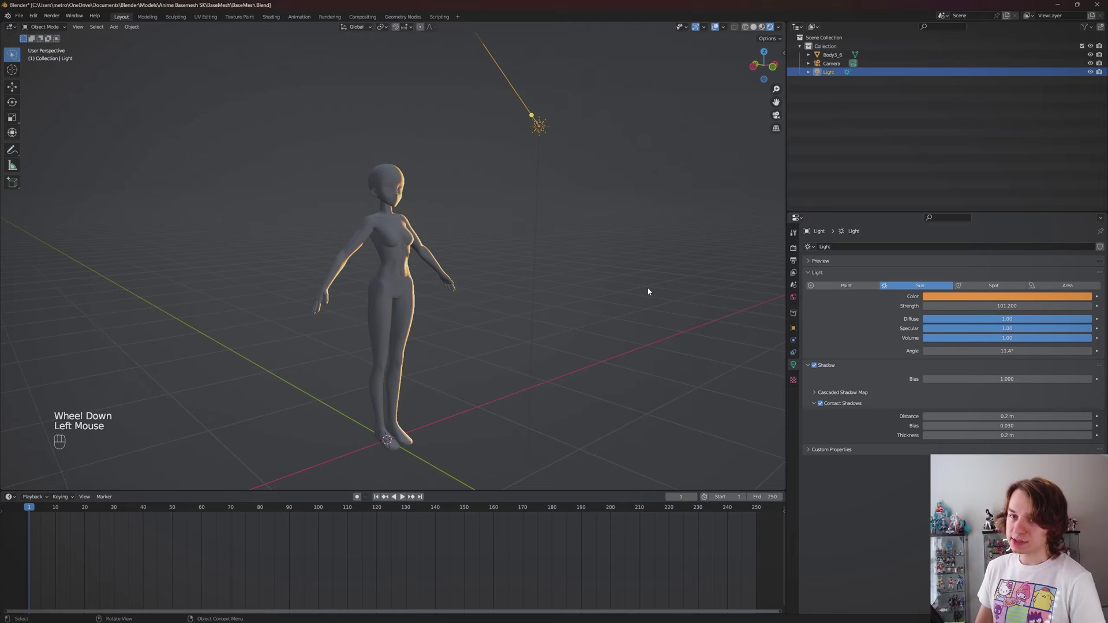
Face the model and move the sun light (G) to a new position at the upper right.
drag(672, 286, 658, 275)
scroll(down, 3)
drag(593, 227, 542, 233)
drag(537, 237, 577, 230)
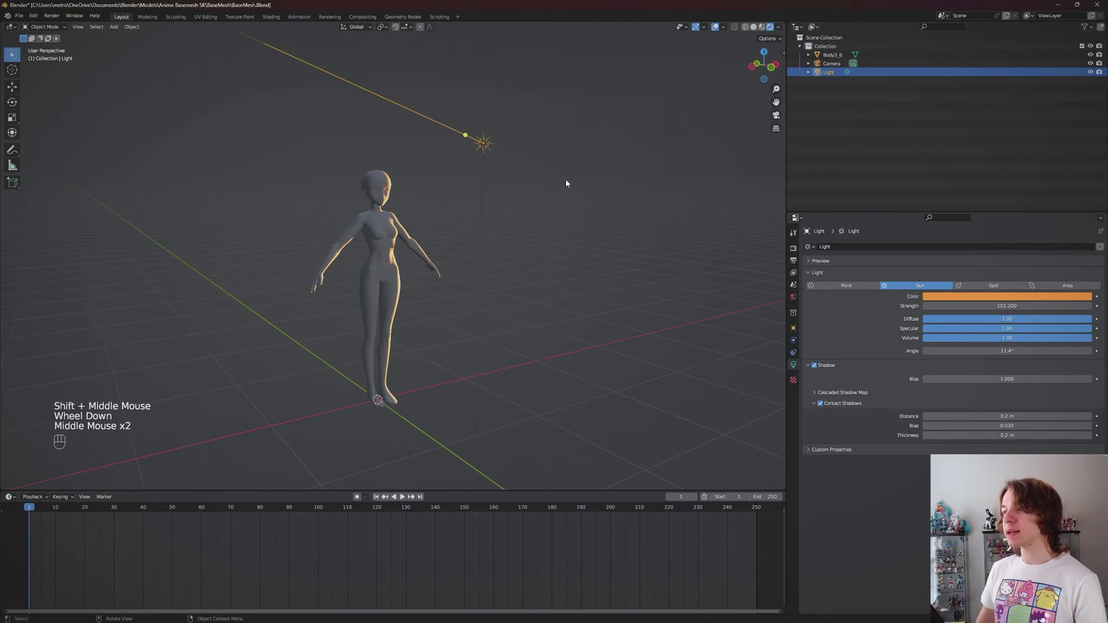
scroll(down, 3)
drag(542, 216, 507, 213)
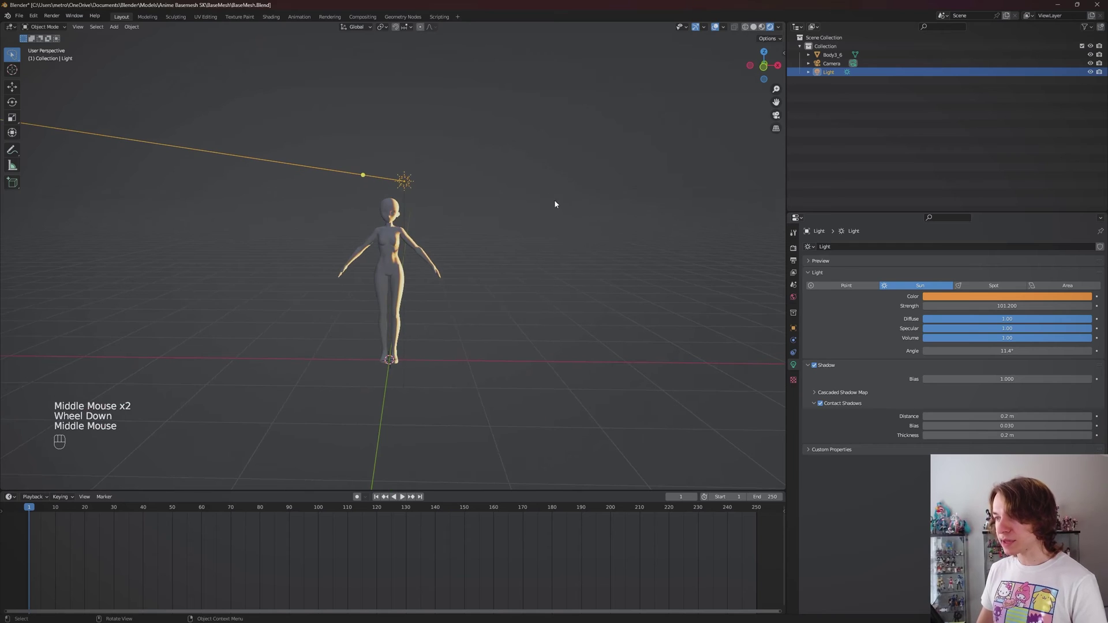
key(g)
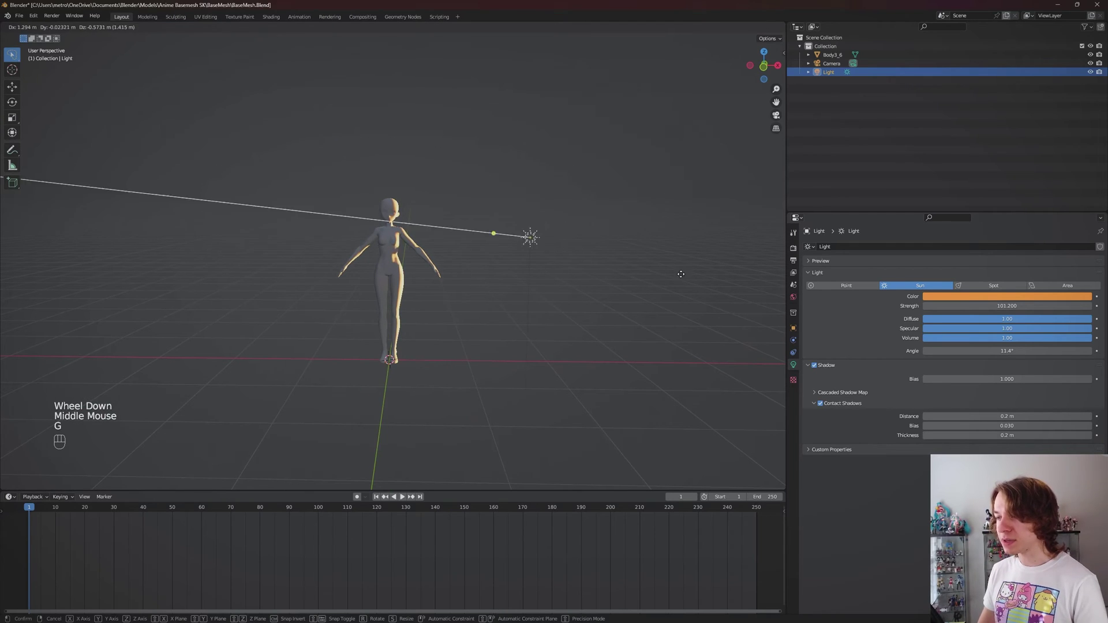
key(g)
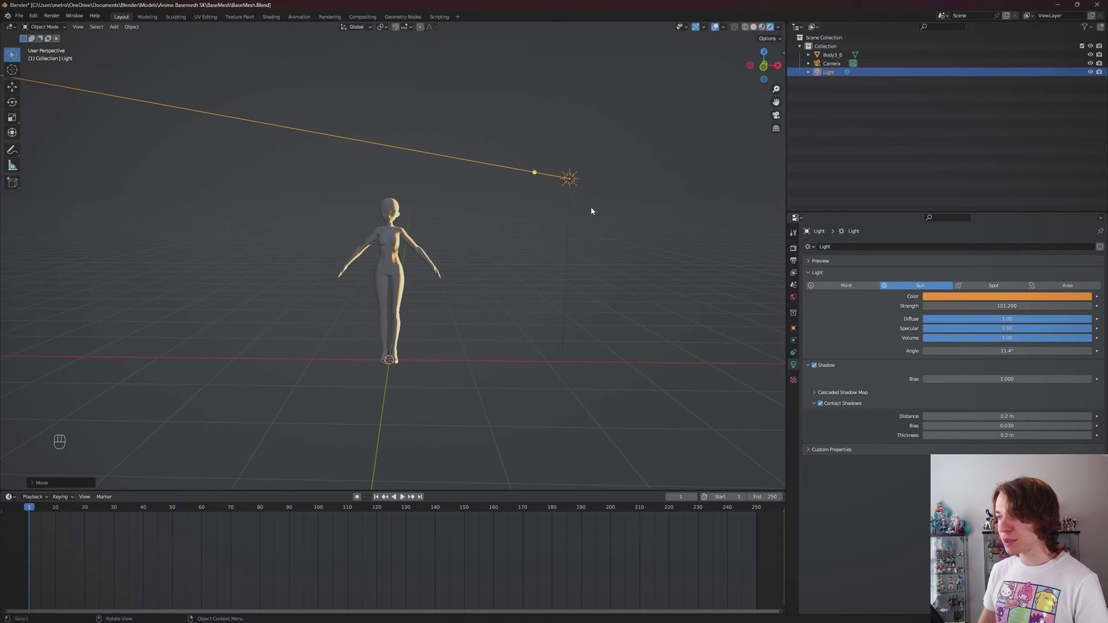
Rotate the sun (R) so its direction line points at the model, then check the lighting from around it.
key(r)
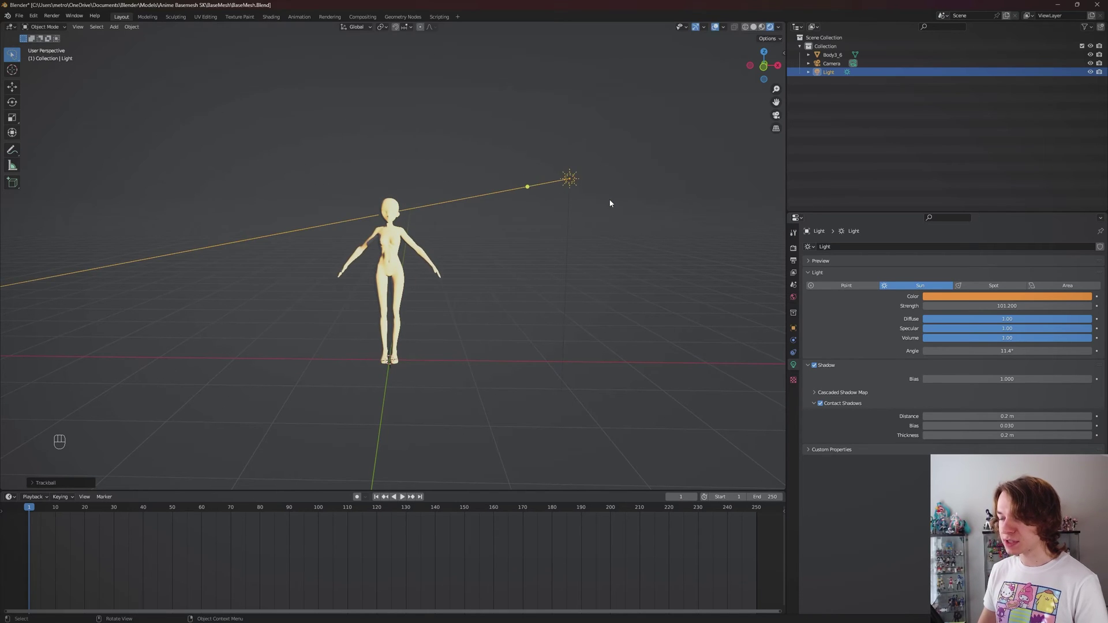
scroll(up, 3)
drag(536, 185, 520, 229)
drag(551, 246, 567, 241)
key(r)
key(r)
key(r)
drag(502, 247, 488, 213)
drag(495, 217, 504, 217)
scroll(up, 3)
drag(504, 197, 529, 208)
scroll(down, 3)
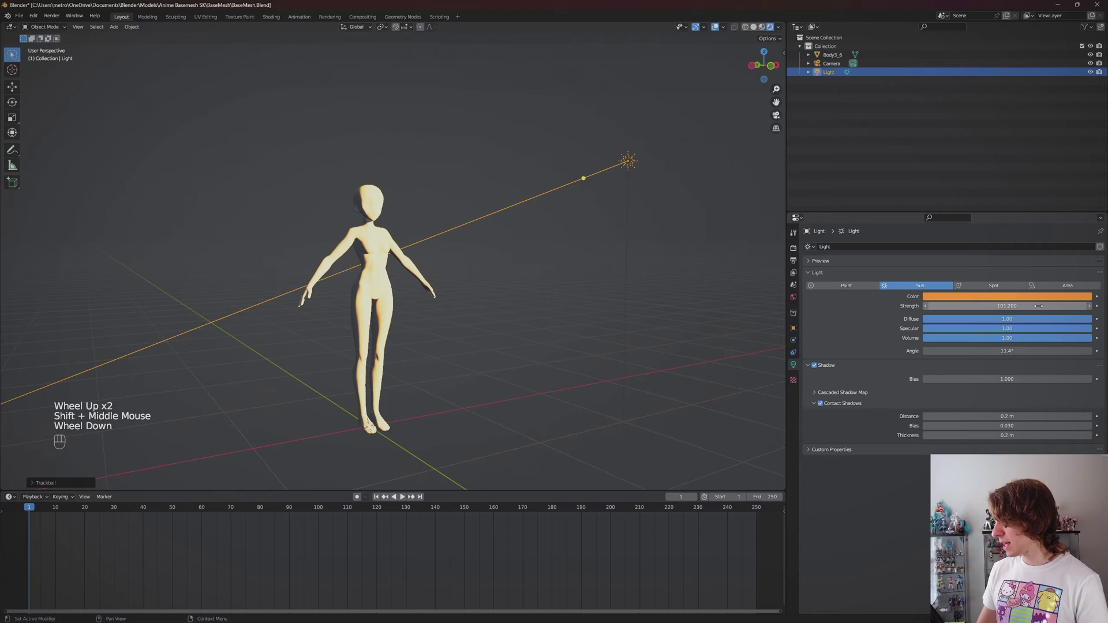
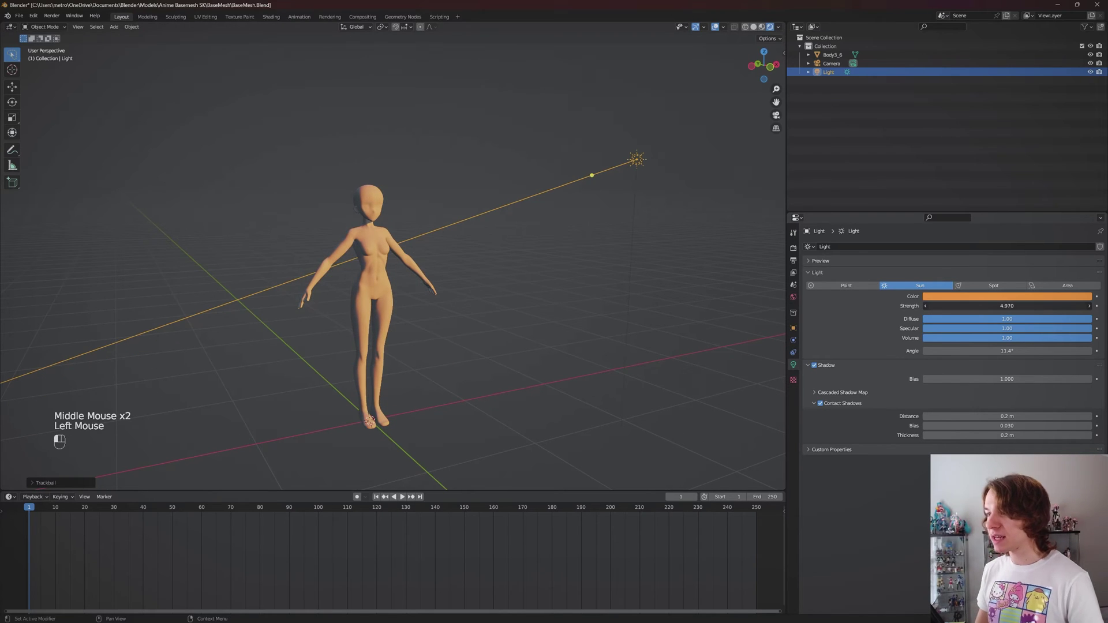
Rotate the sun freely once more to fine-tune its aim at the figure.
key(r)
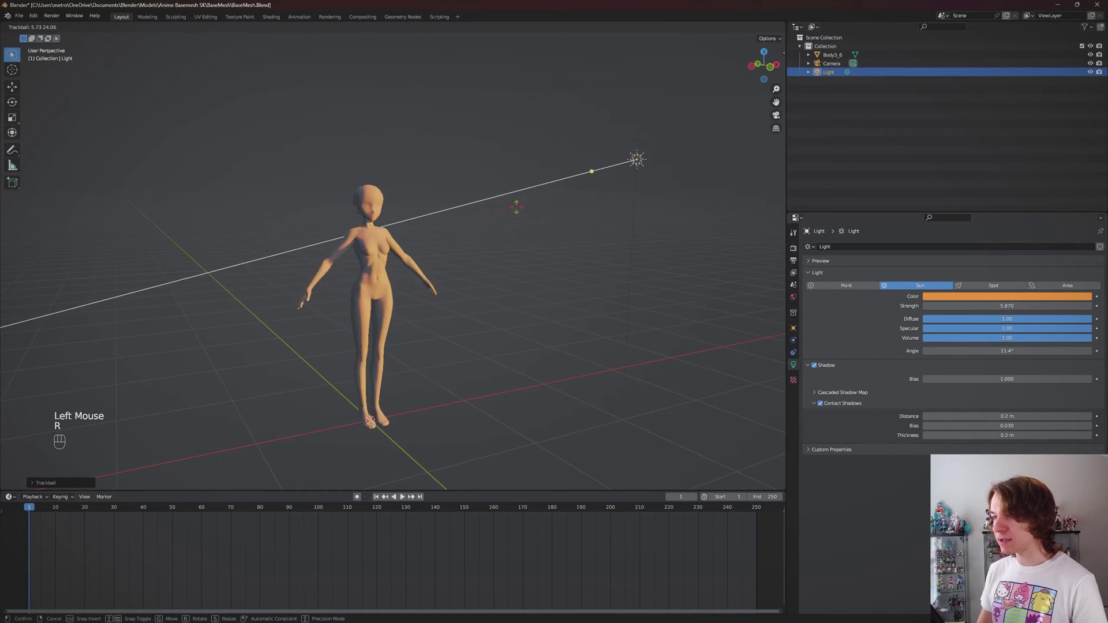
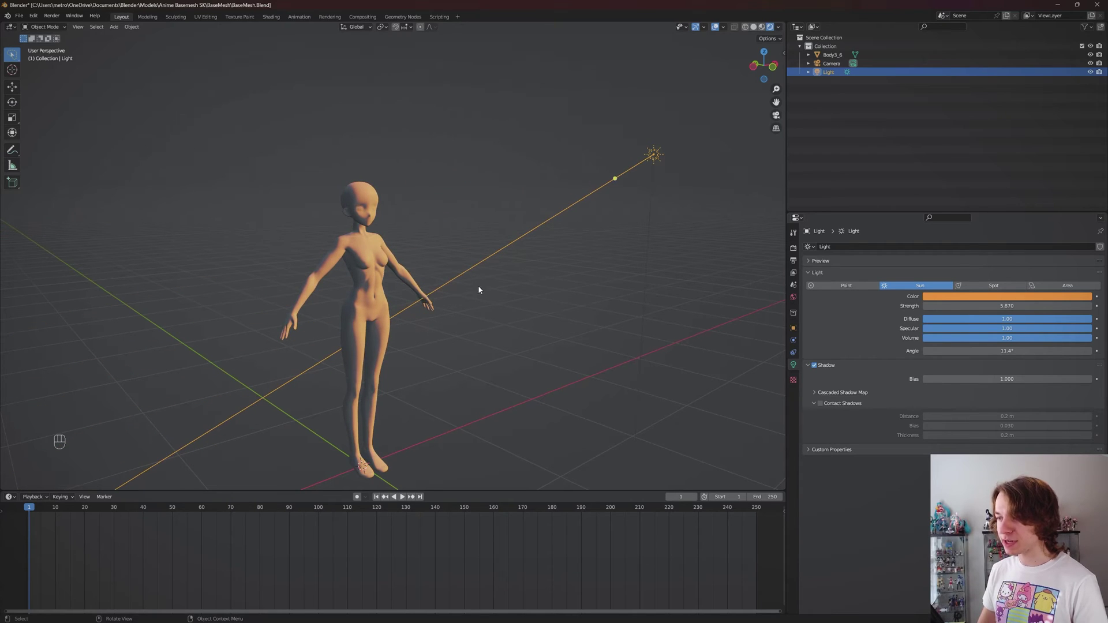
scroll(up, 3)
drag(528, 335, 501, 258)
drag(560, 301, 472, 318)
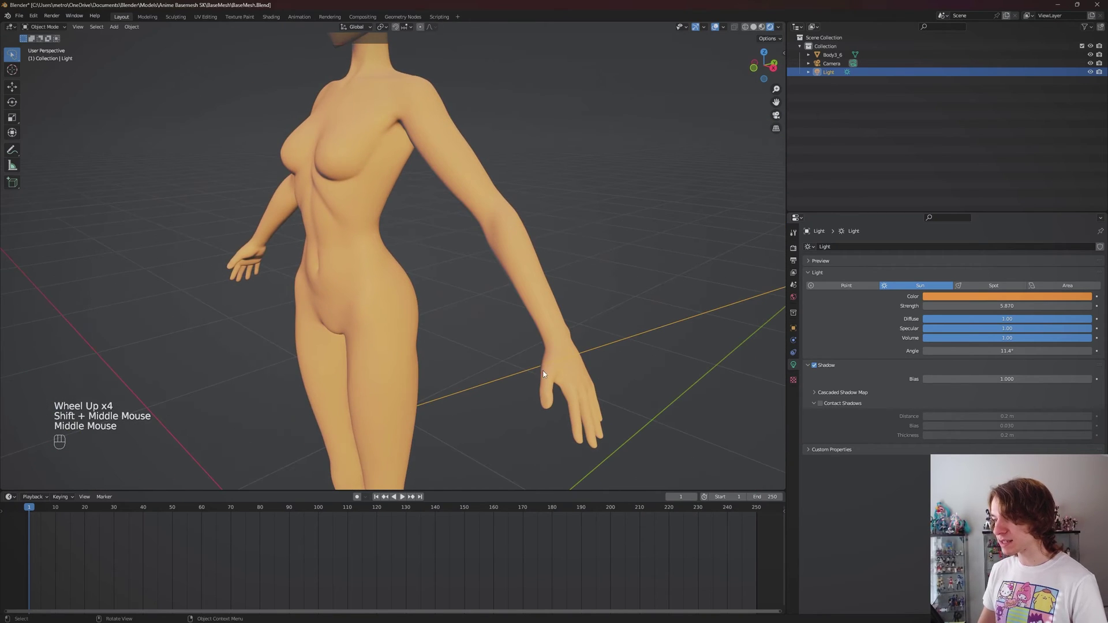
scroll(down, 3)
scroll(down, 3)
drag(436, 304, 520, 307)
scroll(up, 3)
scroll(down, 3)
scroll(up, 3)
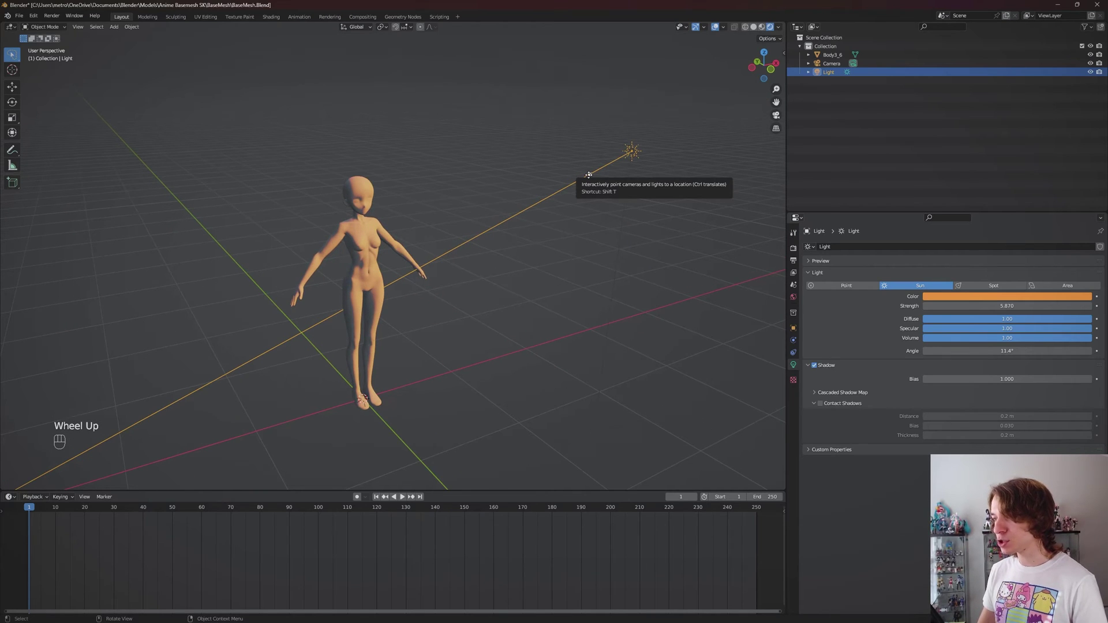
scroll(up, 3)
drag(544, 260, 466, 267)
drag(465, 266, 495, 264)
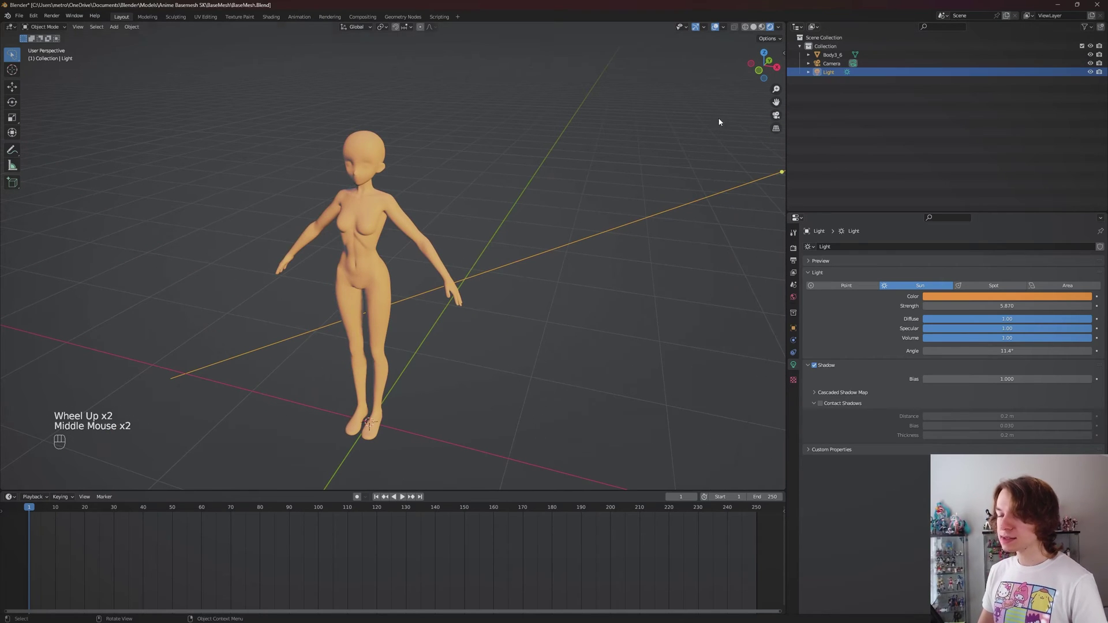
key(shift+t)
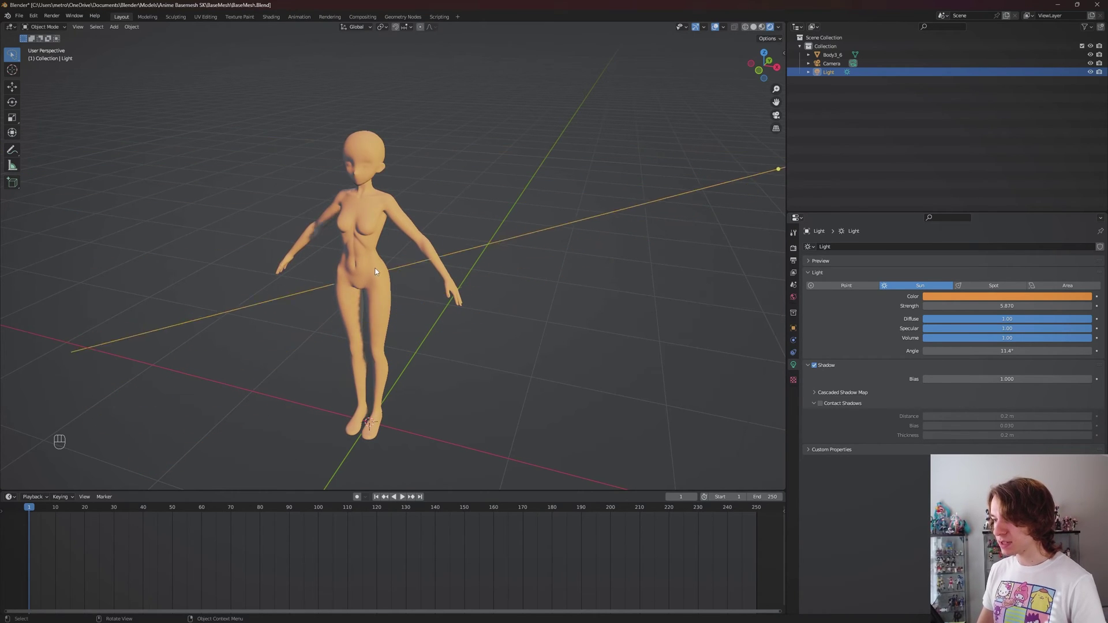
drag(399, 328, 494, 313)
scroll(down, 3)
drag(526, 297, 464, 296)
scroll(down, 3)
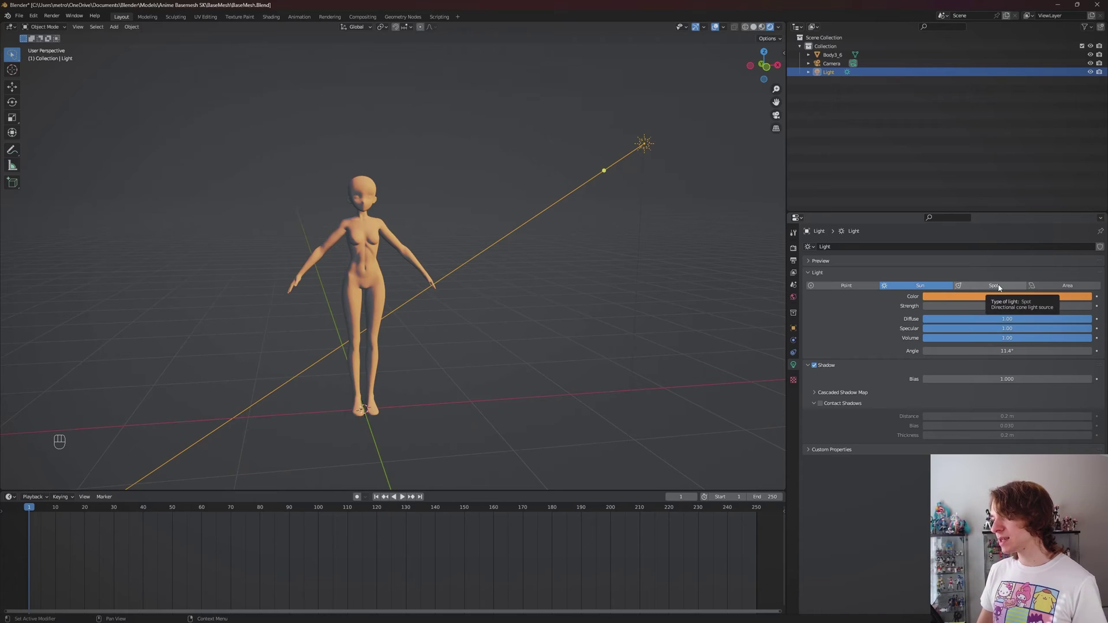
Switch the light type to Spot and view its 75° cone over the figure.
scroll(down, 3)
click(992, 284)
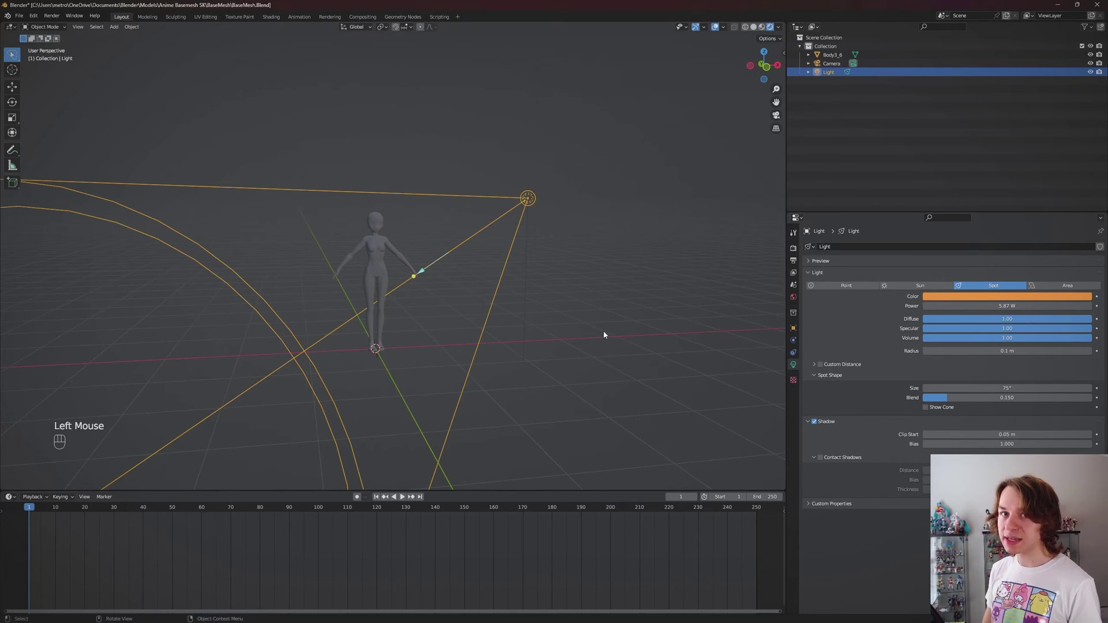
scroll(down, 3)
scroll(up, 3)
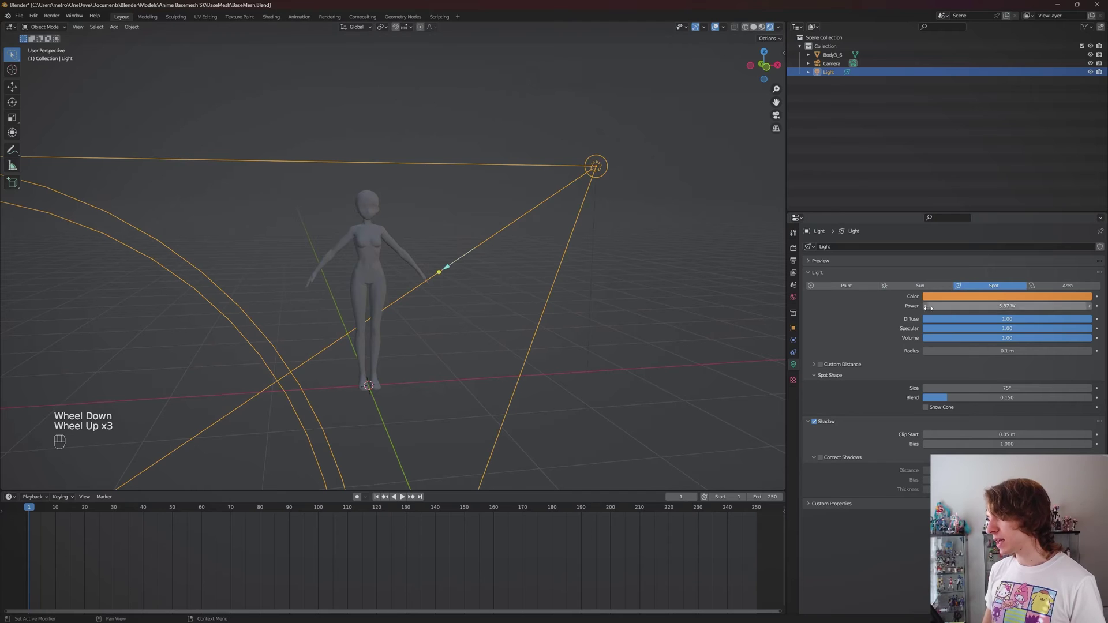
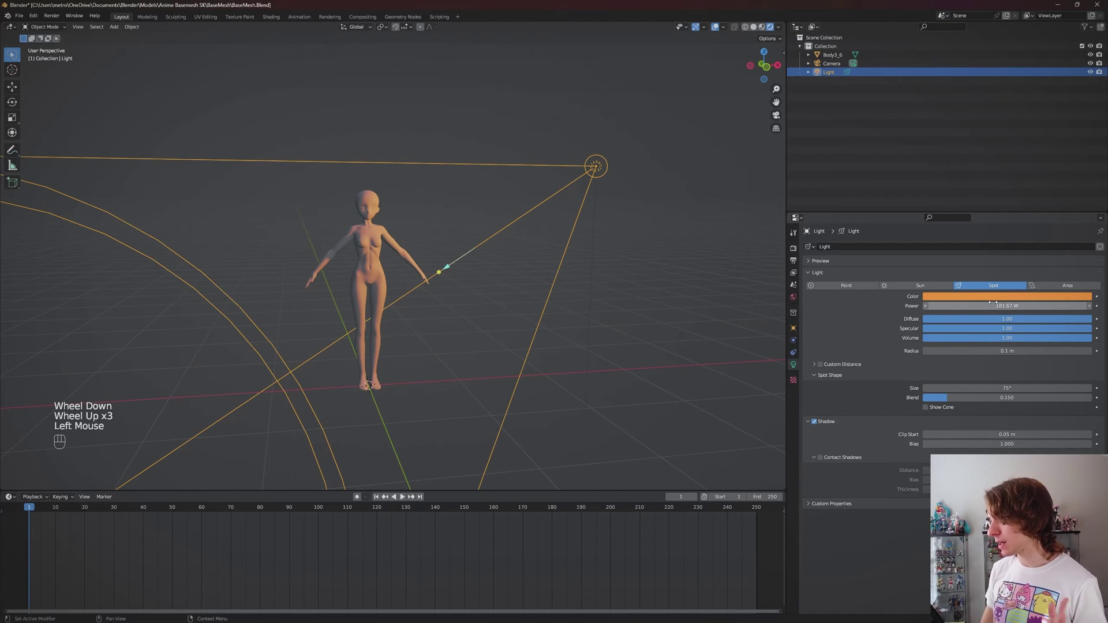
scroll(down, 3)
drag(473, 300, 492, 302)
scroll(down, 3)
scroll(up, 3)
drag(498, 247, 471, 245)
scroll(down, 3)
Move the spot light (G) and aim its cone down at the figure (Shift+T).
key(g)
scroll(up, 3)
middle_click(504, 249)
scroll(up, 3)
key(shift+t)
drag(437, 239, 450, 225)
scroll(down, 3)
scroll(up, 3)
Raise the spot light's Power to about 181.67 W.
middle_click(478, 228)
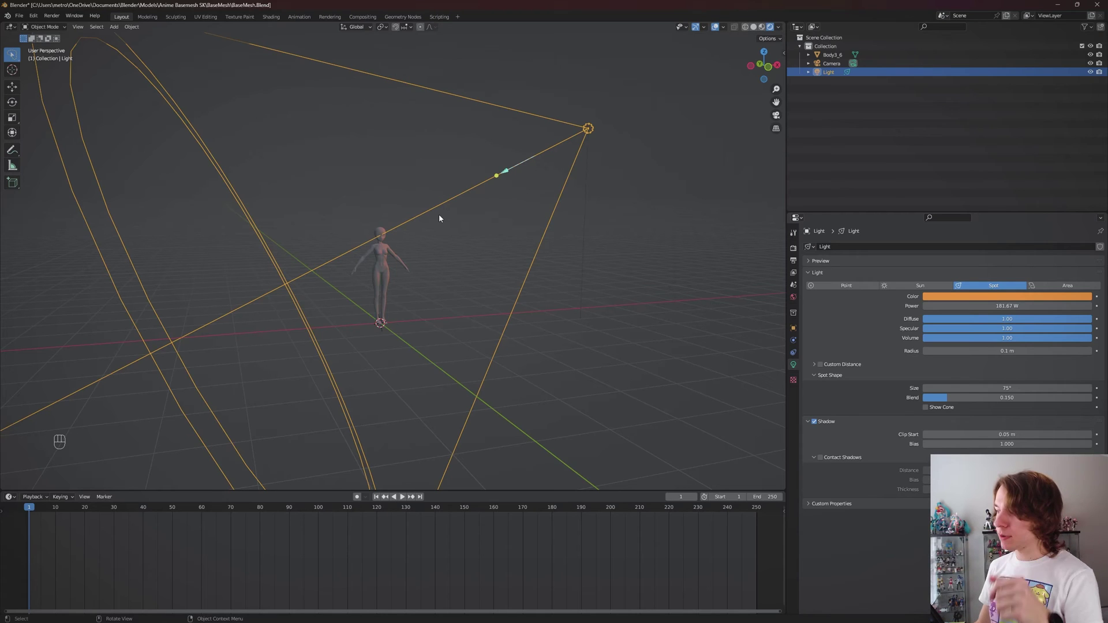
scroll(up, 3)
drag(429, 197, 446, 198)
scroll(down, 3)
middle_click(515, 197)
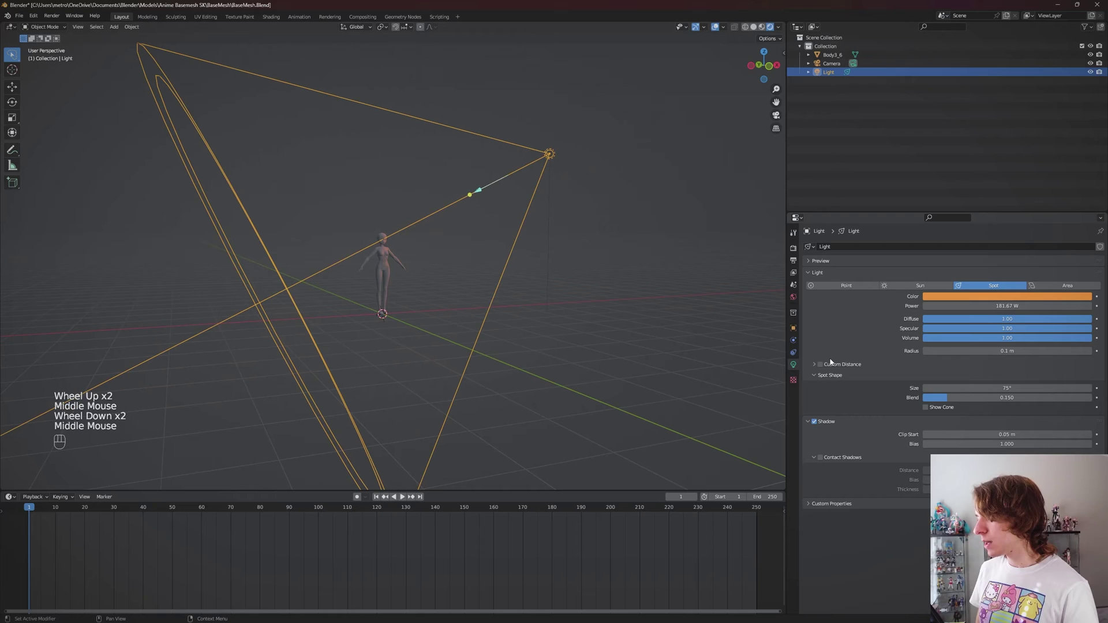
double_click(836, 378)
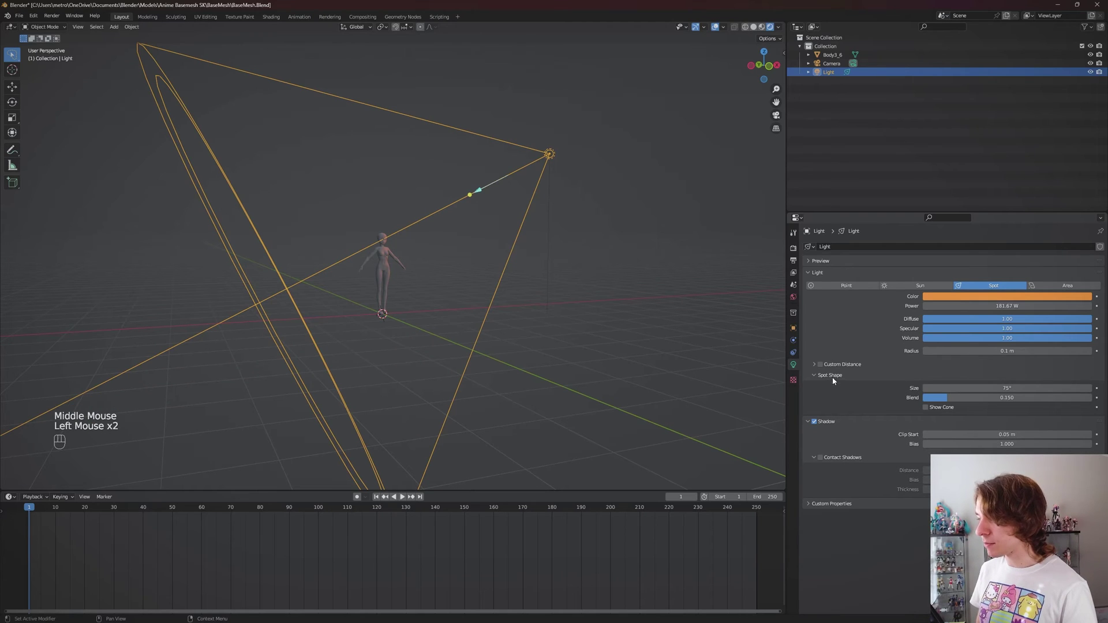
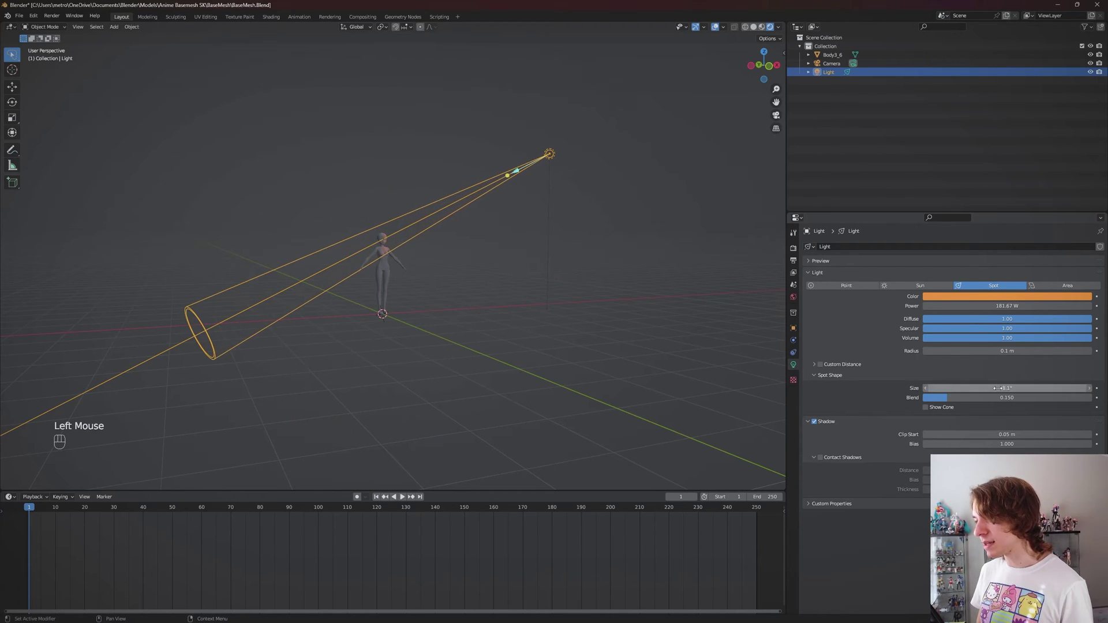
Reduce the Spot Shape Size from 75° to about 10.2° so only a small patch hits the figure.
scroll(up, 3)
drag(487, 188, 459, 193)
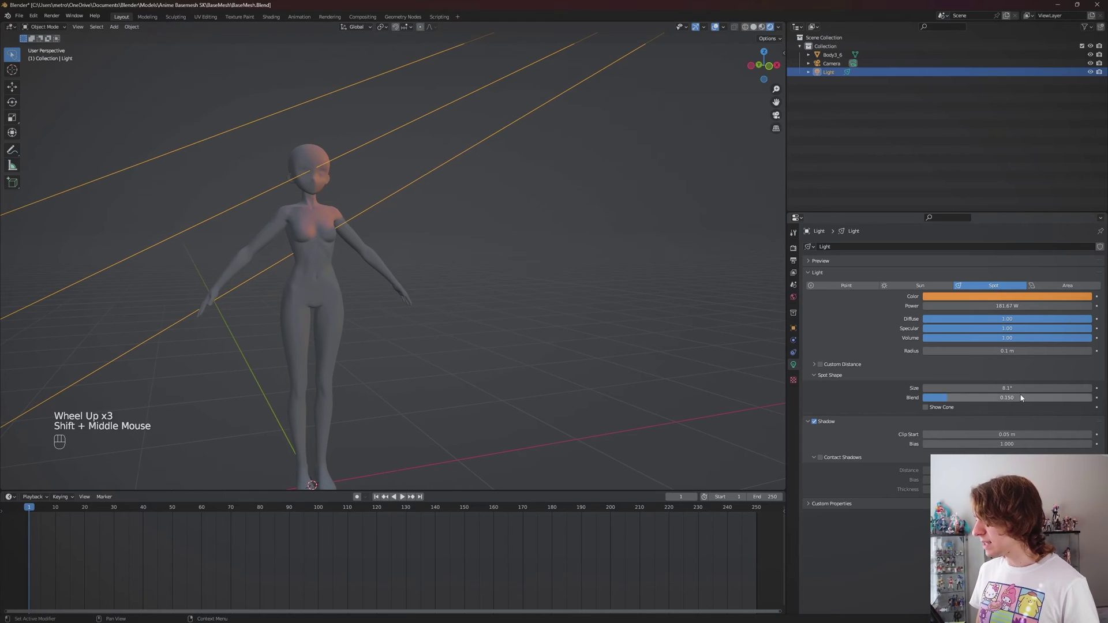
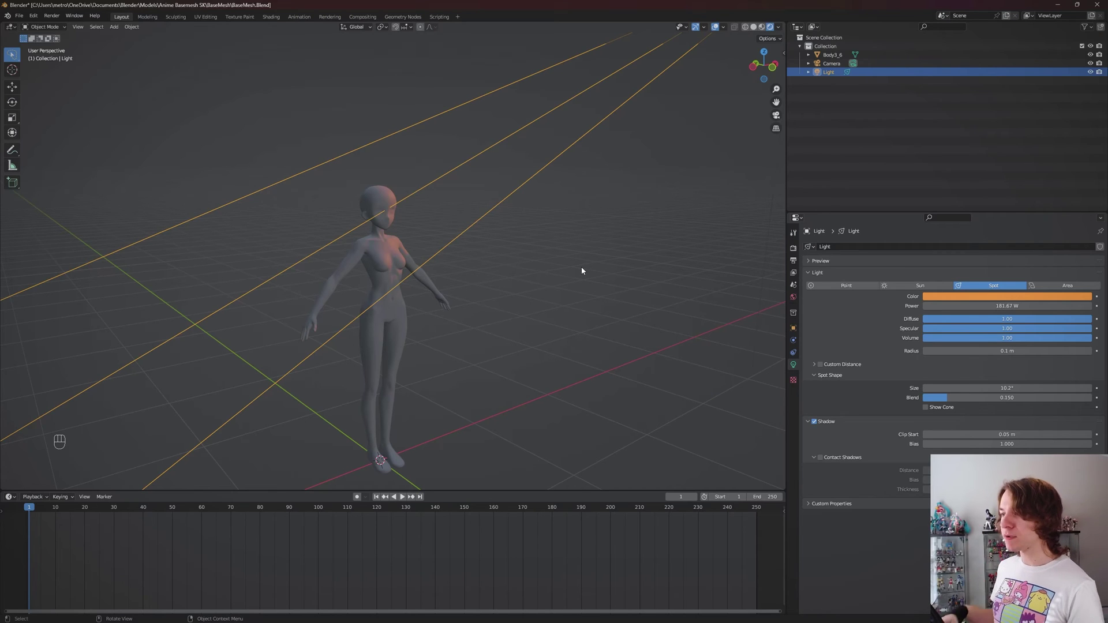
scroll(down, 3)
middle_click(576, 243)
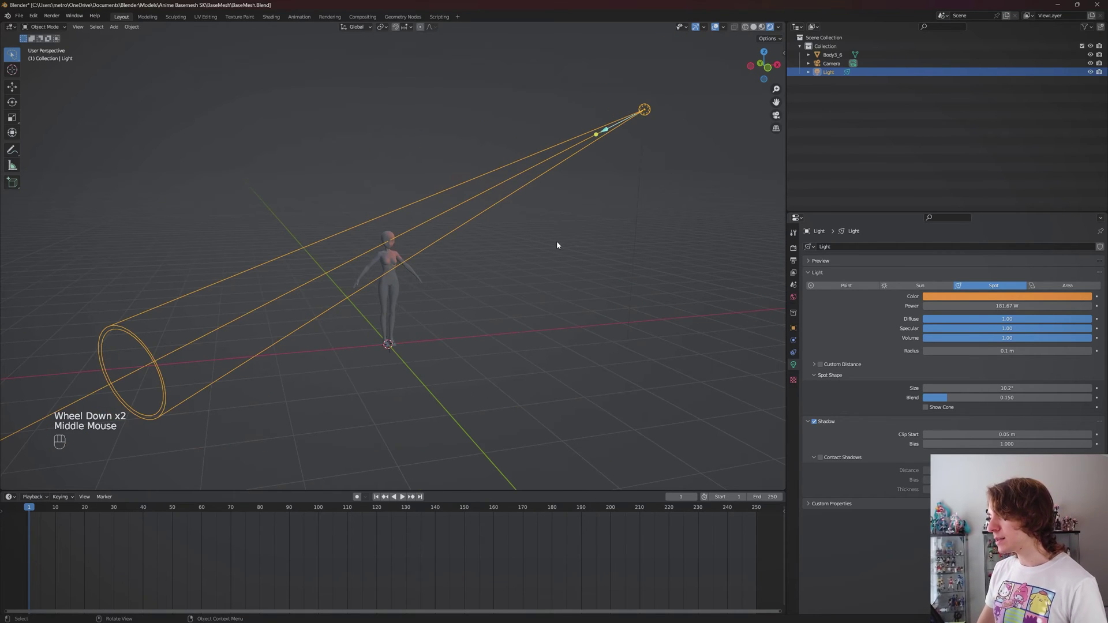
Place the spot light above the figure and point its beam down at the head.
scroll(down, 3)
key(g)
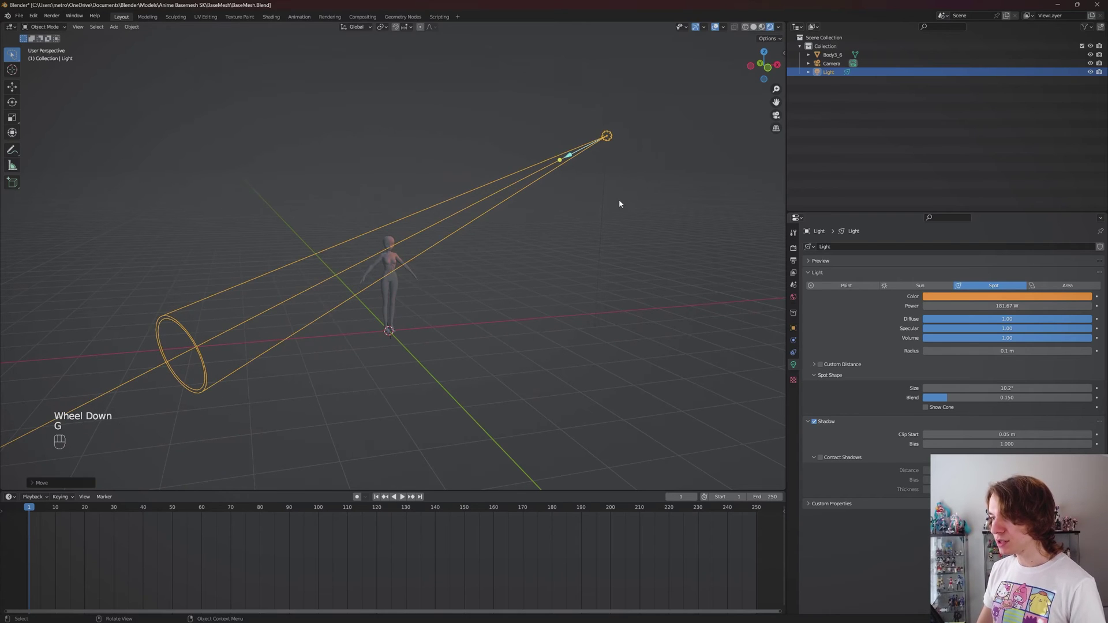
key(r)
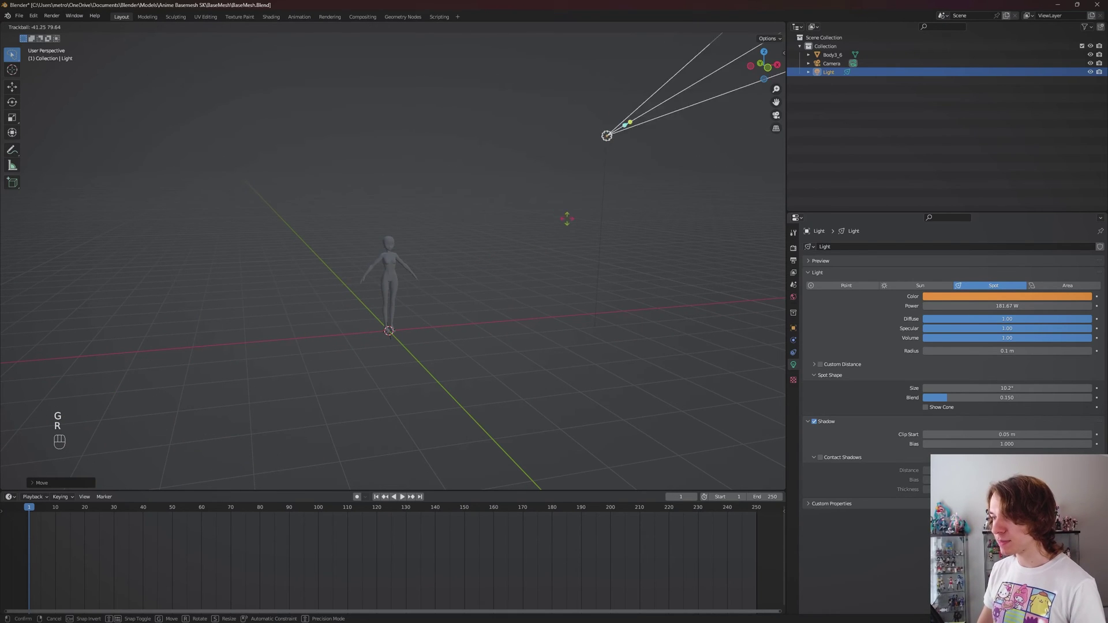
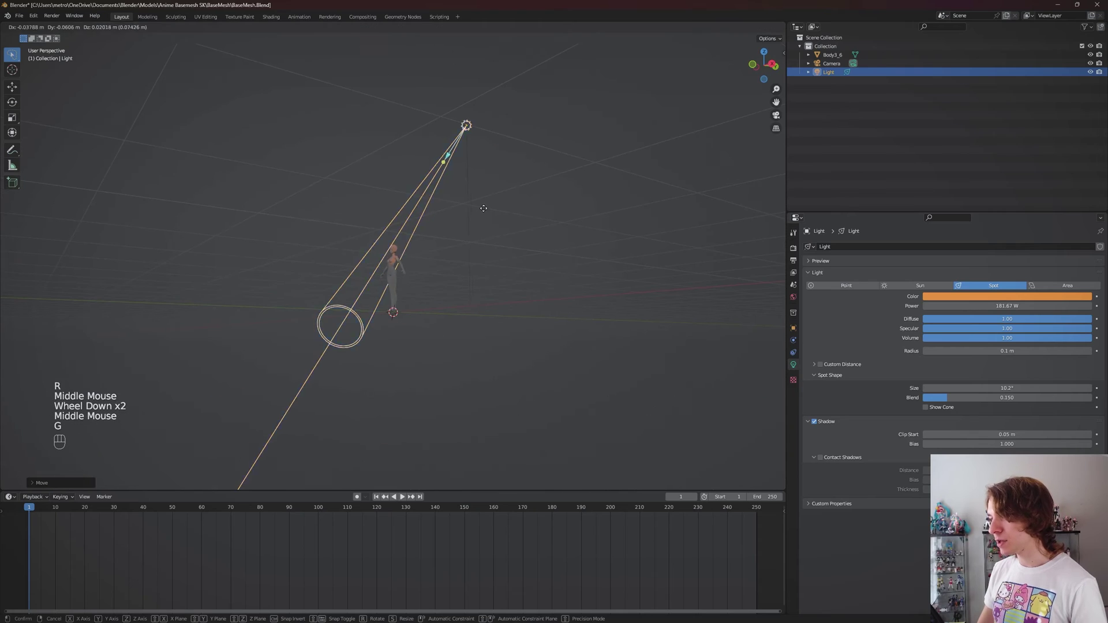
drag(392, 212, 464, 214)
drag(528, 222, 506, 204)
key(g)
scroll(up, 3)
drag(403, 227, 418, 257)
key(shift+t)
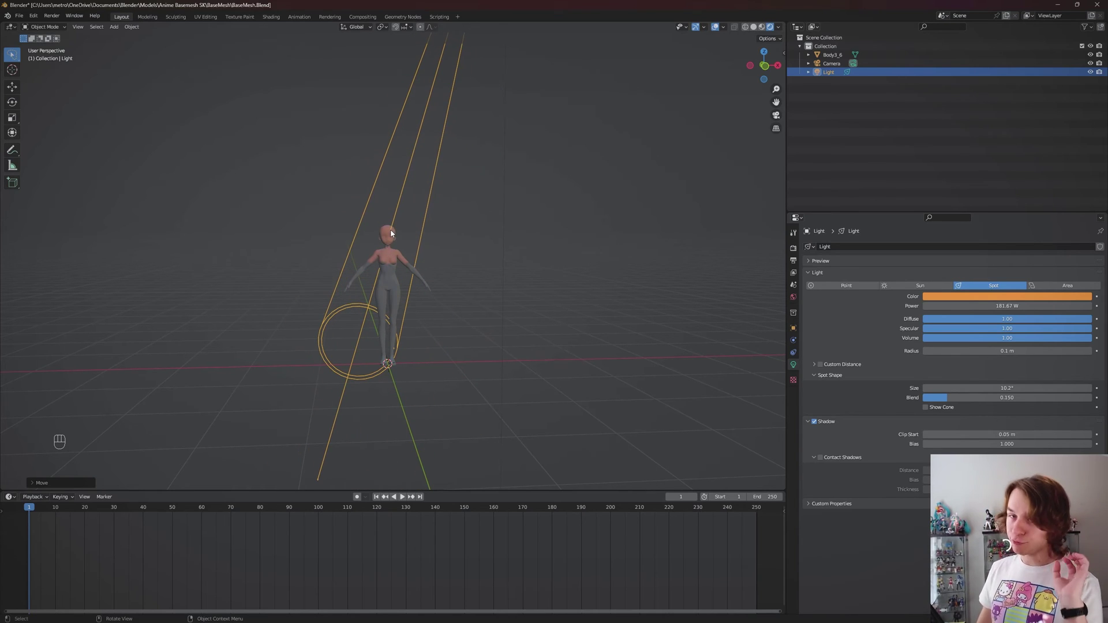
Move in around the figure's head and torso to inspect the spot lighting.
scroll(up, 3)
drag(421, 255, 434, 256)
scroll(down, 3)
middle_click(432, 257)
middle_click(464, 262)
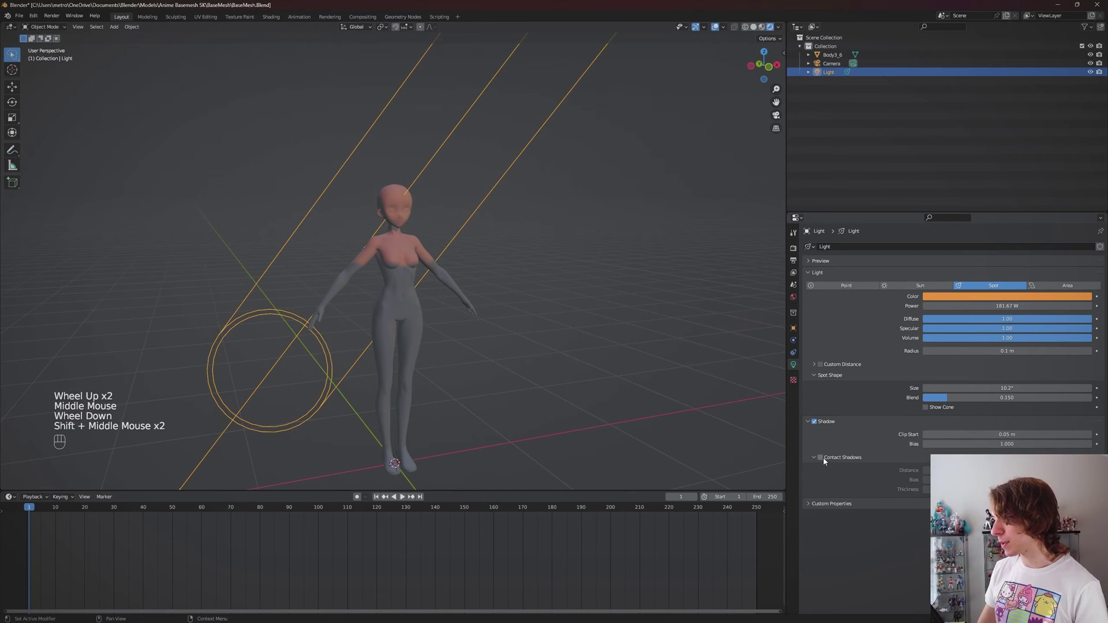
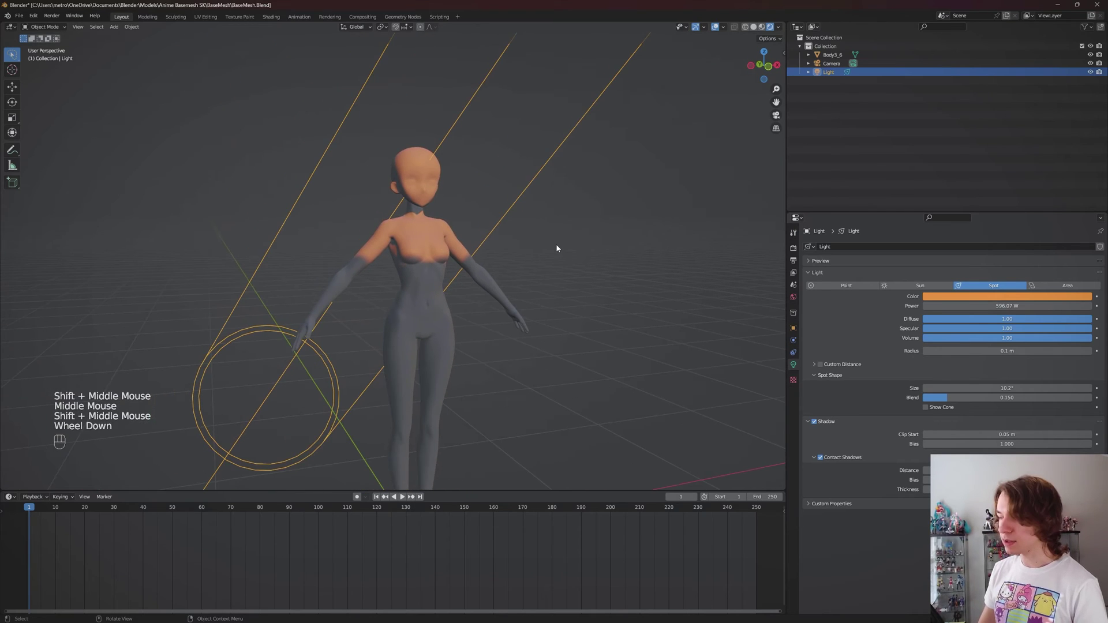
middle_click(564, 241)
scroll(down, 3)
scroll(up, 3)
drag(565, 209, 561, 286)
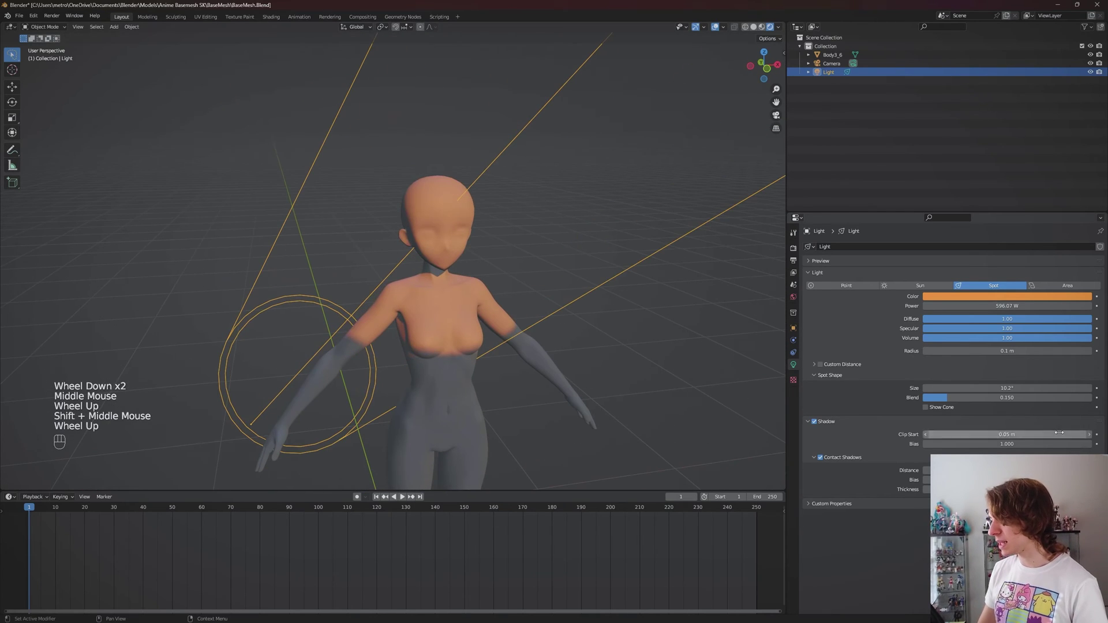
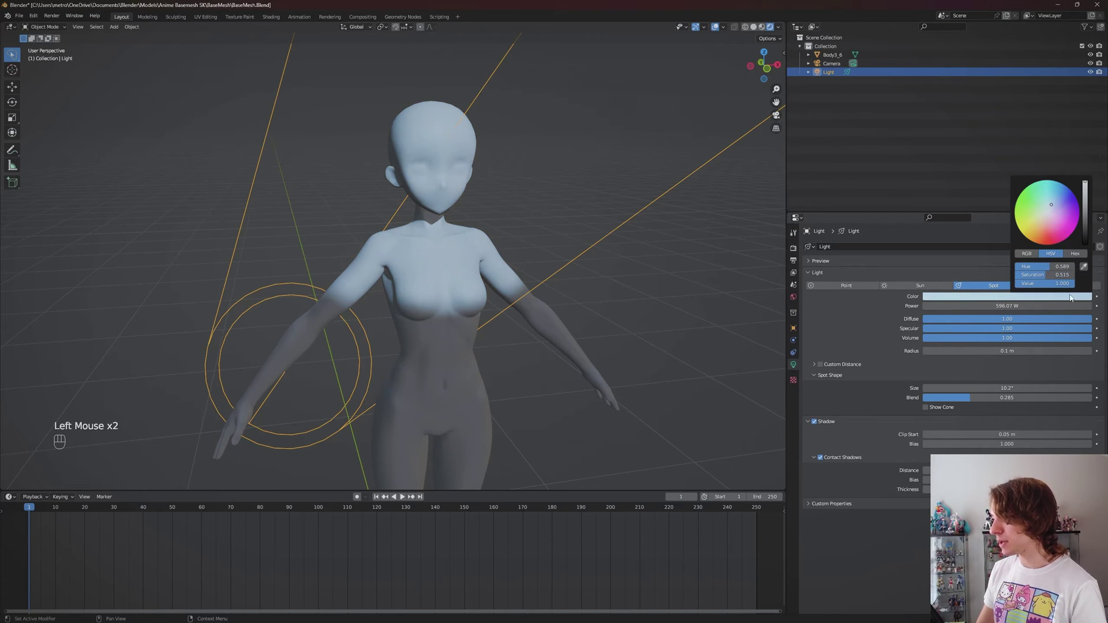
Orbit and zoom around the figure to judge the diffuse and specular shading changes.
drag(513, 251, 524, 208)
scroll(down, 3)
middle_click(581, 182)
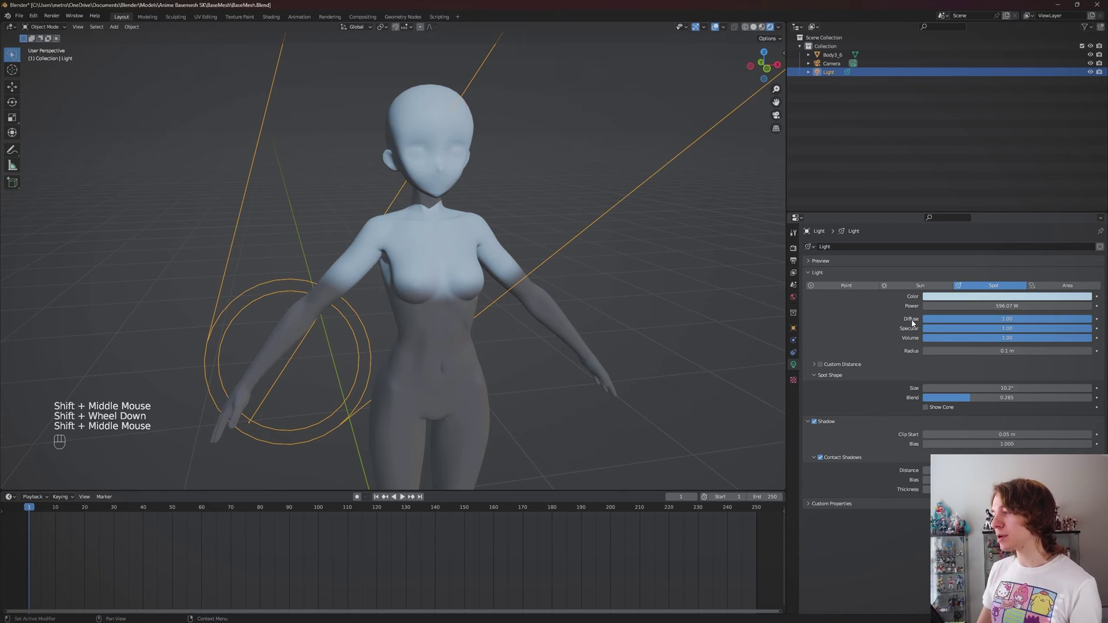
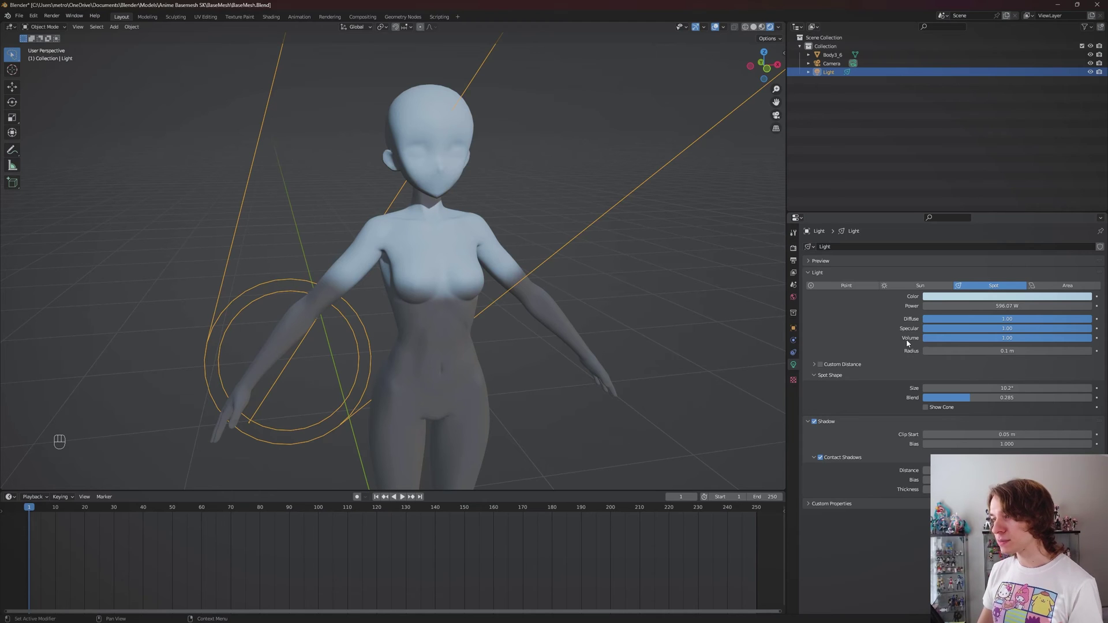
scroll(down, 3)
scroll(up, 3)
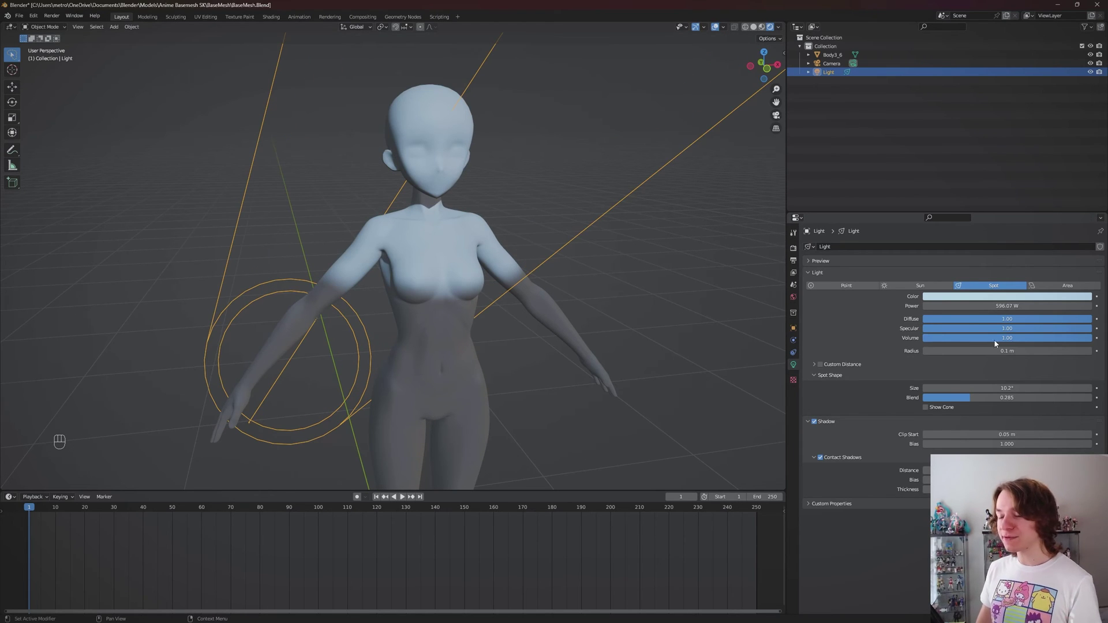
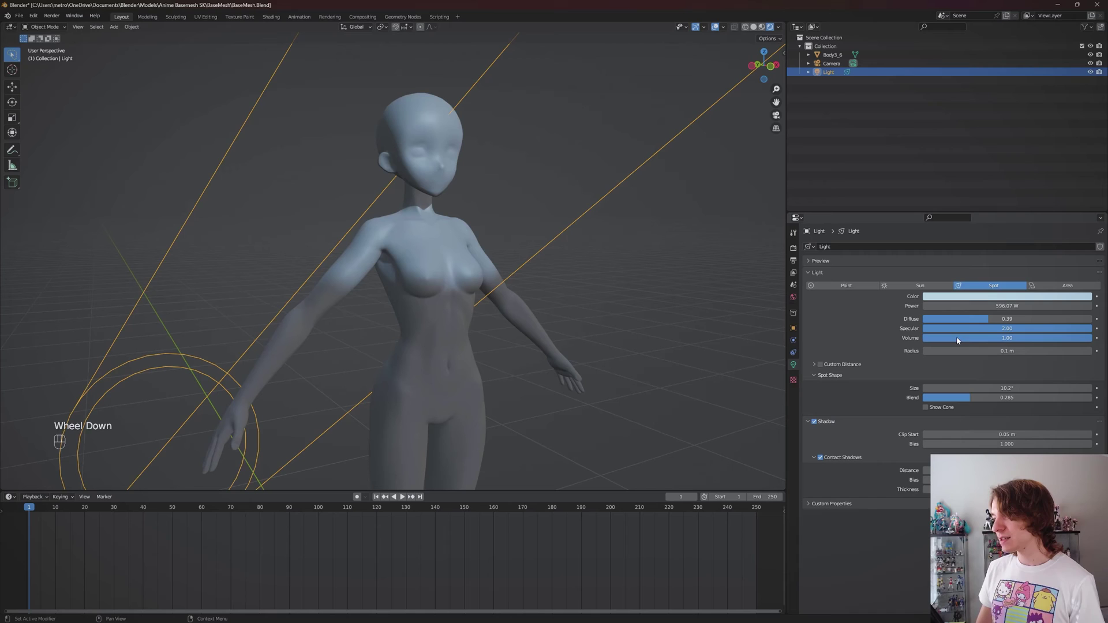
Lower the spot light's Diffuse factor to about 0.79.
drag(1001, 324, 1057, 318)
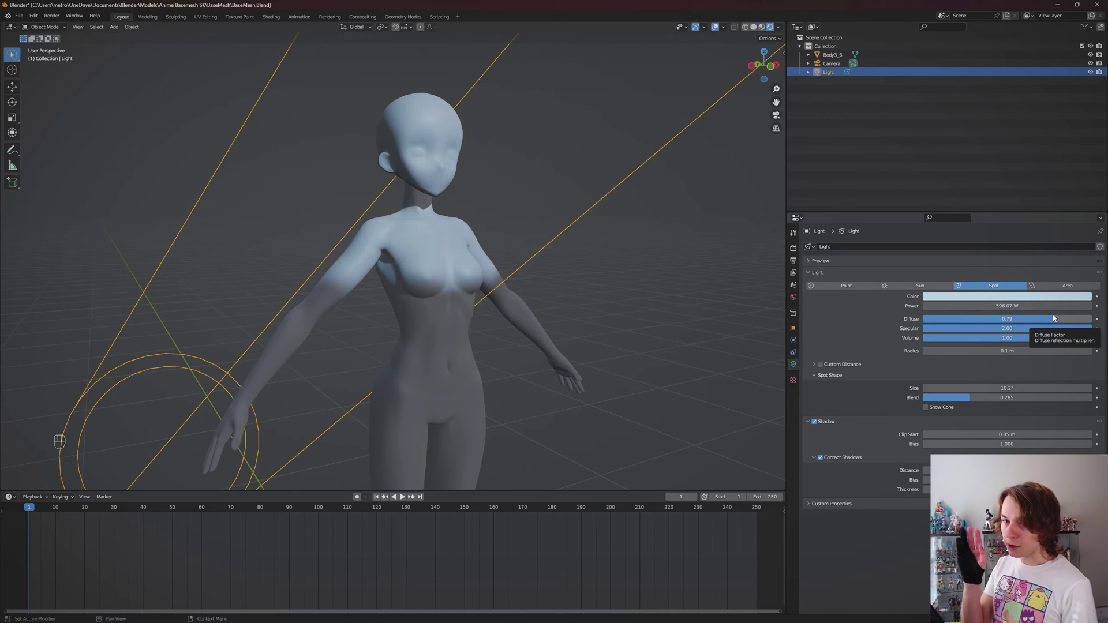
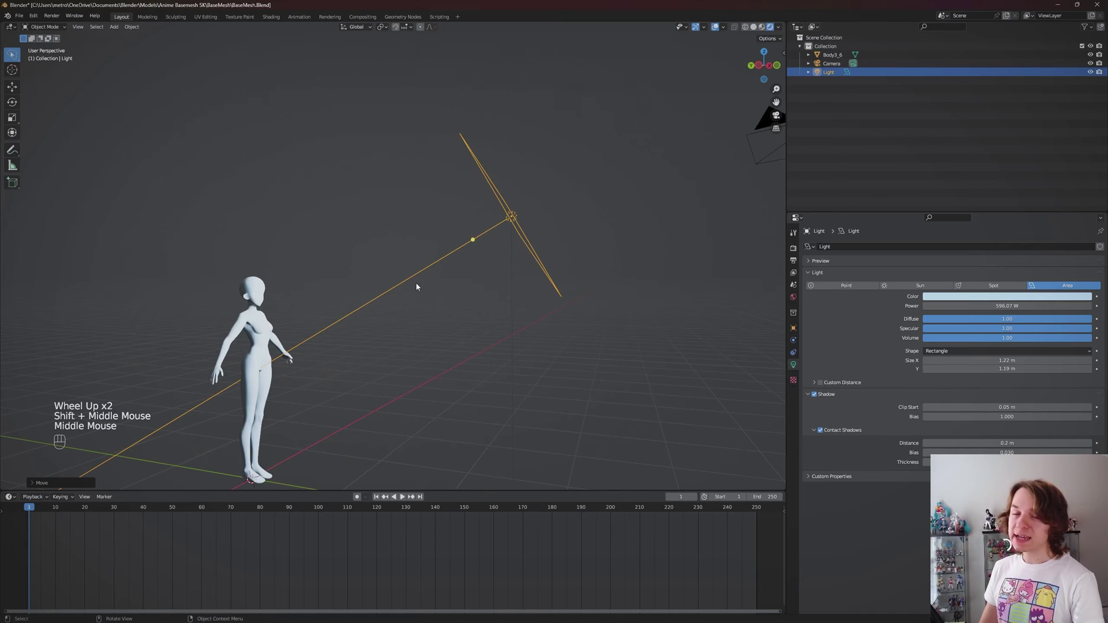
Move and tilt the area light into place, viewing it from the camera side.
drag(411, 330, 440, 268)
middle_click(442, 287)
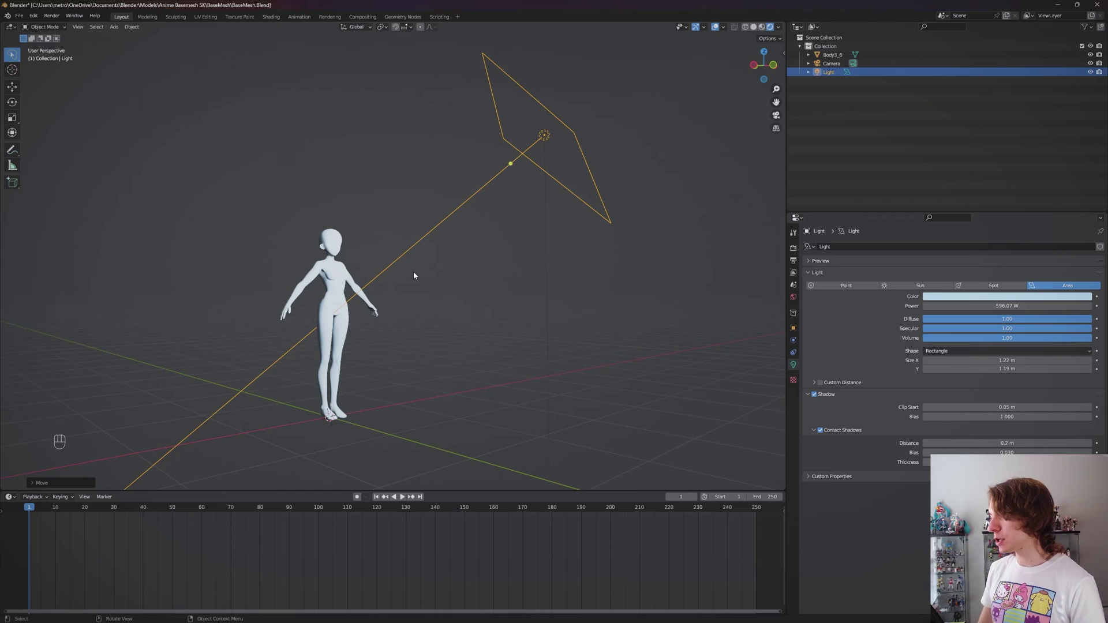
drag(516, 266, 550, 263)
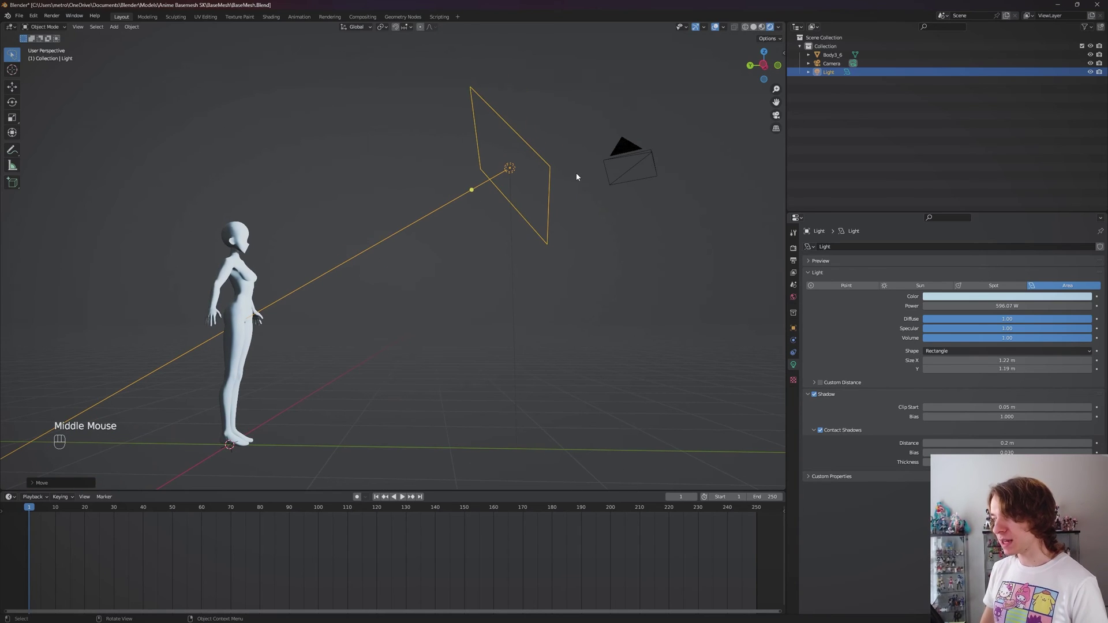
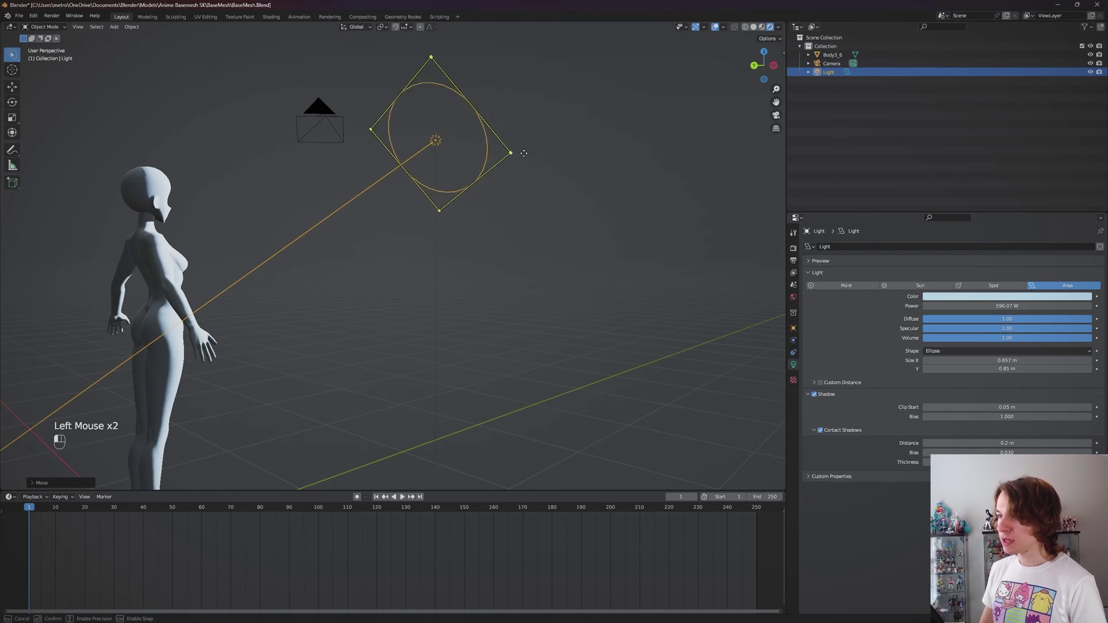
Orbit around the elliptical area light to see its size over the figure.
middle_click(466, 177)
scroll(up, 3)
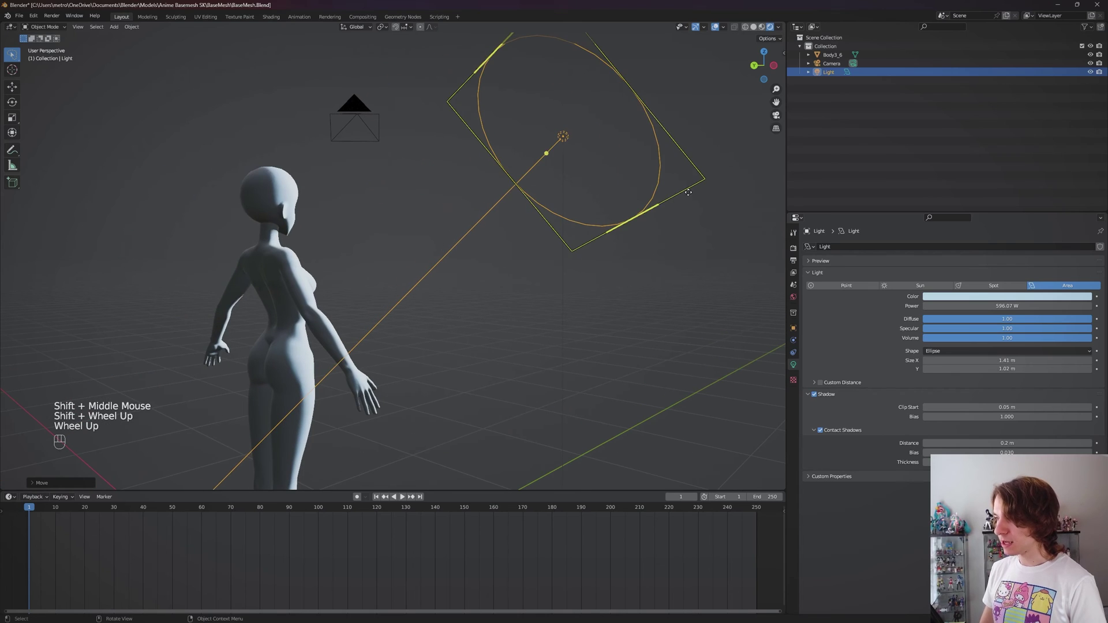
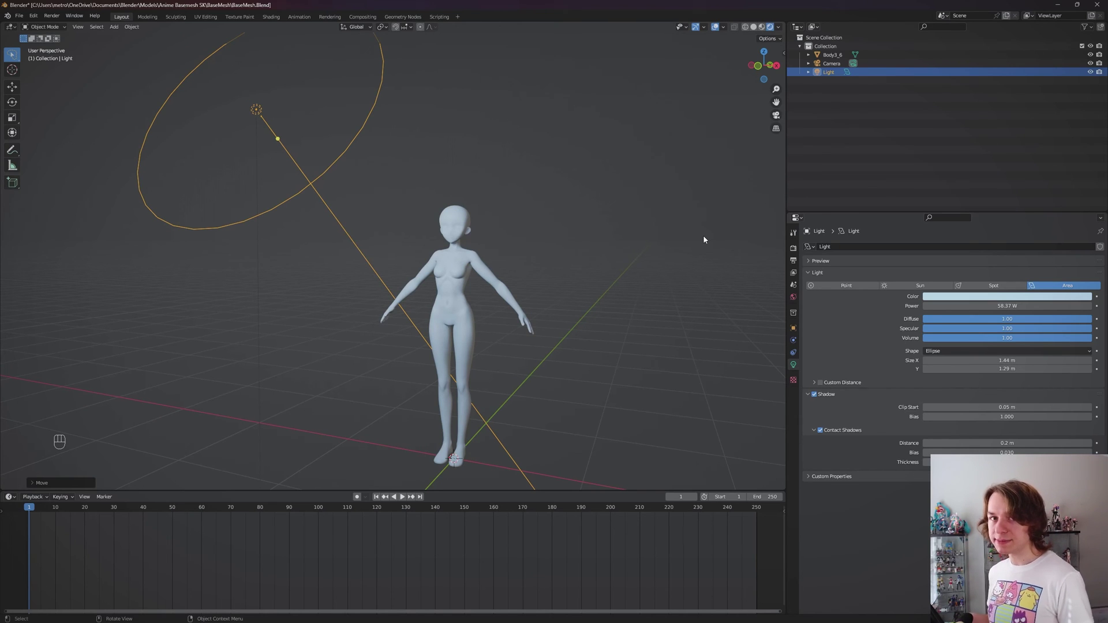
Set the area light's Shape back to Rectangle.
drag(519, 213, 498, 212)
scroll(down, 3)
middle_click(584, 209)
scroll(up, 3)
drag(544, 206, 564, 197)
scroll(down, 3)
click(1006, 349)
drag(1006, 354, 1000, 369)
drag(978, 354, 986, 374)
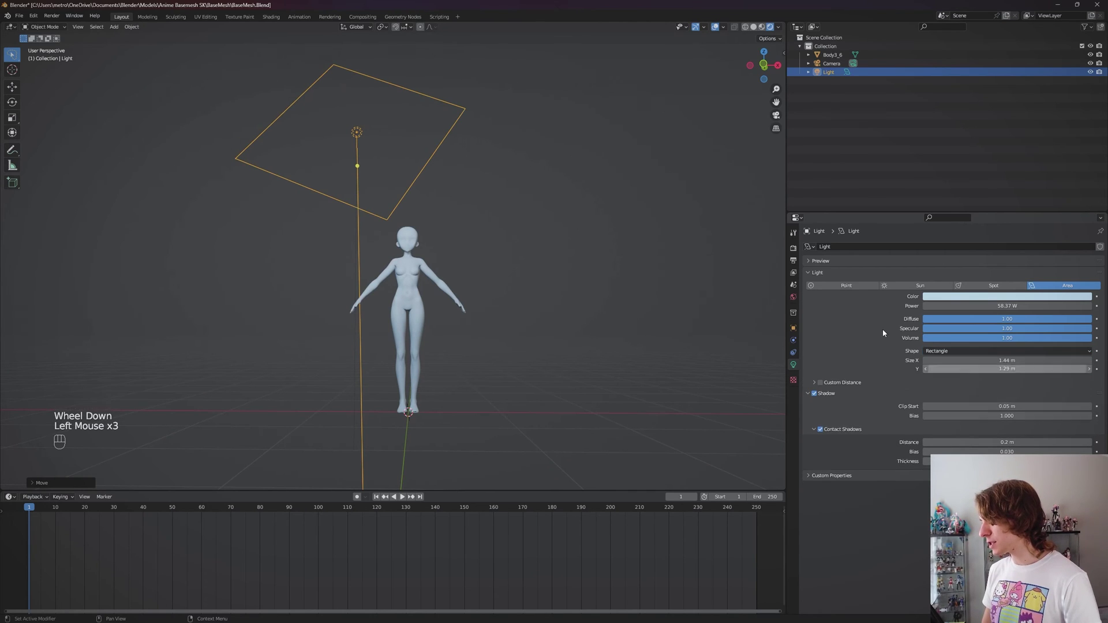
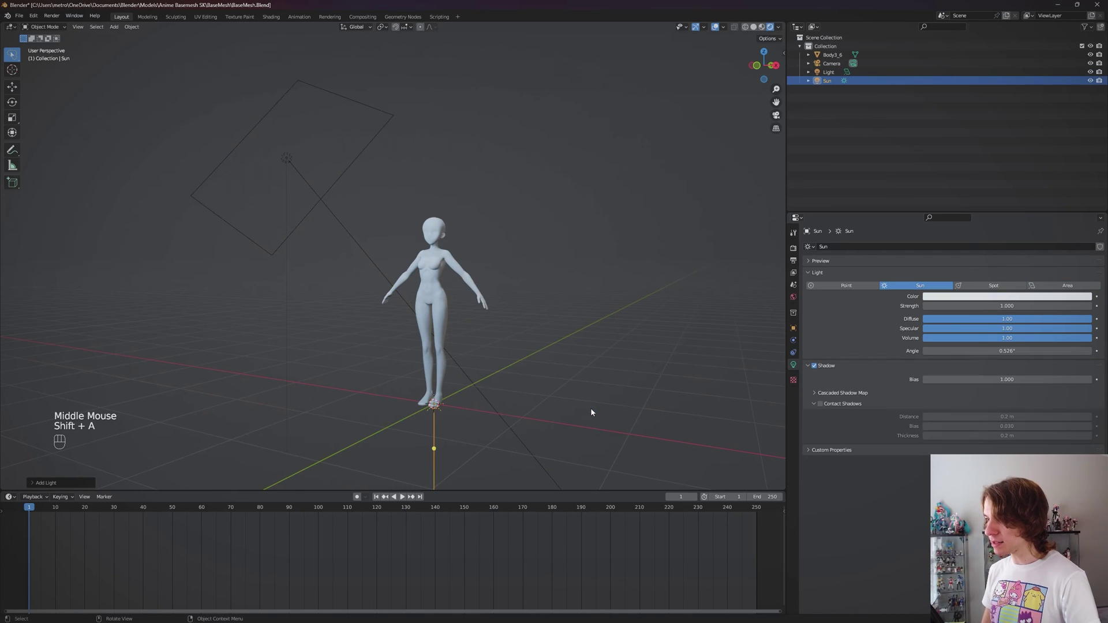
Place the new sun light above the figure and tilt it toward the figure (G, Shift+T).
scroll(down, 3)
scroll(up, 3)
scroll(down, 3)
drag(479, 345, 584, 344)
key(g)
drag(297, 279, 370, 299)
key(shift+t)
drag(399, 300, 362, 265)
Reposition the sun and angle it down onto the figure from the upper right.
scroll(down, 3)
drag(264, 262, 239, 297)
key(g)
drag(279, 240, 336, 239)
key(shift+t)
scroll(up, 3)
drag(402, 282, 281, 237)
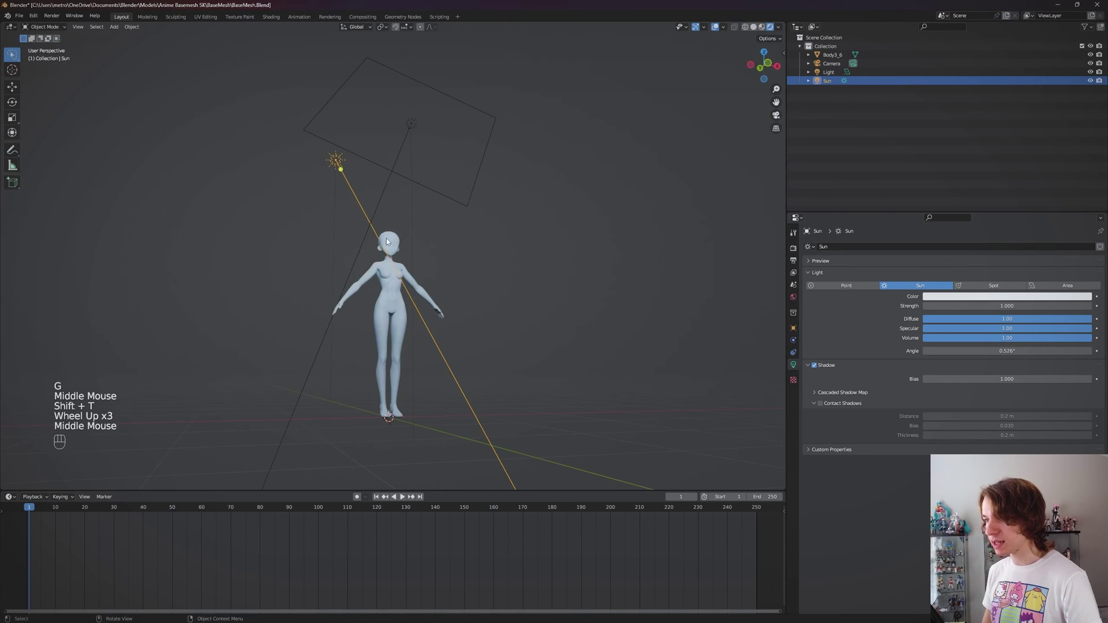
drag(466, 262, 336, 278)
middle_click(421, 271)
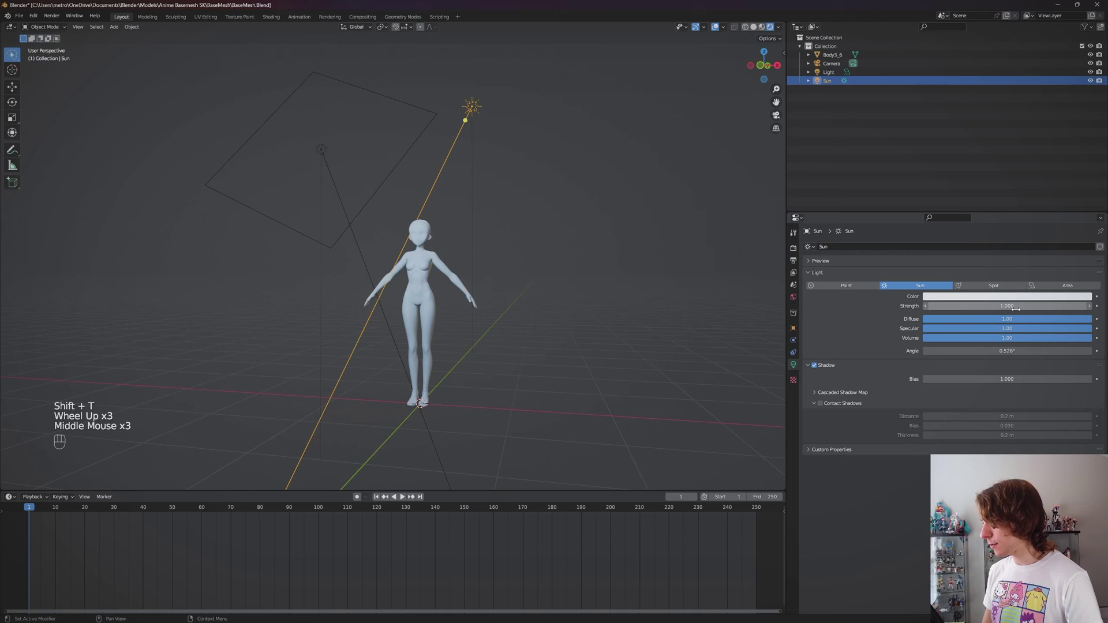
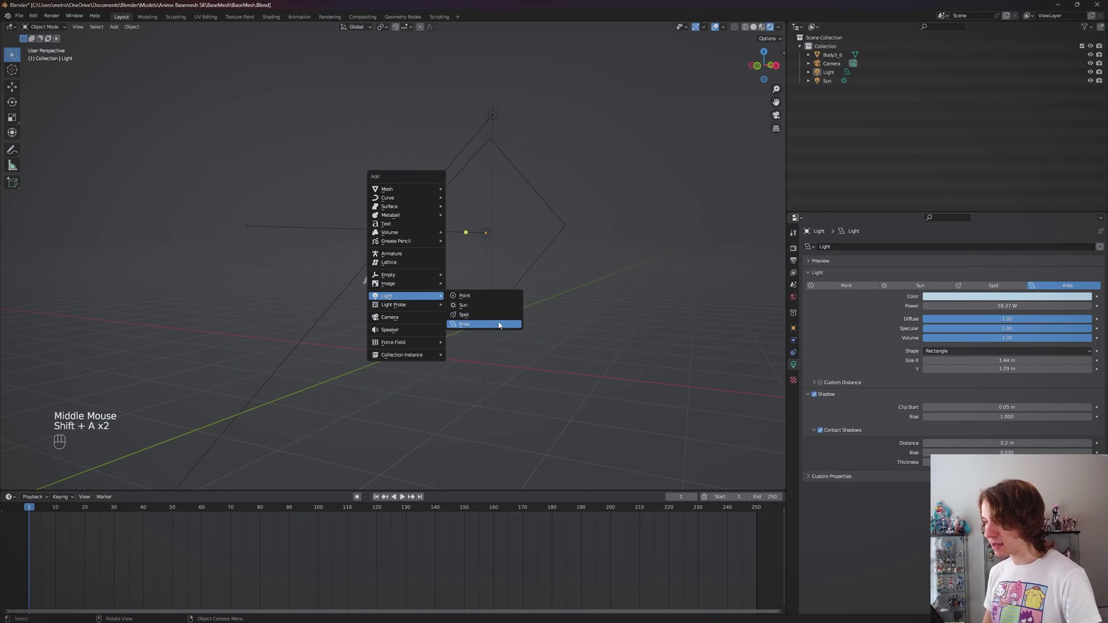
Add a spot light, move it off the figure and aim it with about 159 W power.
scroll(down, 3)
key(g)
drag(339, 247, 396, 271)
key(shift+t)
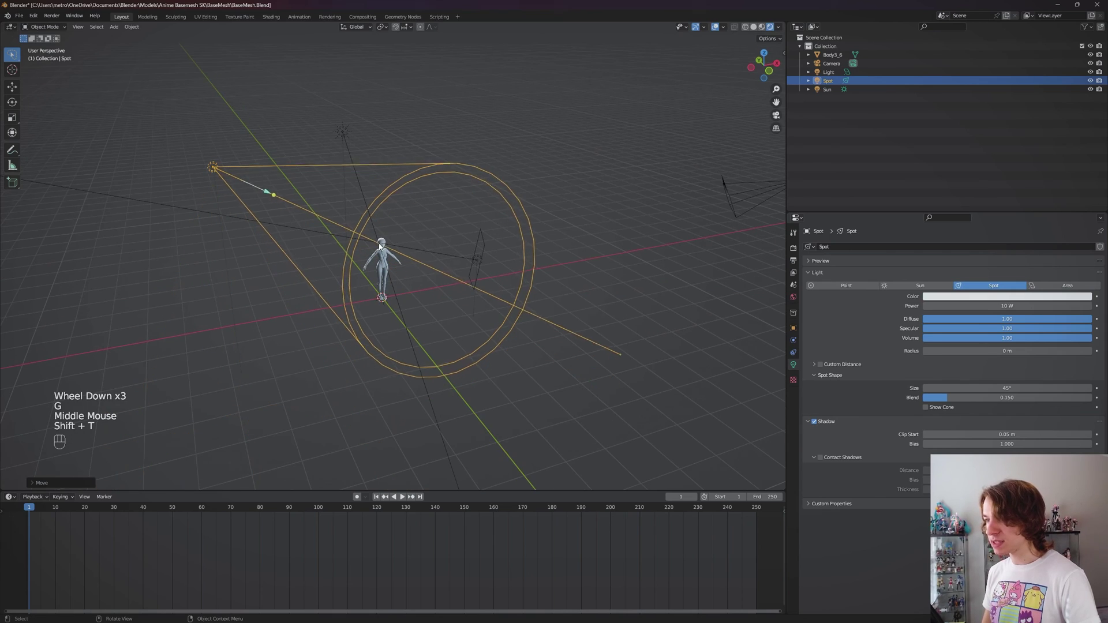
scroll(up, 3)
drag(386, 259, 419, 245)
key(shift+t)
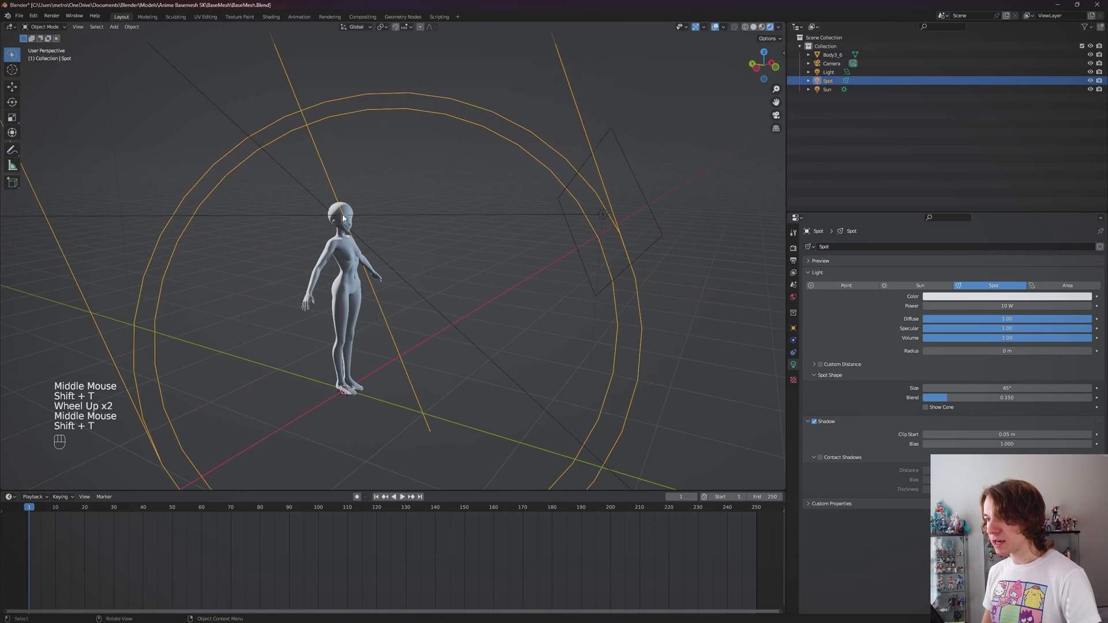
drag(460, 251, 396, 245)
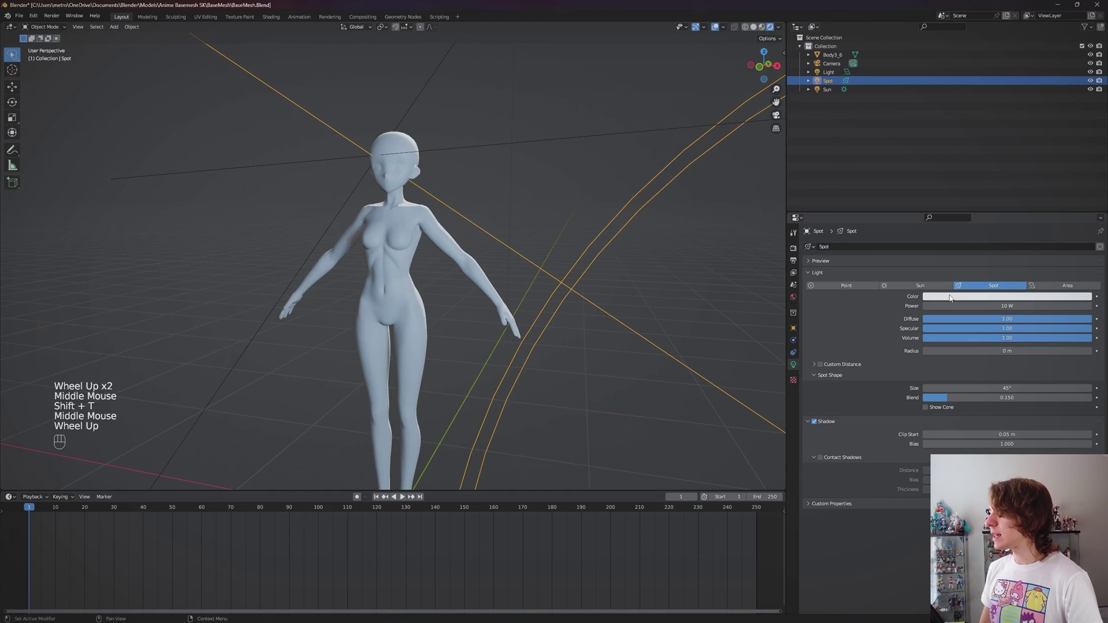
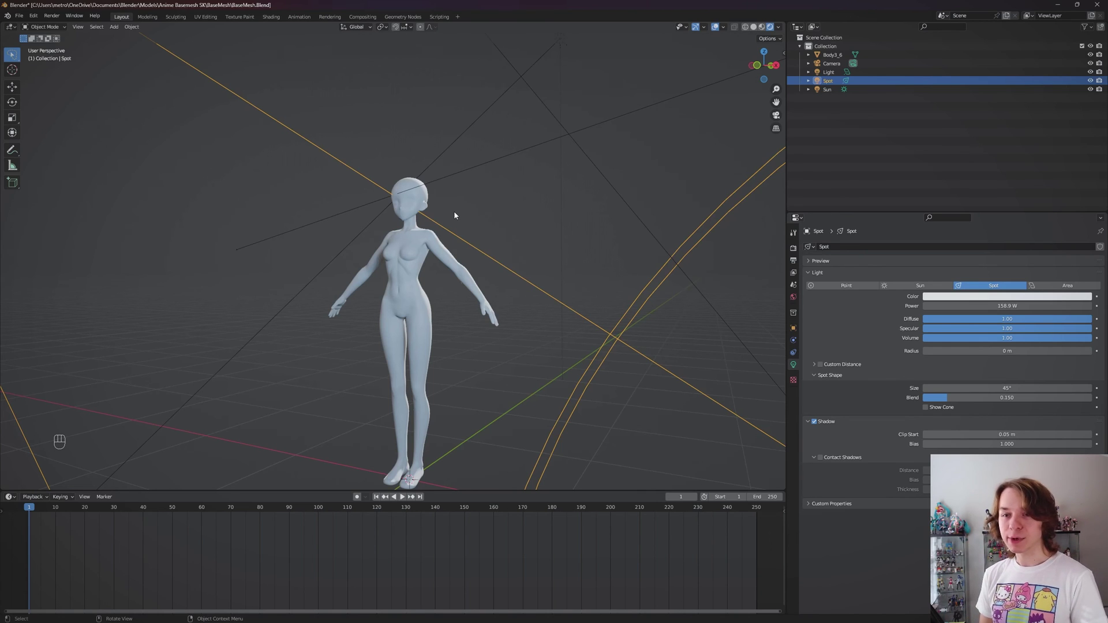
Set the sun's strength to 10, then select the spot, area and sun lights together.
scroll(down, 3)
click(357, 500)
scroll(down, 3)
click(422, 248)
click(441, 201)
middle_click(468, 217)
click(476, 223)
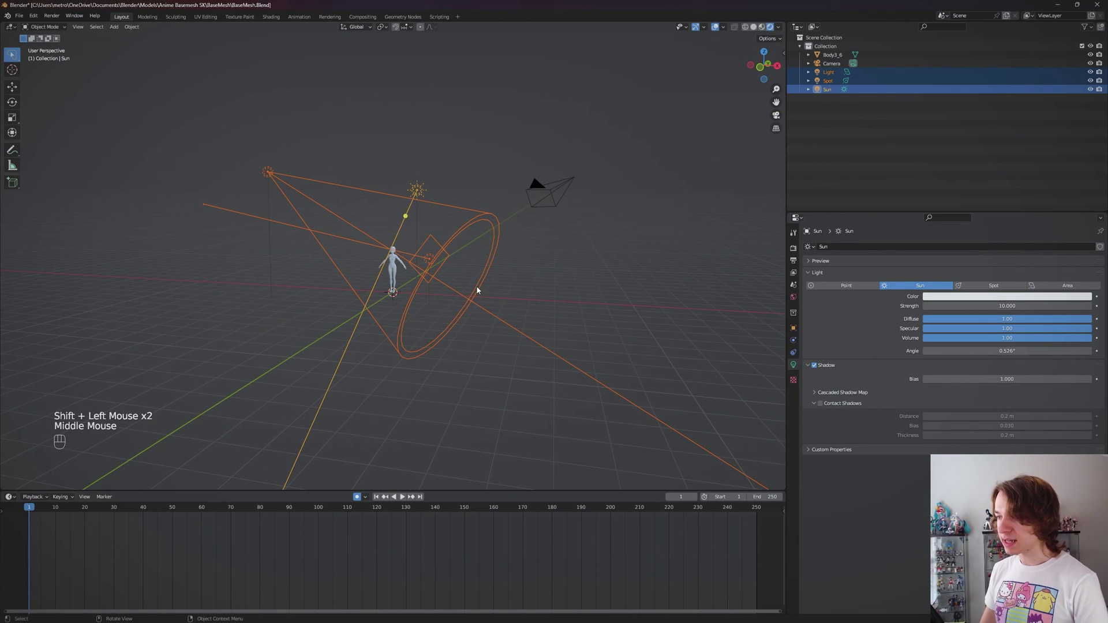
Enable auto keying and jump to frame 30 with the lights and figure in view.
key(i)
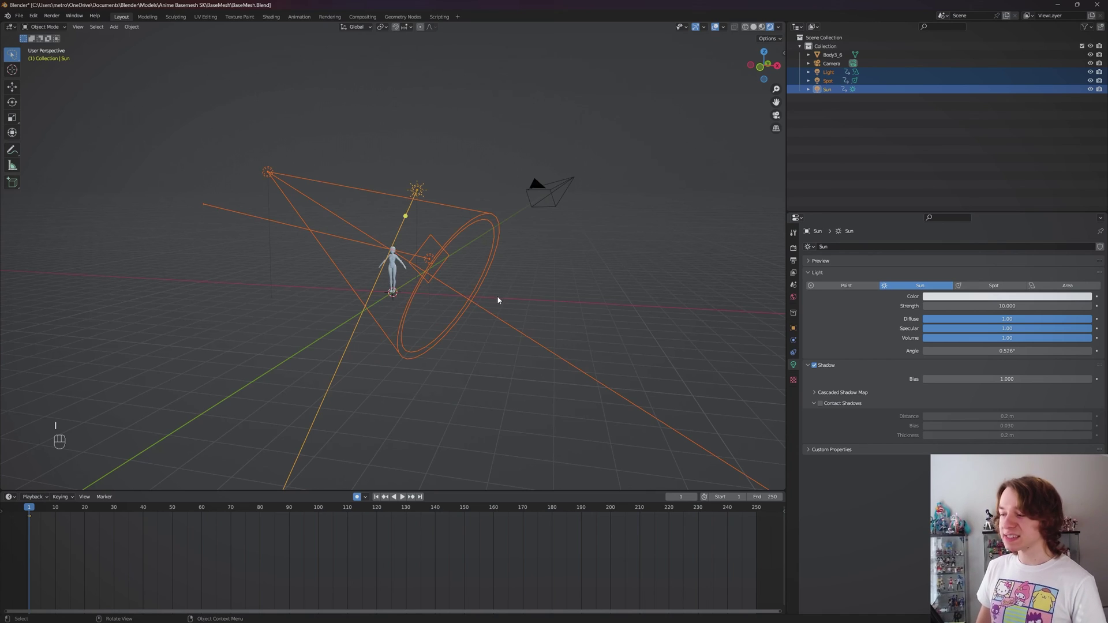
click(501, 298)
middle_click(501, 298)
scroll(up, 3)
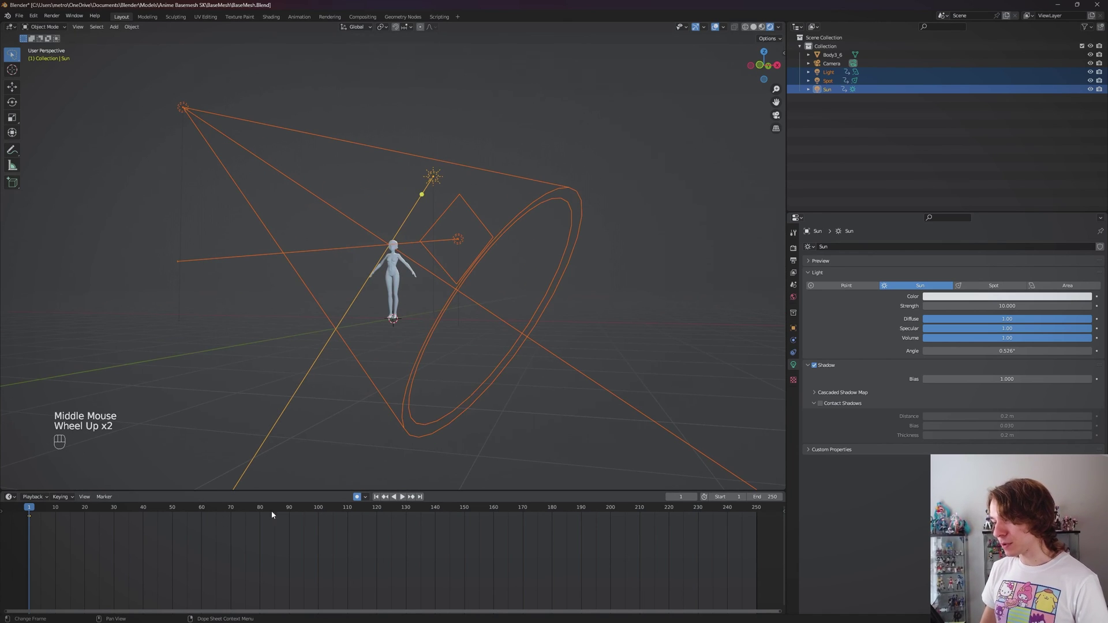
drag(58, 513, 118, 519)
scroll(down, 3)
click(249, 155)
scroll(up, 3)
middle_click(355, 263)
Move the spot higher, turn the area light edge-on at the figure's left, and trackball-rotate the sun.
key(g)
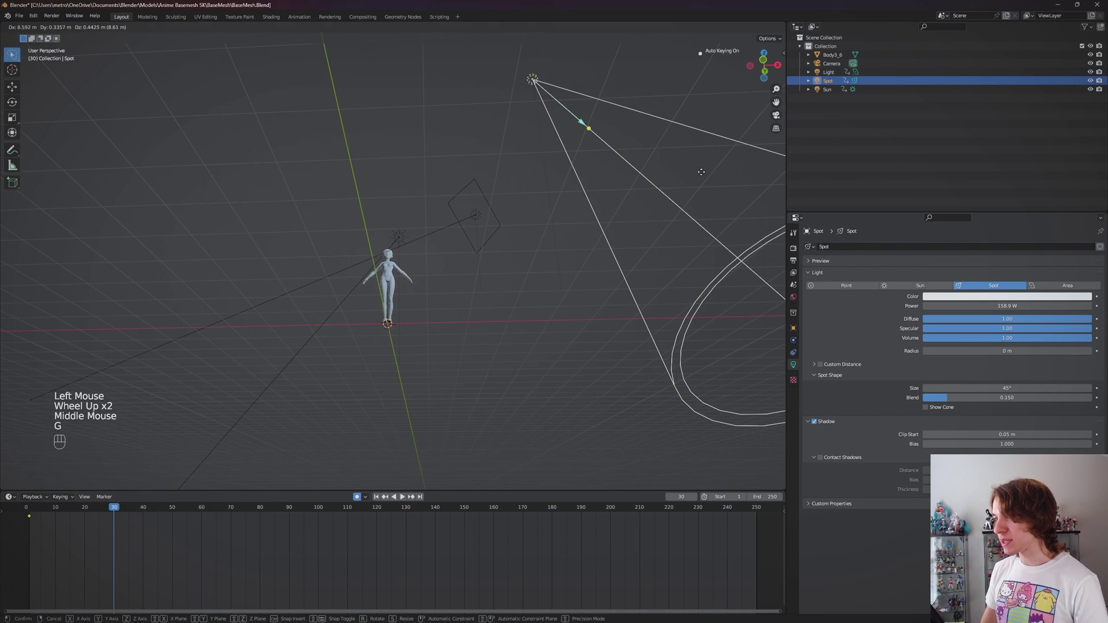
key(shift+t)
middle_click(411, 268)
click(481, 227)
key(g)
key(shift+t)
drag(446, 265, 438, 293)
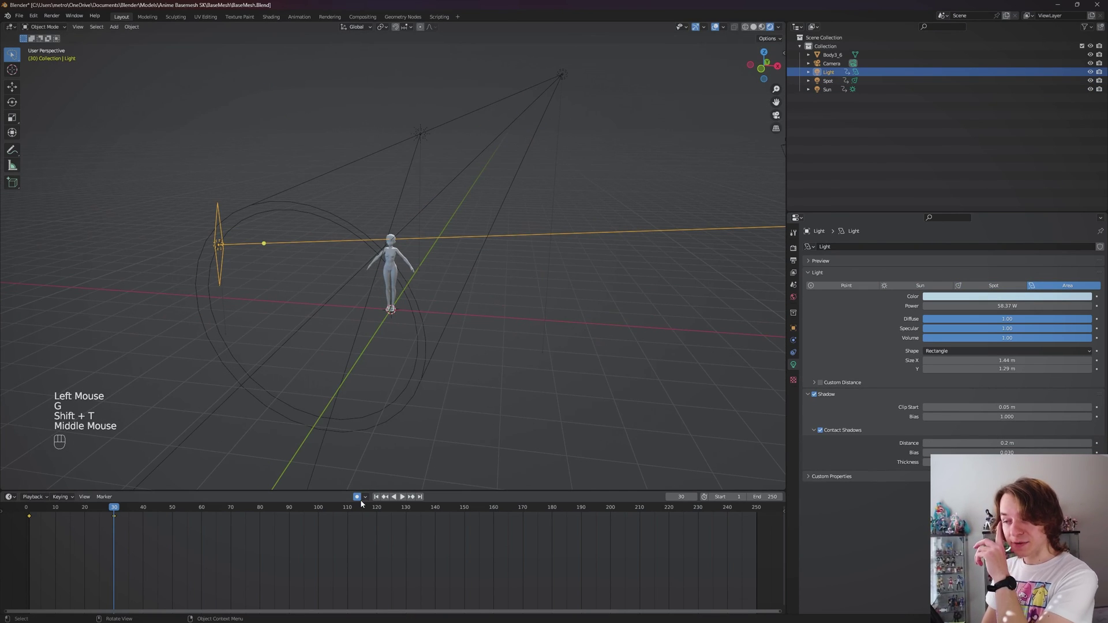
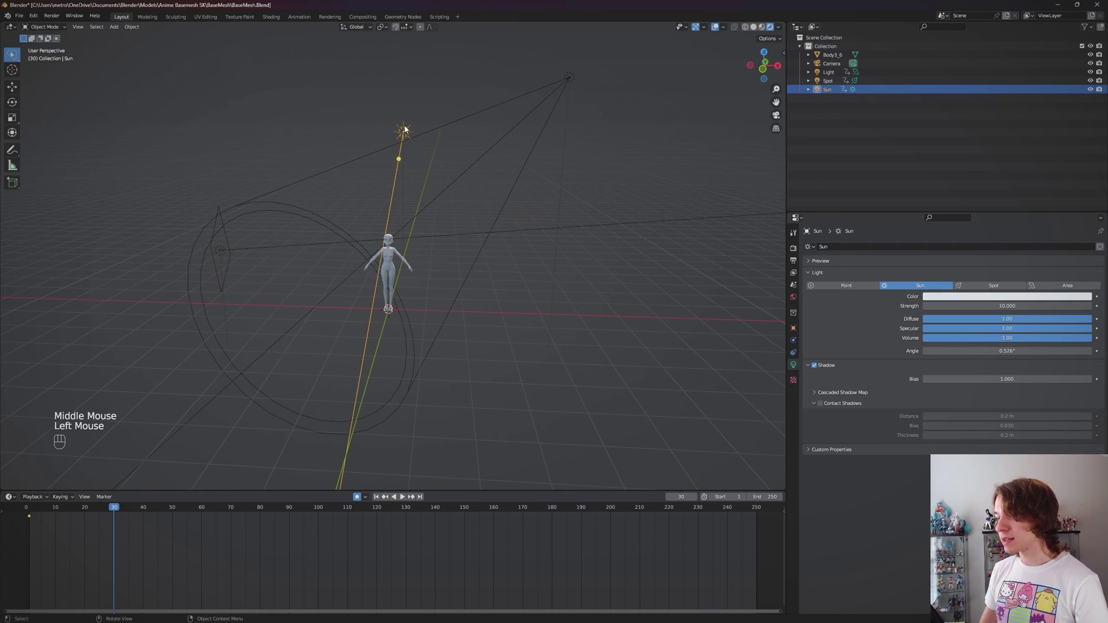
key(r)
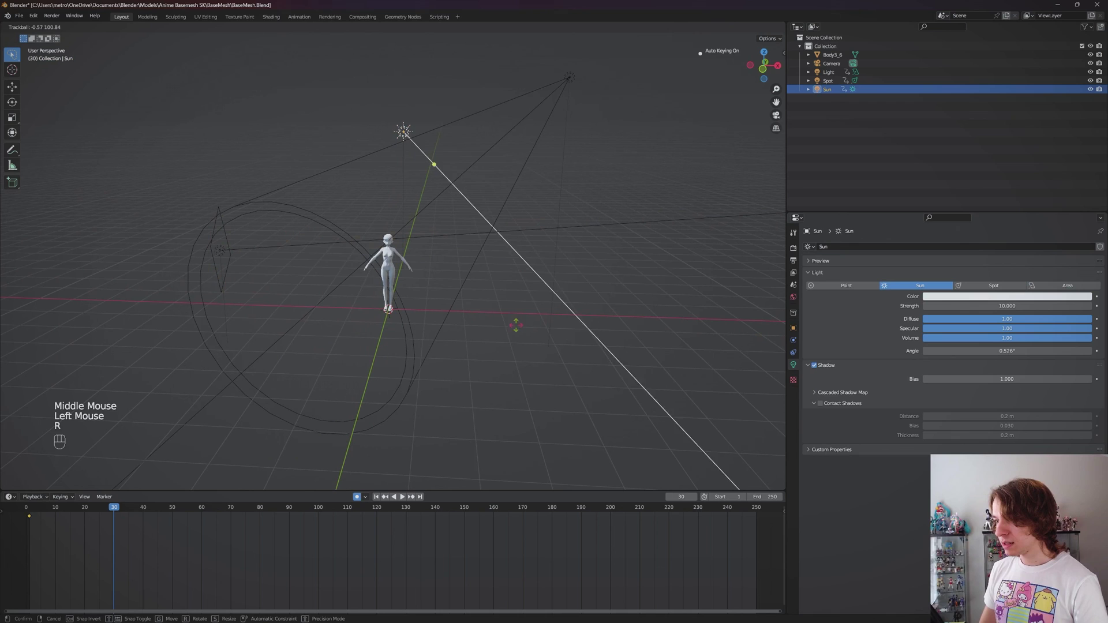
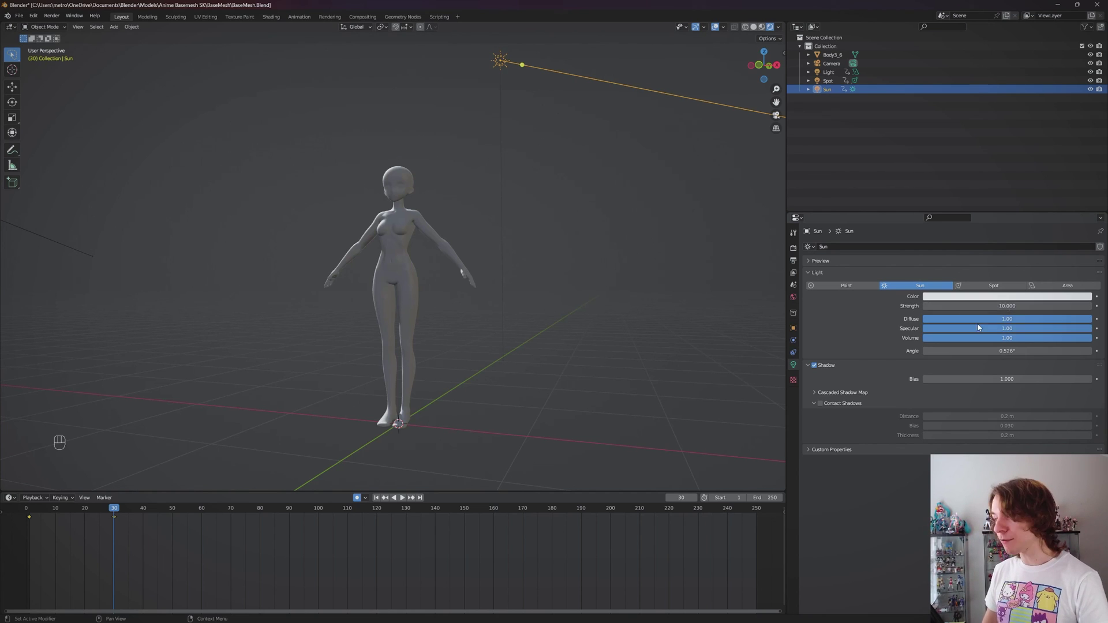
Keyframe the sun's strength at frames 30 and 1, then set it to 0 at frame 30.
key(i)
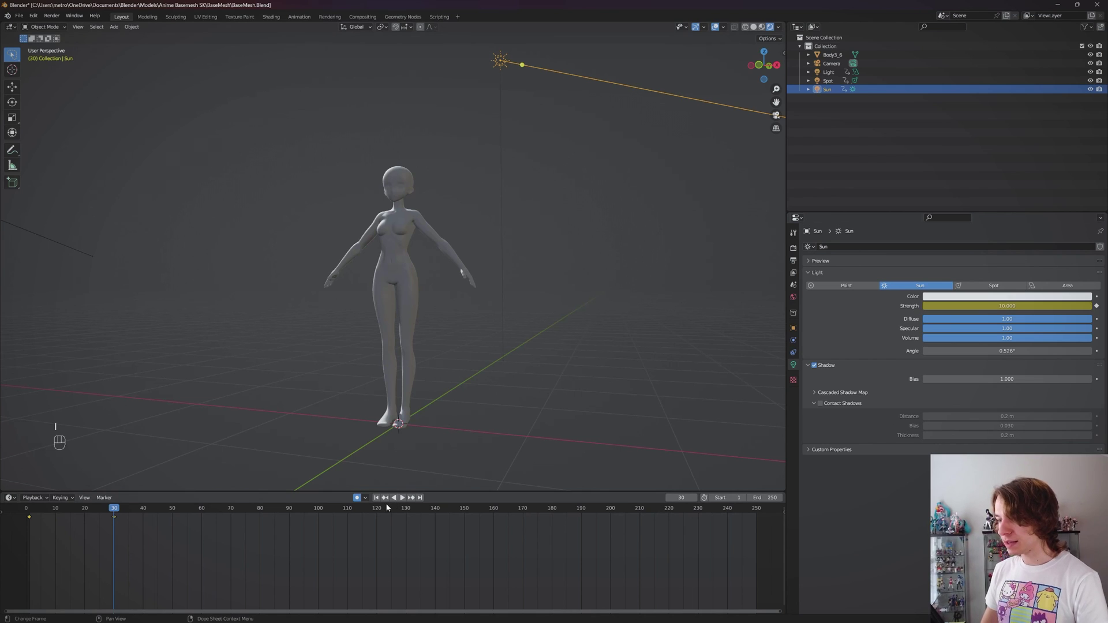
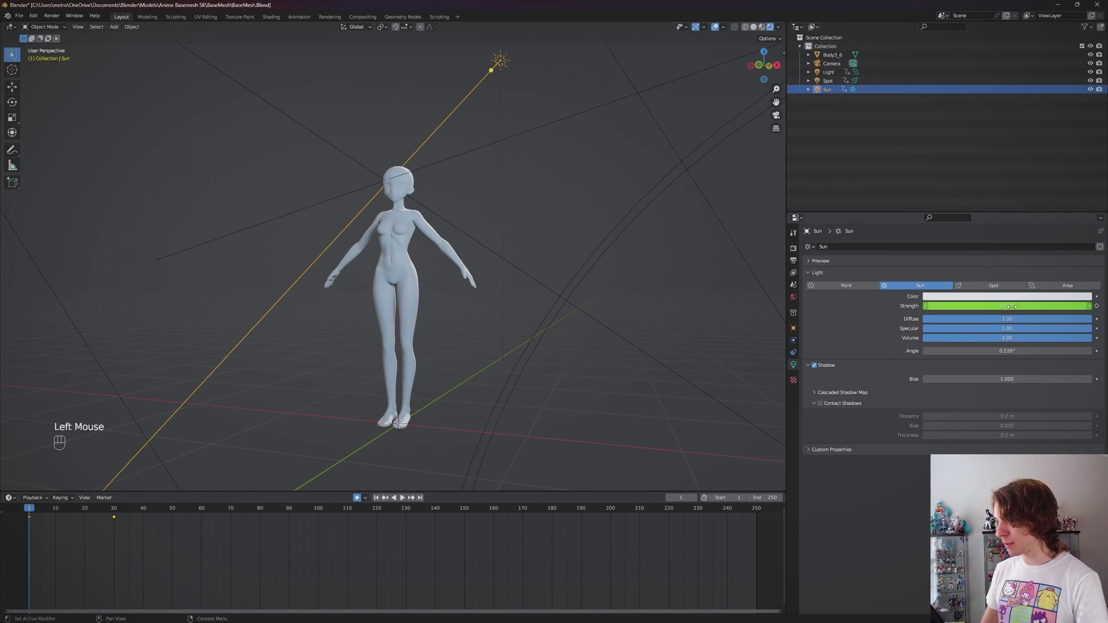
key(i)
click(110, 512)
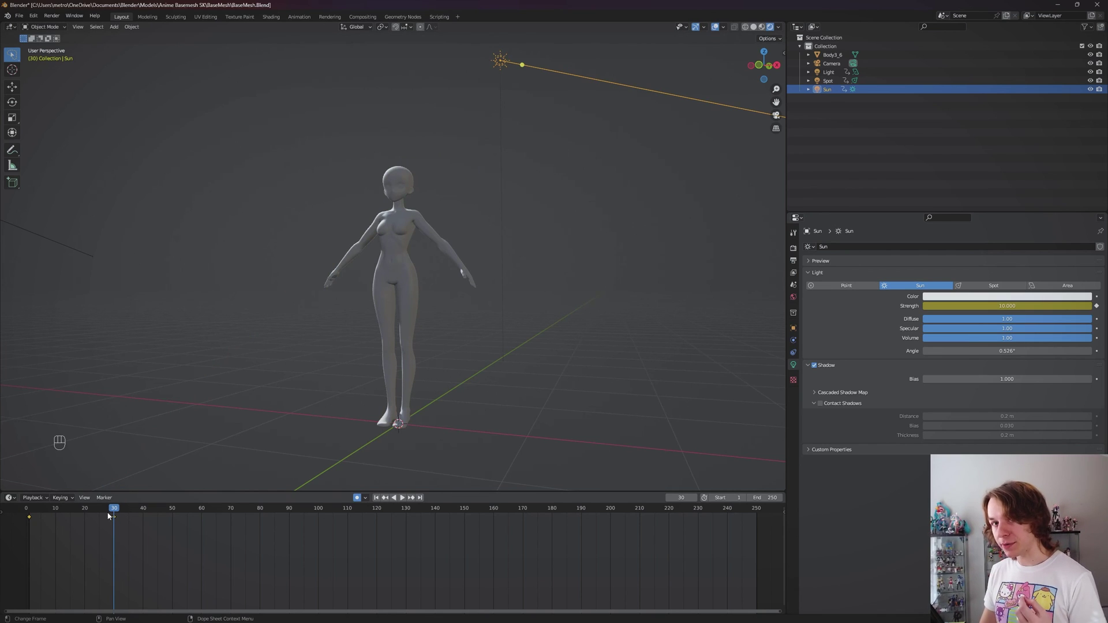
click(31, 515)
click(118, 510)
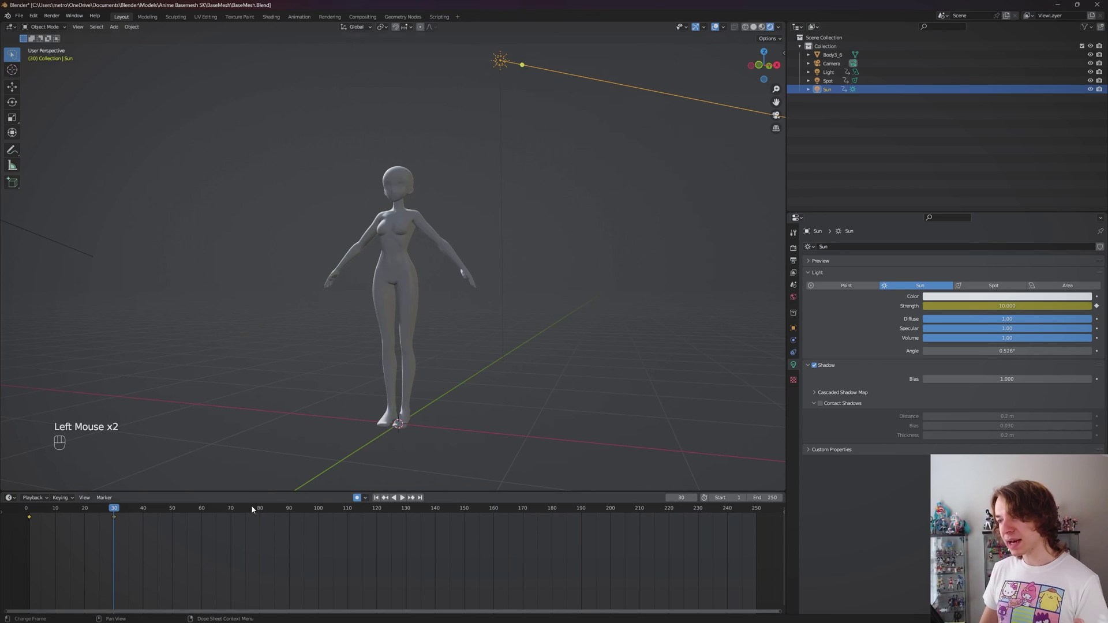
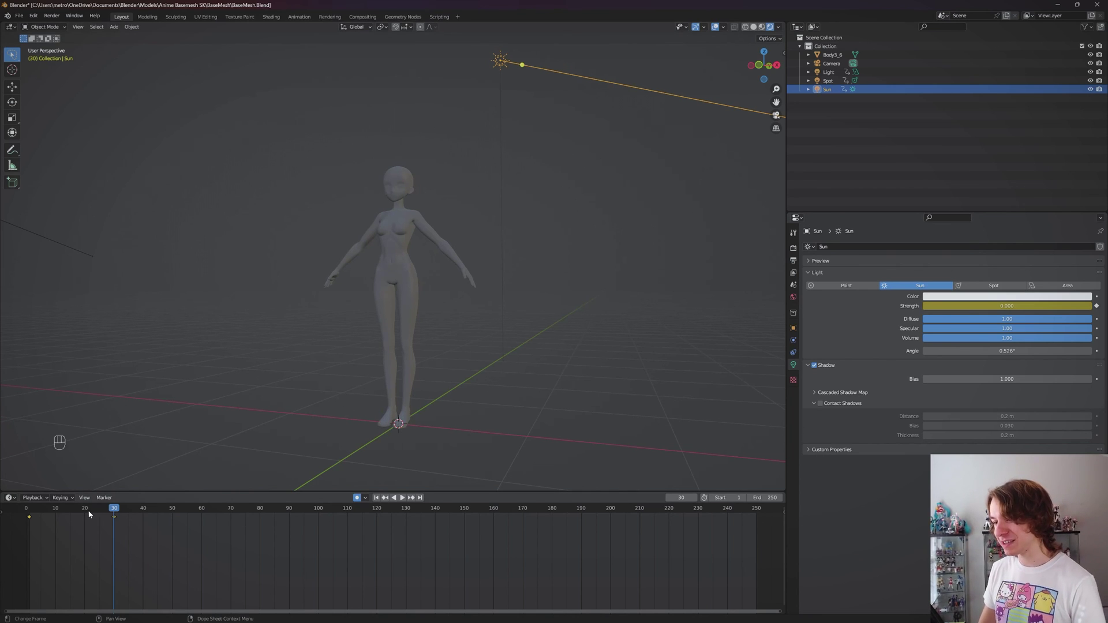
Scrub and play the timeline to preview the sun fading out toward frame 30.
drag(47, 511, 32, 510)
key(space)
key(space)
click(100, 513)
key(space)
scroll(up, 3)
key(space)
drag(230, 384, 387, 387)
scroll(down, 3)
drag(87, 510, 62, 515)
drag(66, 515, 47, 510)
key(space)
key(space)
Orbit around the dimly lit figure to inspect the result at a later frame.
drag(510, 296, 384, 298)
scroll(down, 3)
scroll(down, 3)
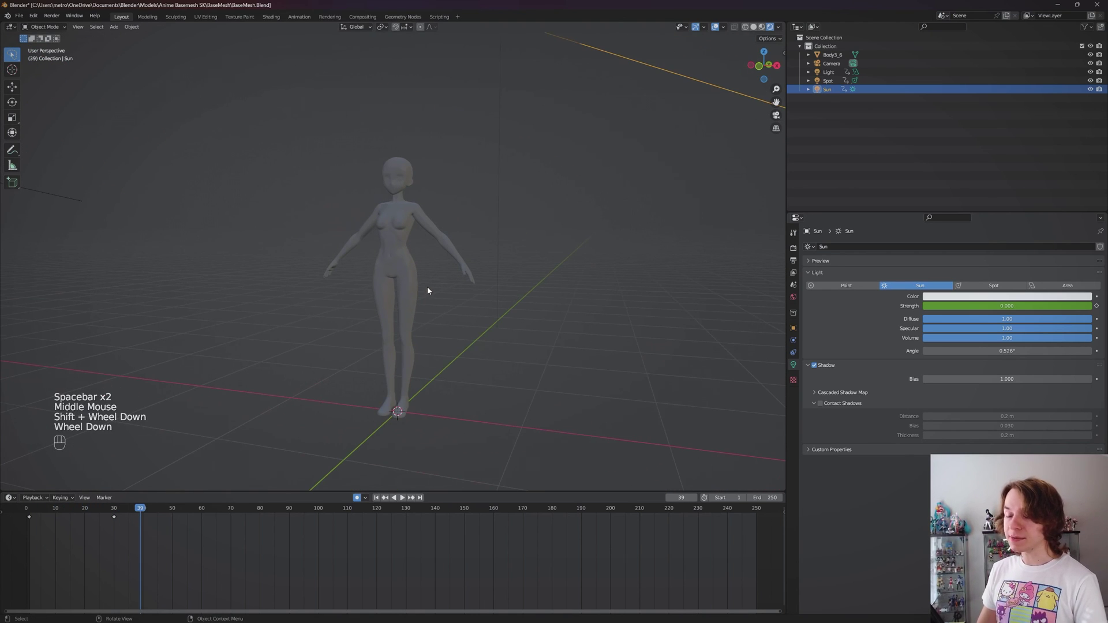
drag(433, 284, 452, 295)
scroll(down, 3)
scroll(up, 3)
drag(510, 294, 489, 288)
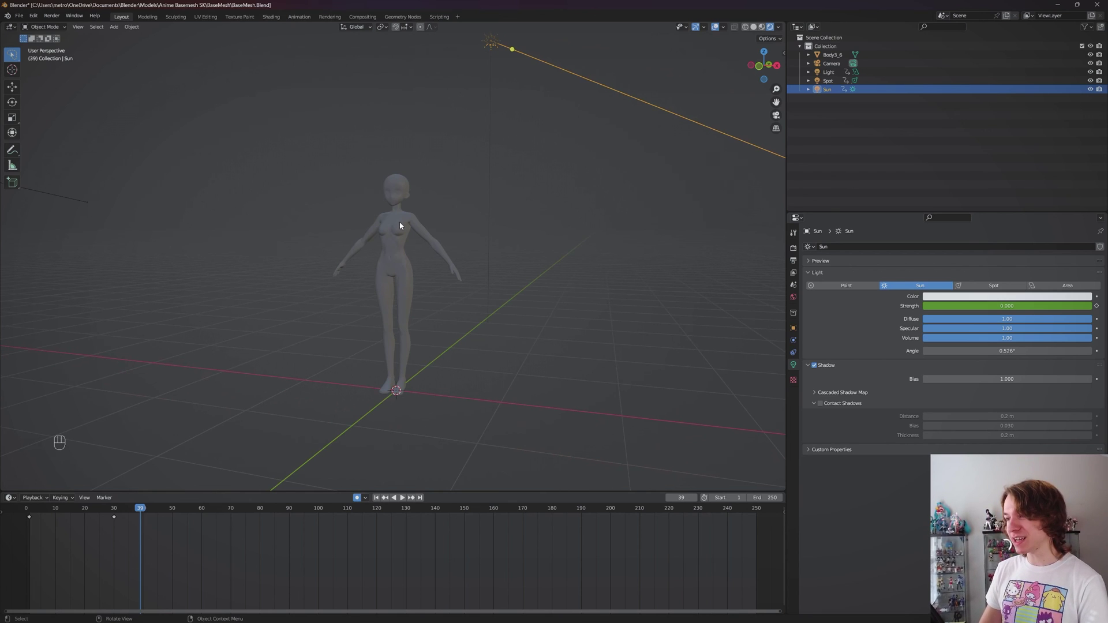
drag(424, 220, 434, 235)
middle_click(586, 329)
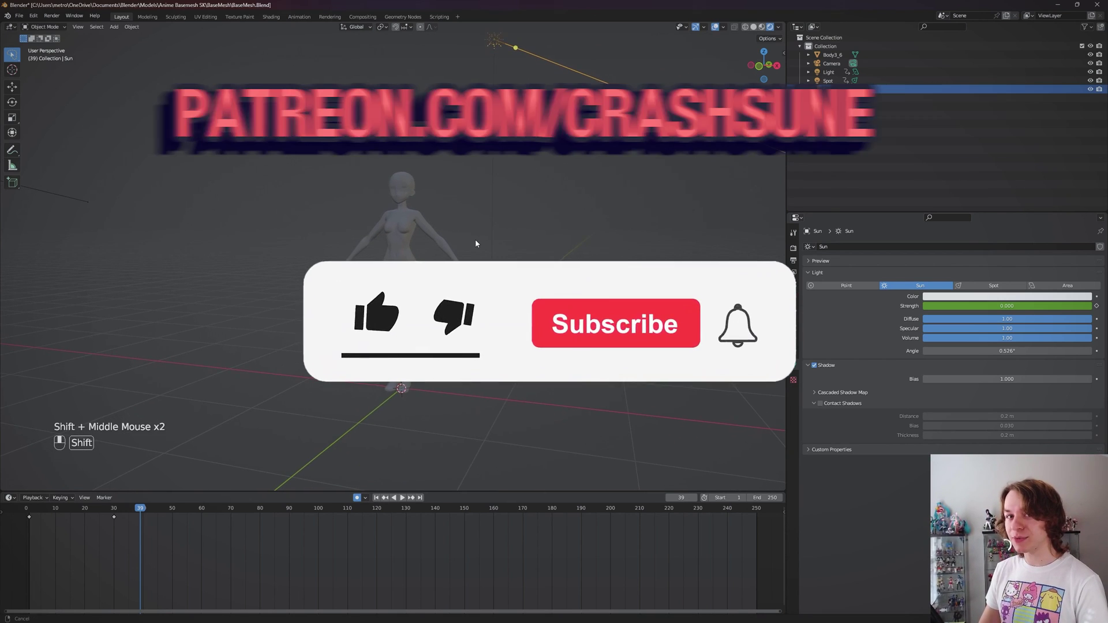
middle_click(499, 246)
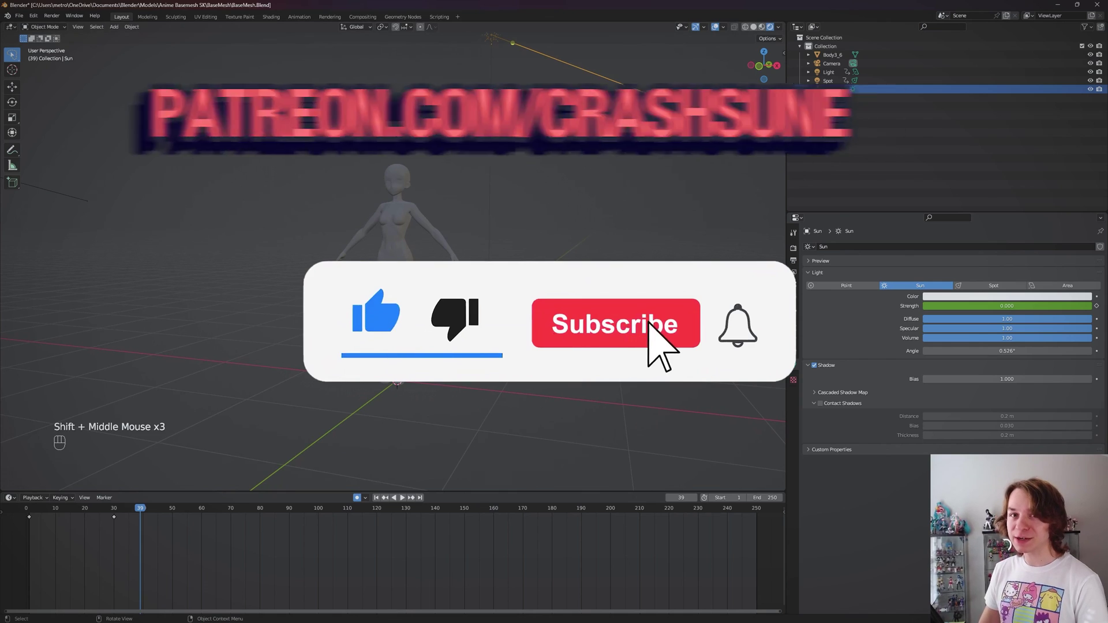